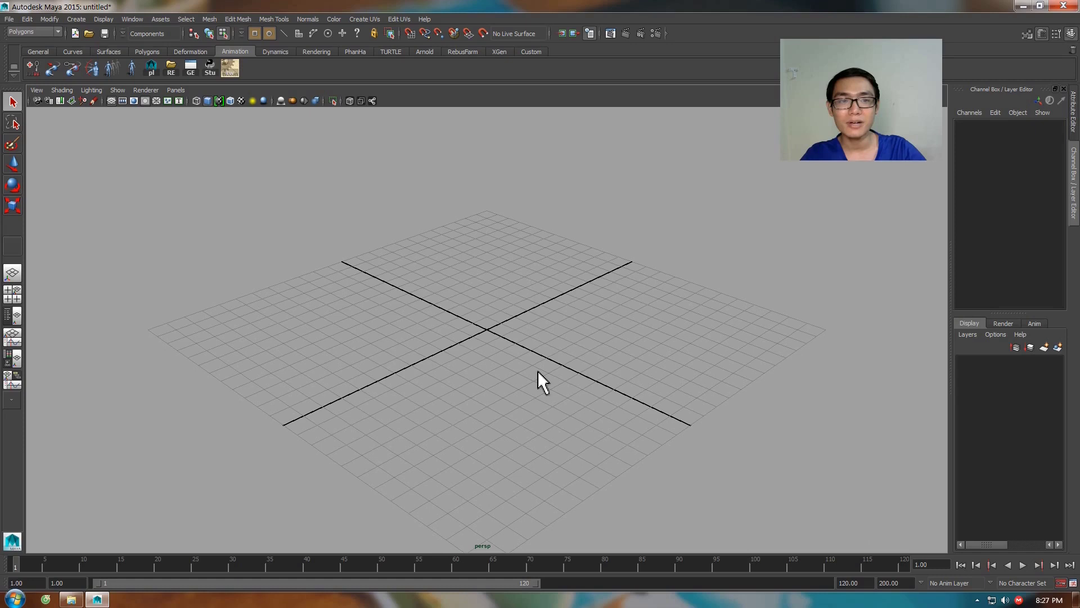
# Switch to object selection and browse the Open dialog toward the Walk Cycle folder.
pyautogui.click(298, 526)
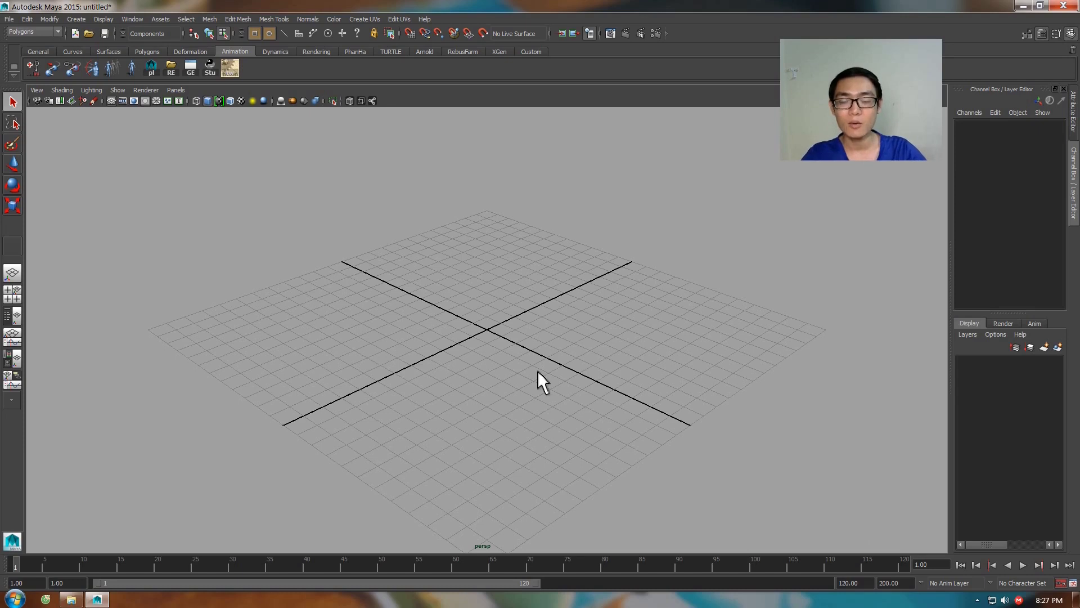
pyautogui.press('Tab')
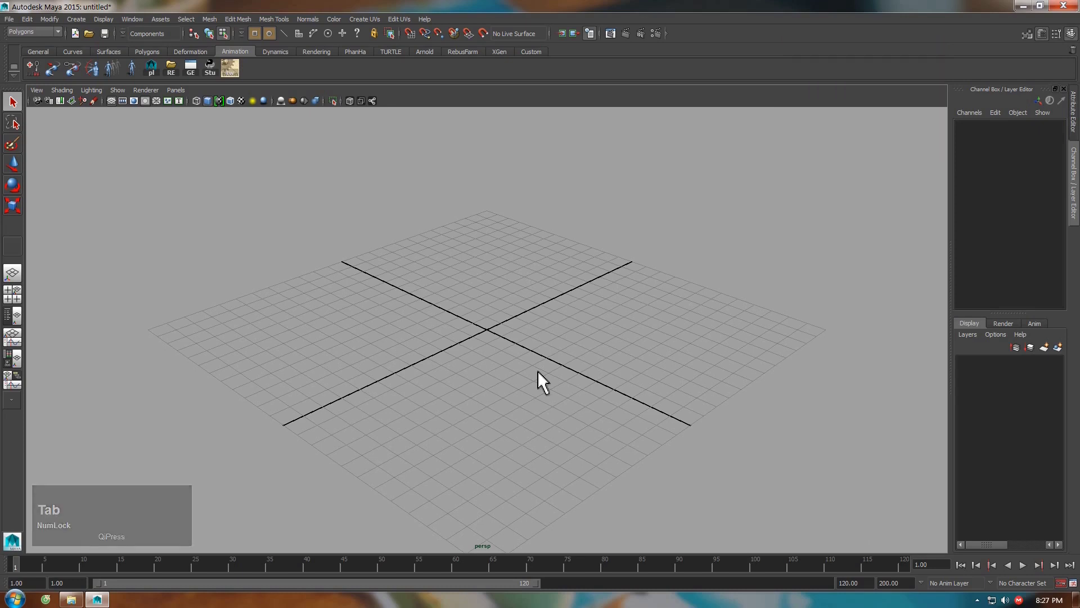
pyautogui.click(218, 40)
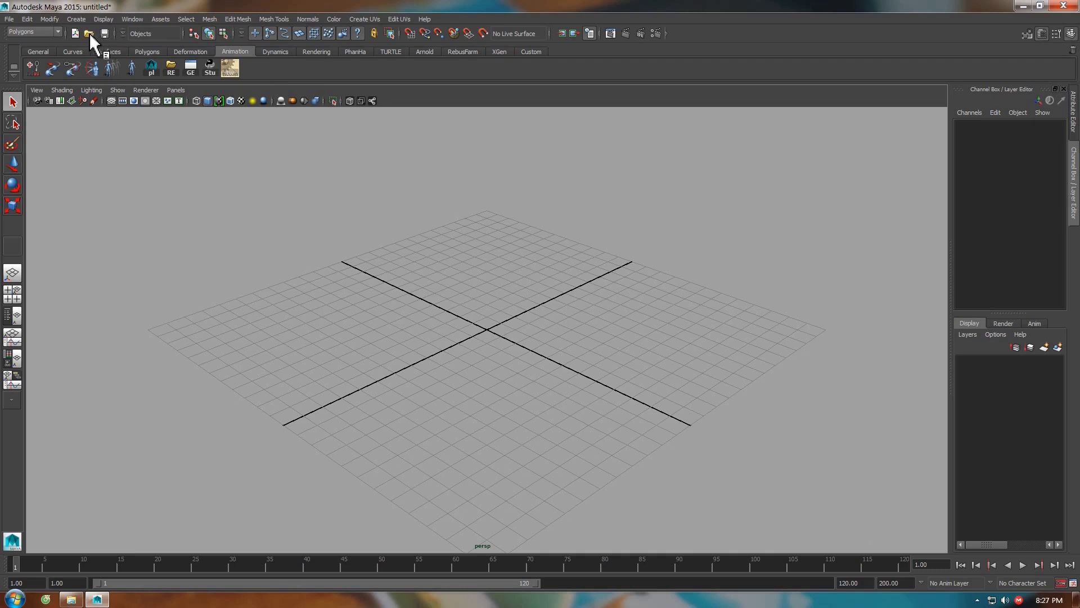
pyautogui.click(93, 45)
pyautogui.click(170, 211)
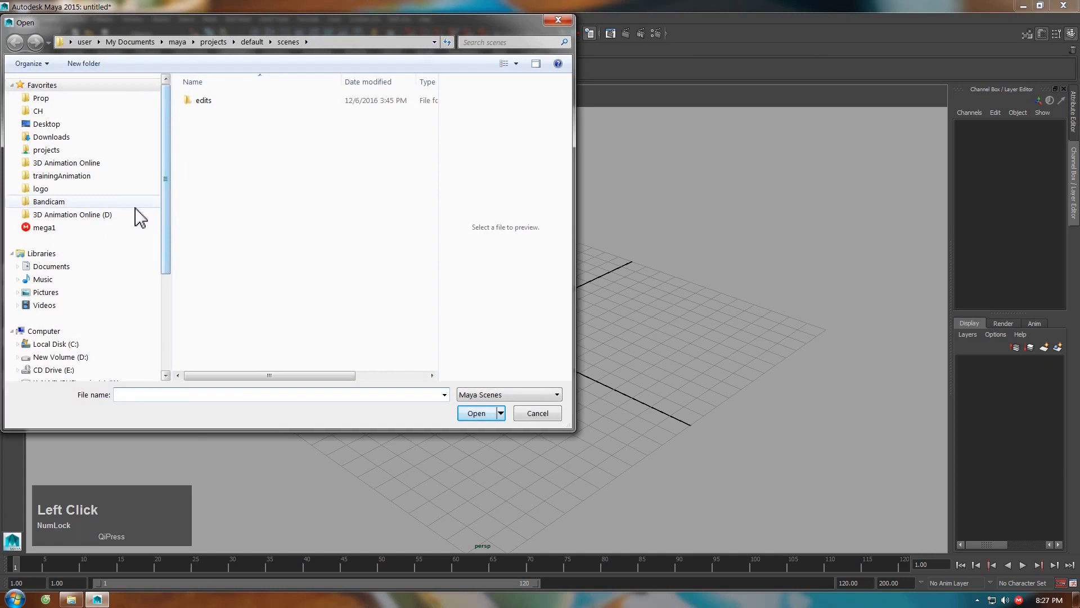
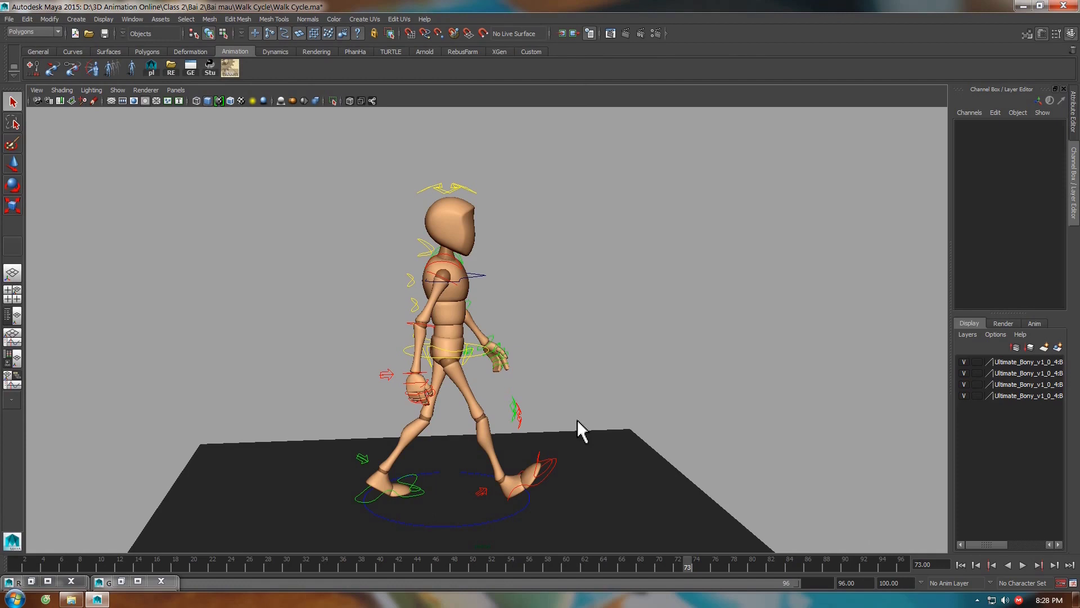
# Select the ground plane, then the character's Bony_Main_CNT main control with the Move tool.
pyautogui.click(422, 530)
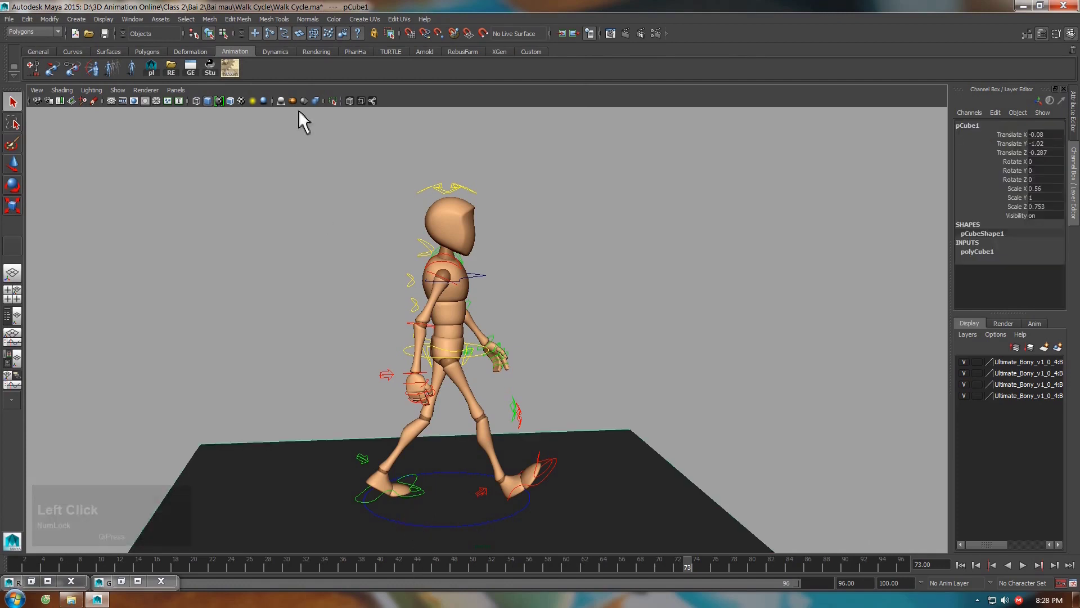
pyautogui.click(303, 56)
pyautogui.click(259, 66)
pyautogui.press('w')
pyautogui.click(483, 499)
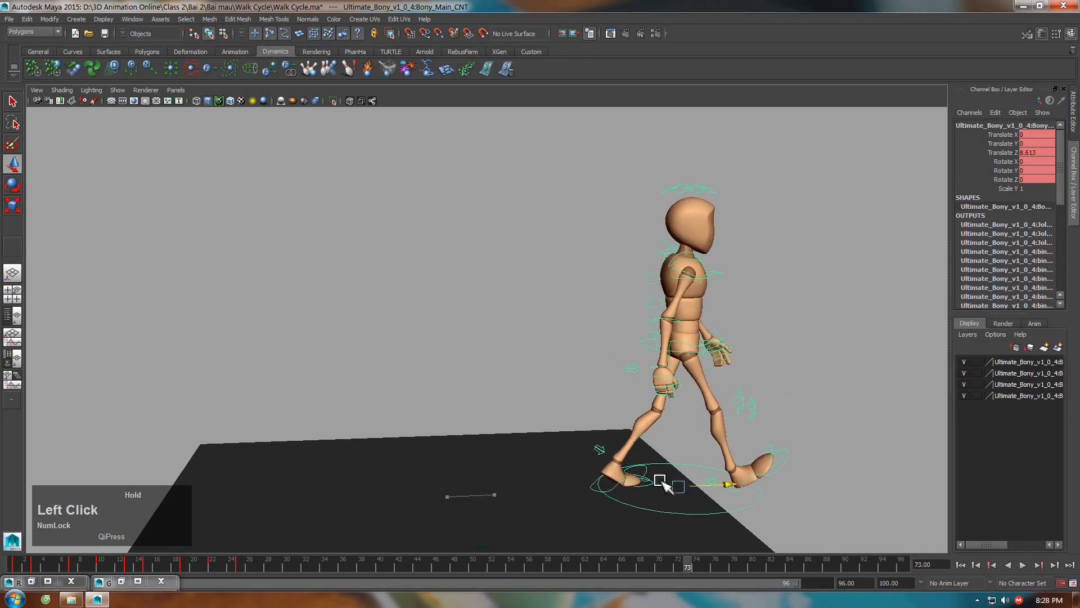
pyautogui.press('z')
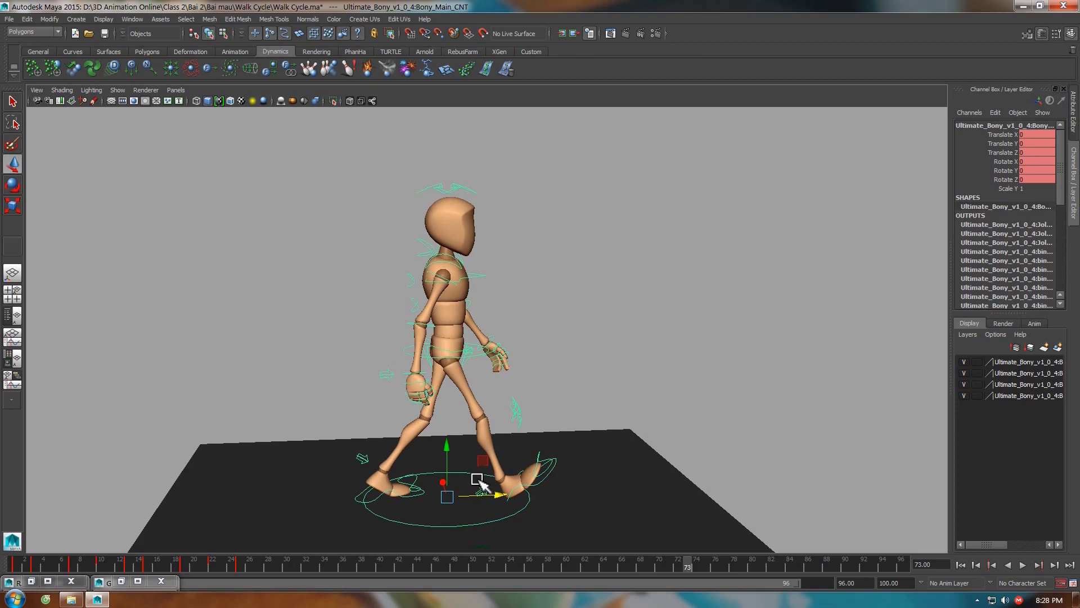
# Adjust the viewport around the character's feet to reach the foot controls.
pyautogui.click(392, 492)
pyautogui.click(375, 455)
pyautogui.click(431, 518)
pyautogui.rightClick(413, 506)
pyautogui.middleClick(566, 521)
pyautogui.click(566, 488)
pyautogui.rightClick(471, 517)
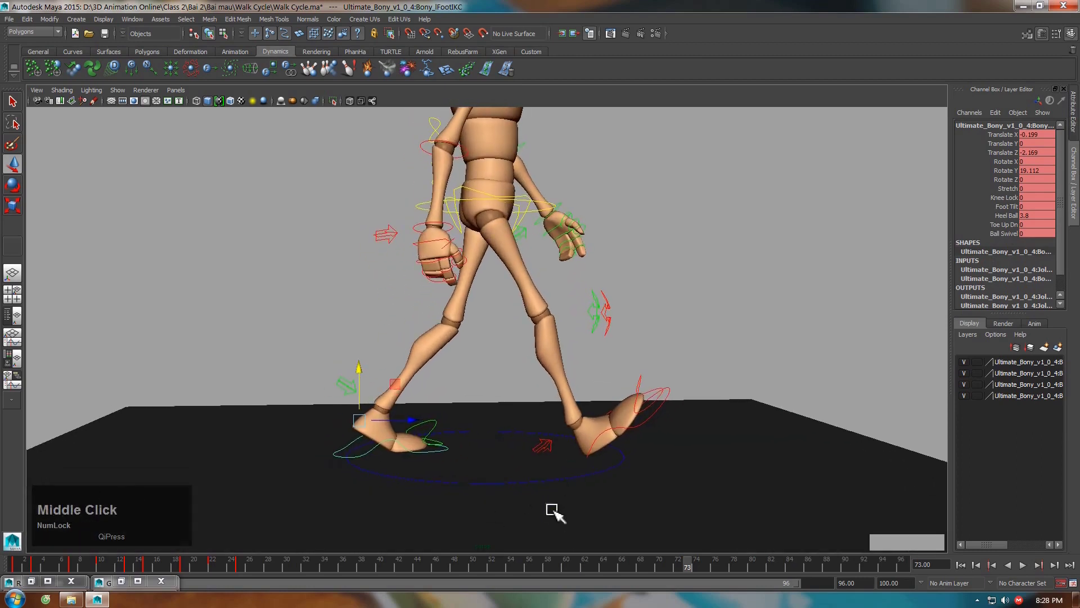
# Select the left foot IK control and show its curves in the Graph Editor.
pyautogui.click(235, 65)
pyautogui.click(192, 79)
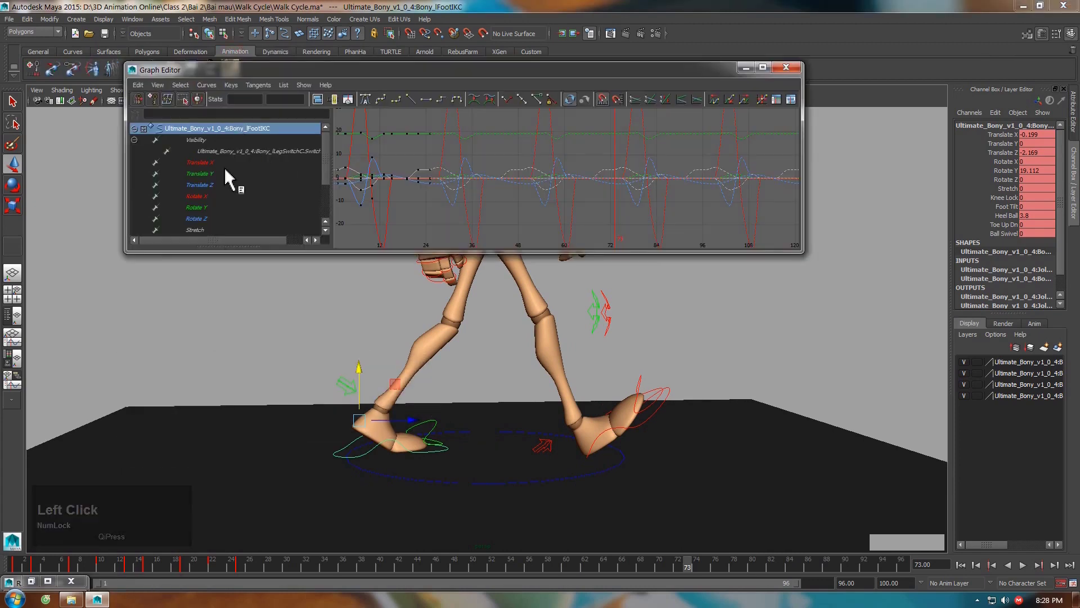
# Isolate the right foot IK control's Translate Z curve and frame it in the Graph Editor.
pyautogui.click(219, 195)
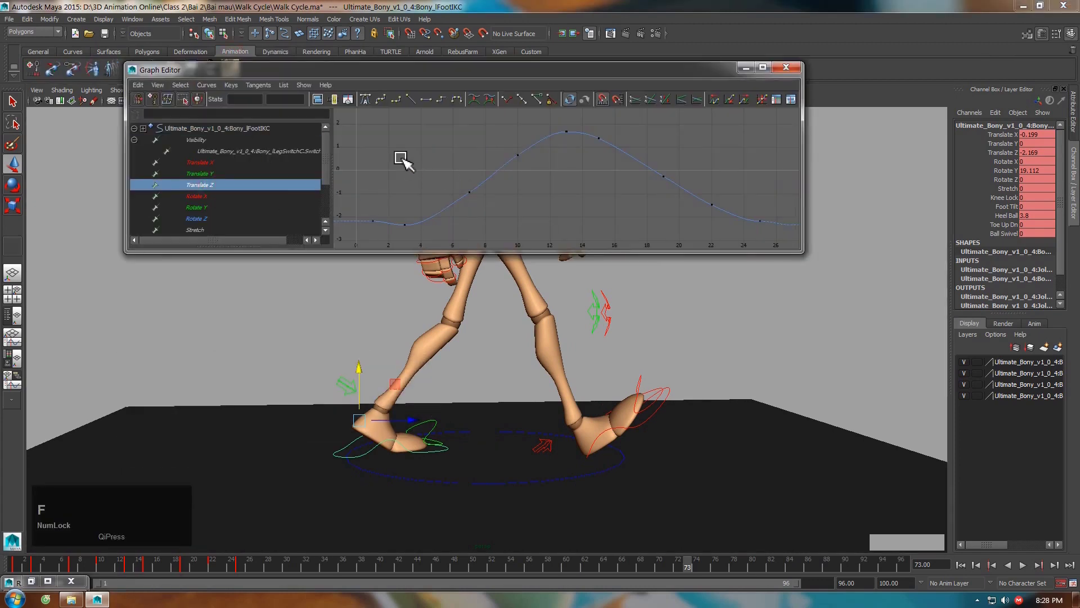
pyautogui.click(19, 574)
pyautogui.click(625, 428)
pyautogui.click(212, 200)
pyautogui.press('f')
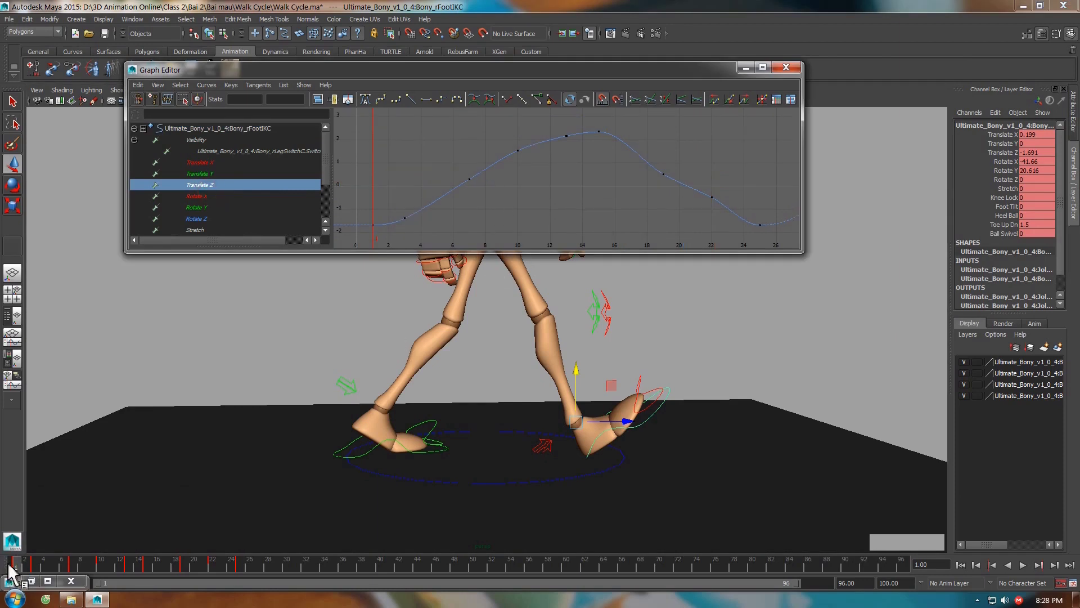
# Step the timeline through frames 3, 10, 13 and 15 of the cycle.
pyautogui.click(18, 574)
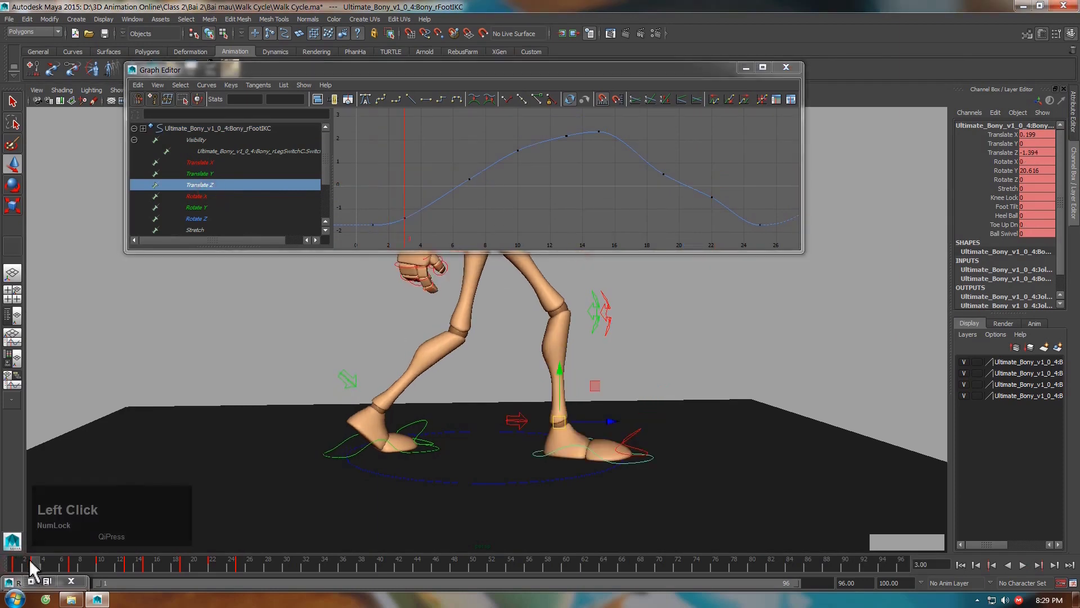
pyautogui.click(17, 577)
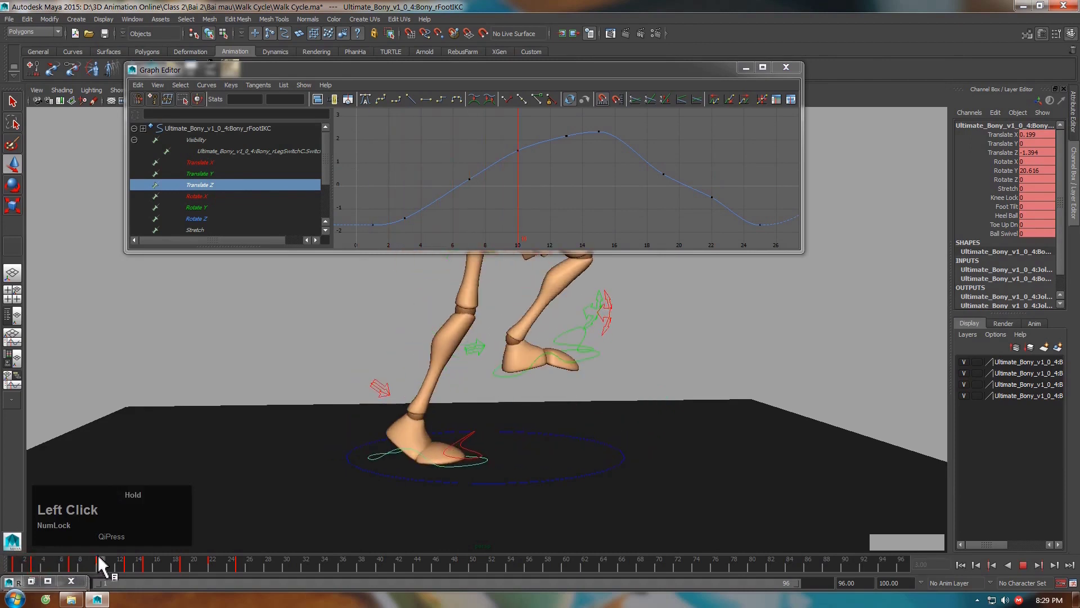
pyautogui.click(103, 578)
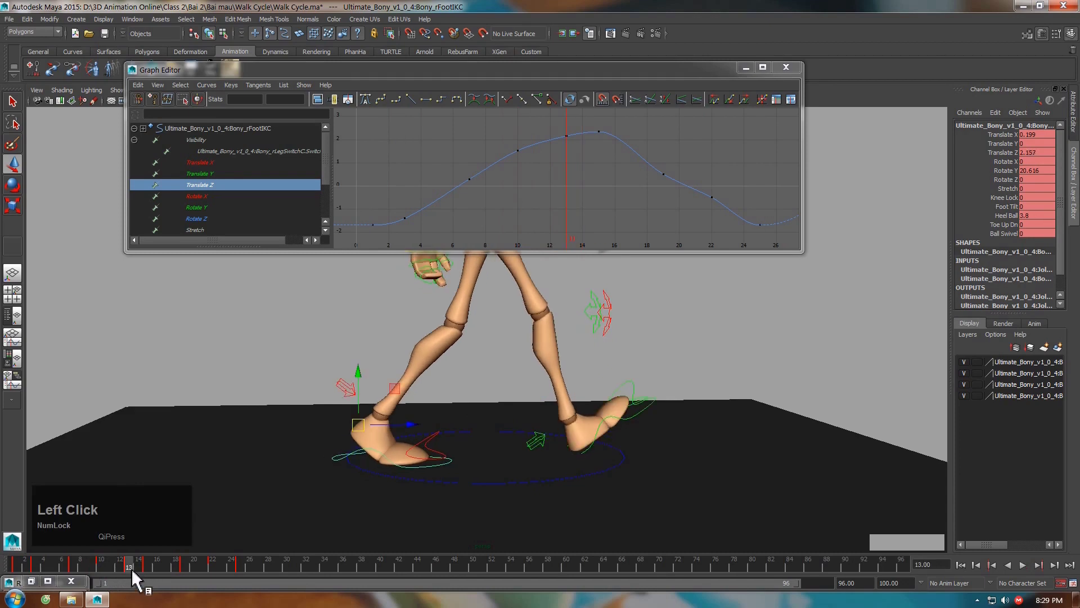
pyautogui.click(130, 579)
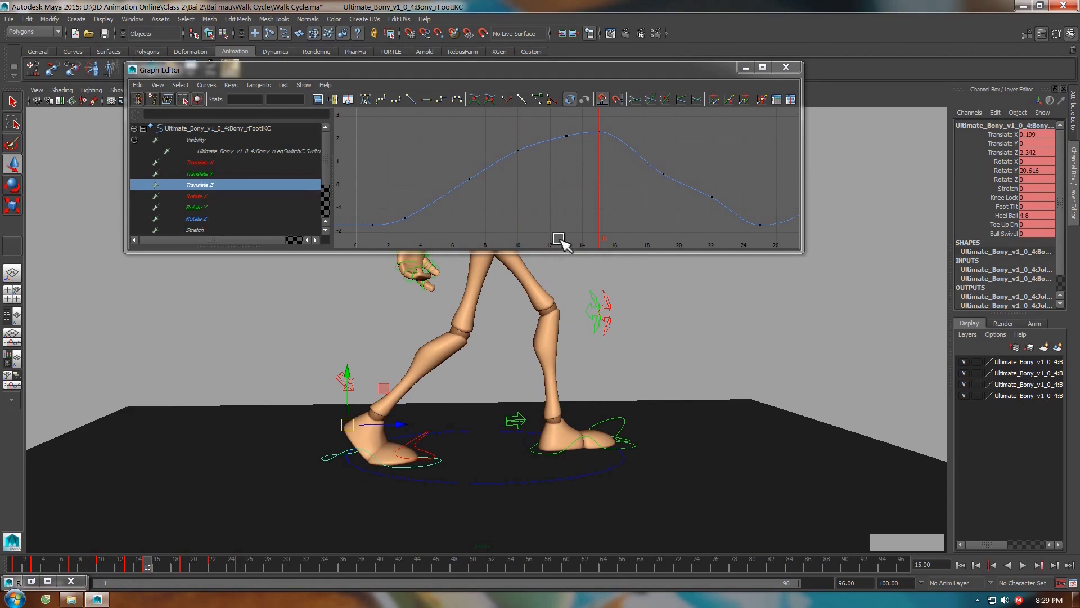
# Delete the in-between keys before the frame-15 peak and make the rise linear.
pyautogui.click(374, 223)
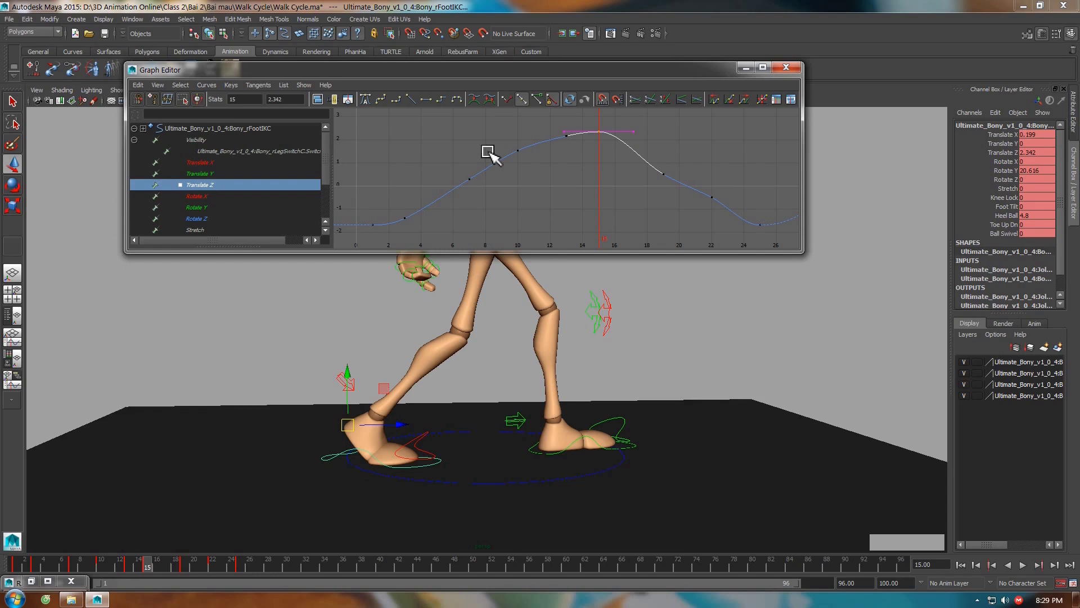
pyautogui.click(482, 159)
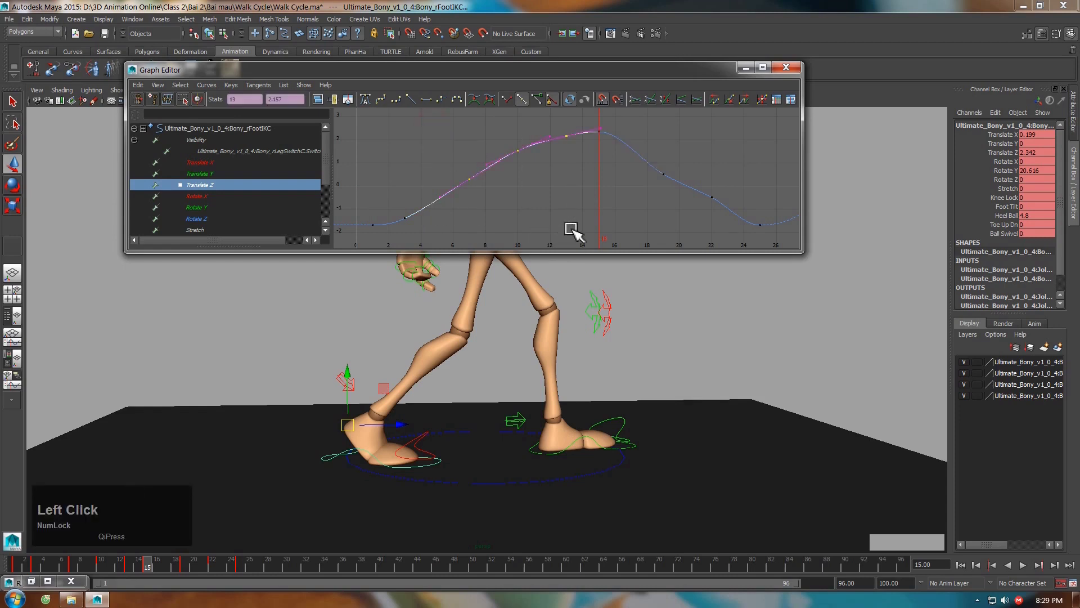
pyautogui.press('Delete')
pyautogui.click(434, 234)
pyautogui.press('Delete')
pyautogui.click(407, 198)
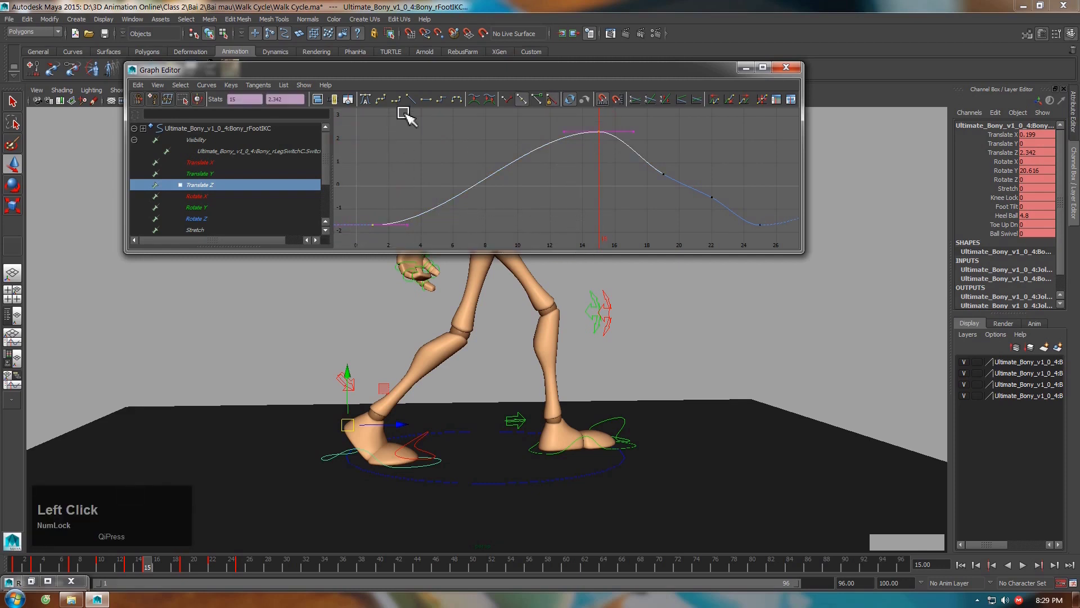
pyautogui.click(416, 108)
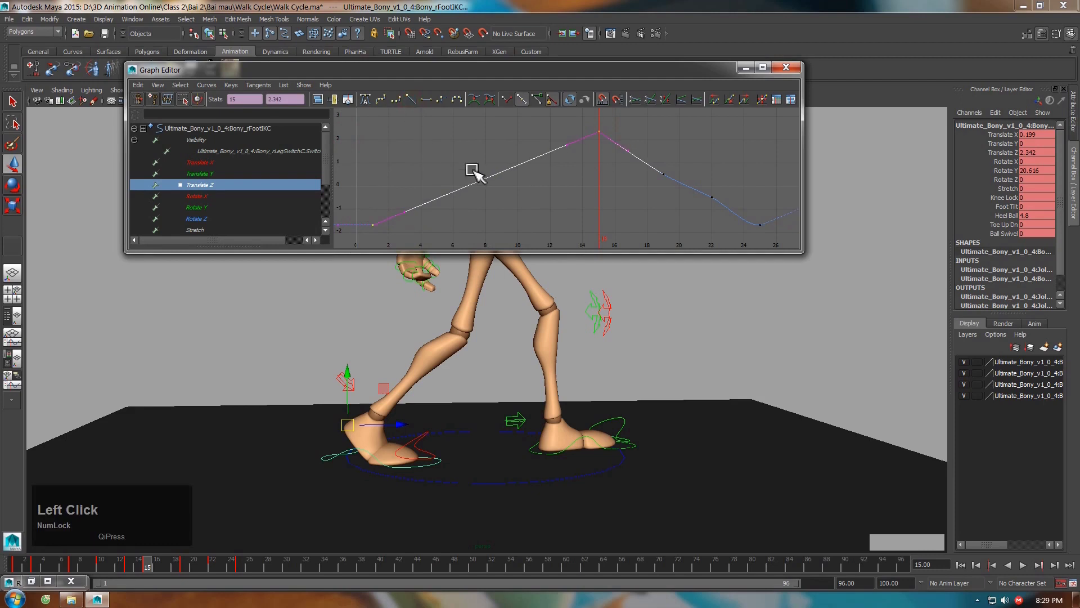
# Raise the Translate Z key at frame 19 to about 1.02 and smooth its tangents.
pyautogui.click(157, 573)
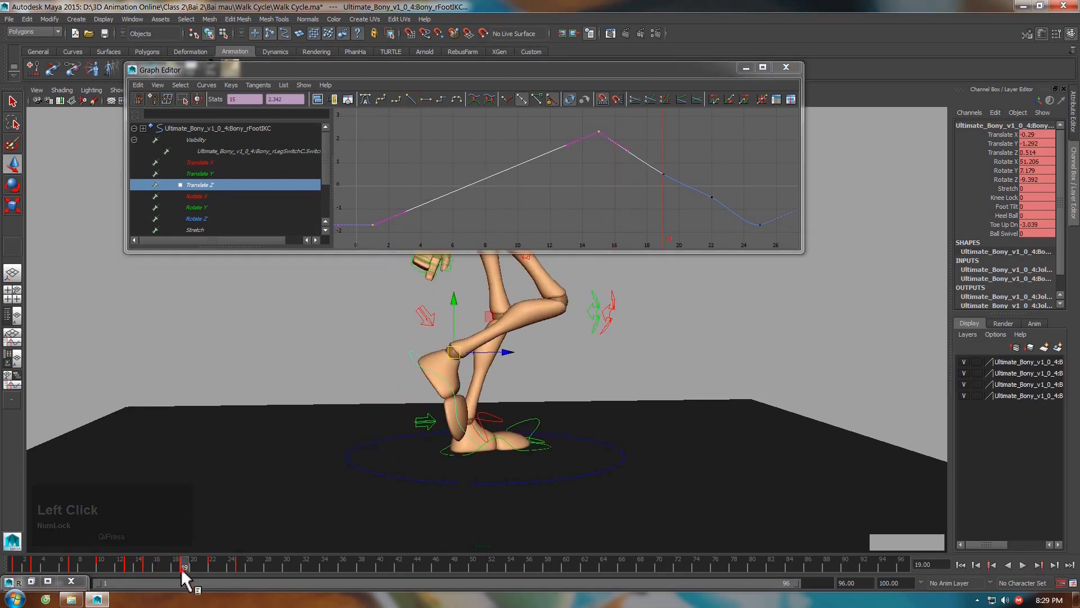
pyautogui.click(168, 575)
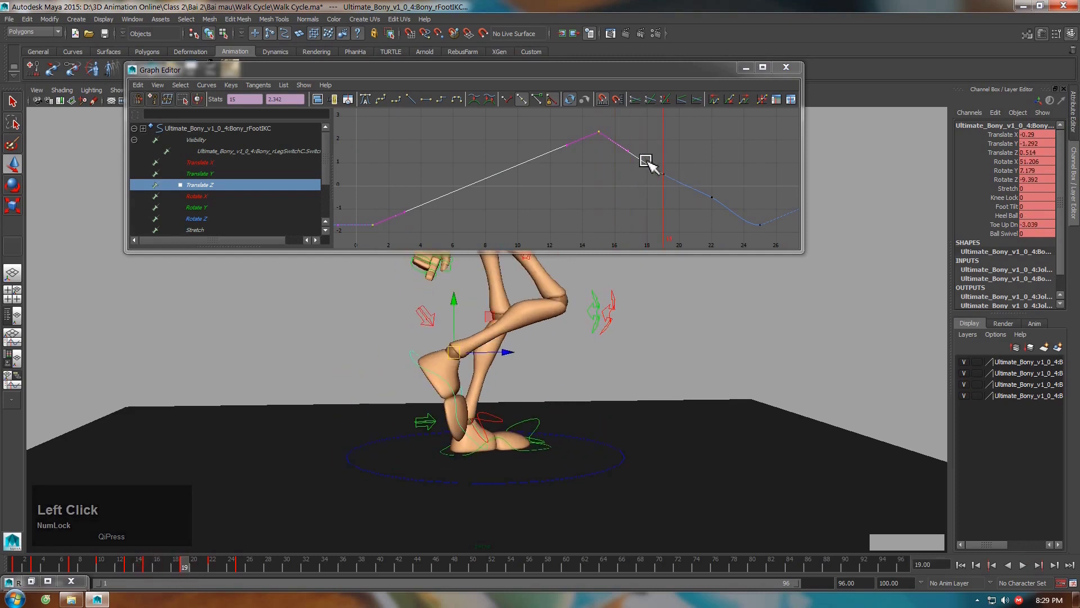
pyautogui.click(615, 168)
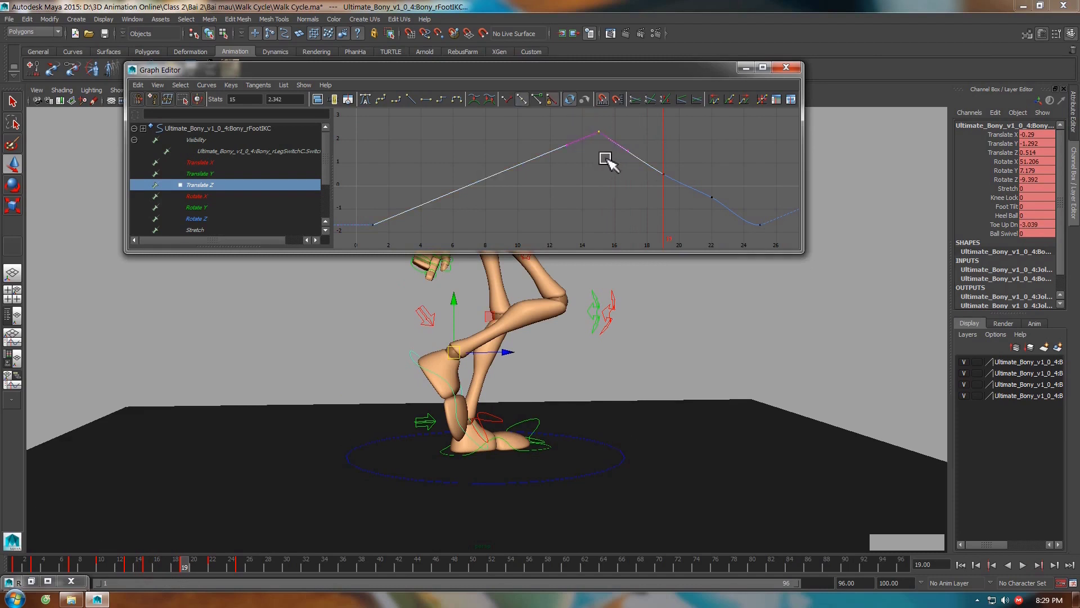
pyautogui.click(610, 178)
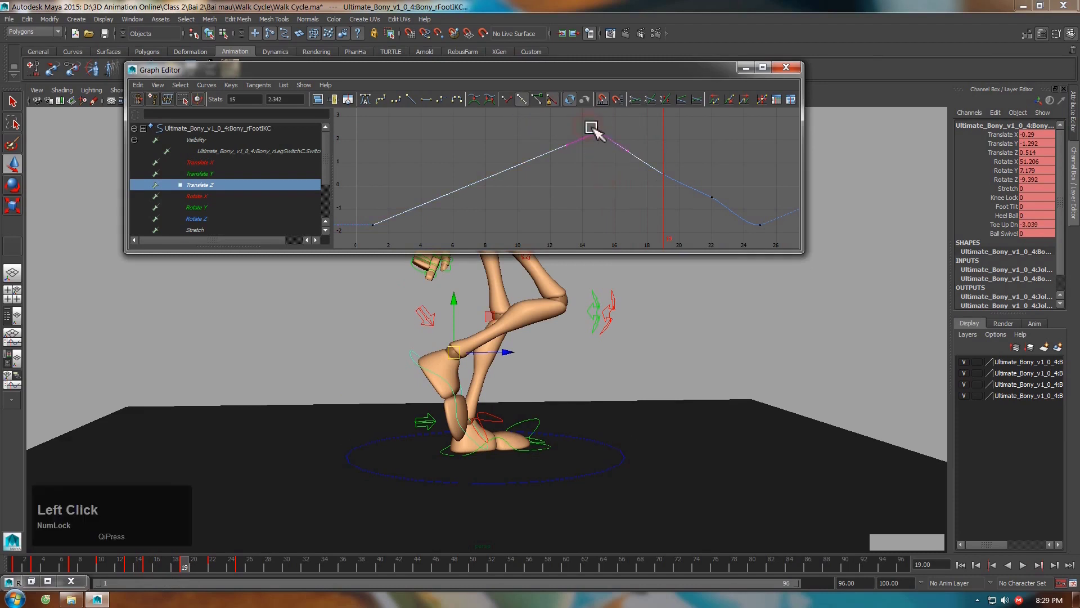
pyautogui.click(512, 108)
pyautogui.click(636, 155)
pyautogui.middleClick(633, 165)
pyautogui.click(627, 200)
pyautogui.middleClick(671, 205)
pyautogui.click(656, 207)
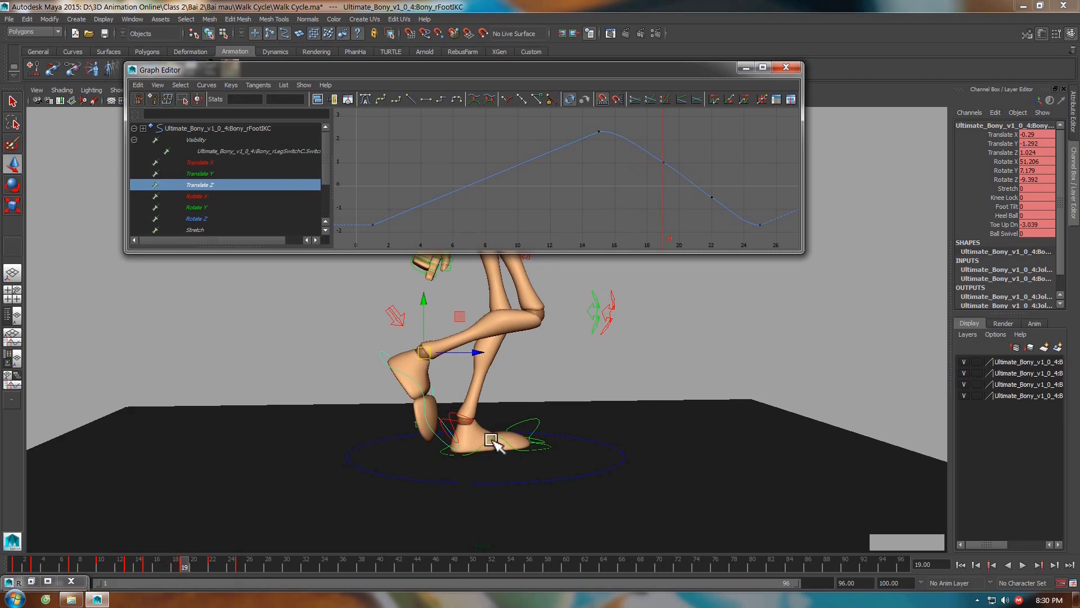
# Frame the left foot IK Translate Z curve and scrub the time slider to review the motion.
pyautogui.click(498, 441)
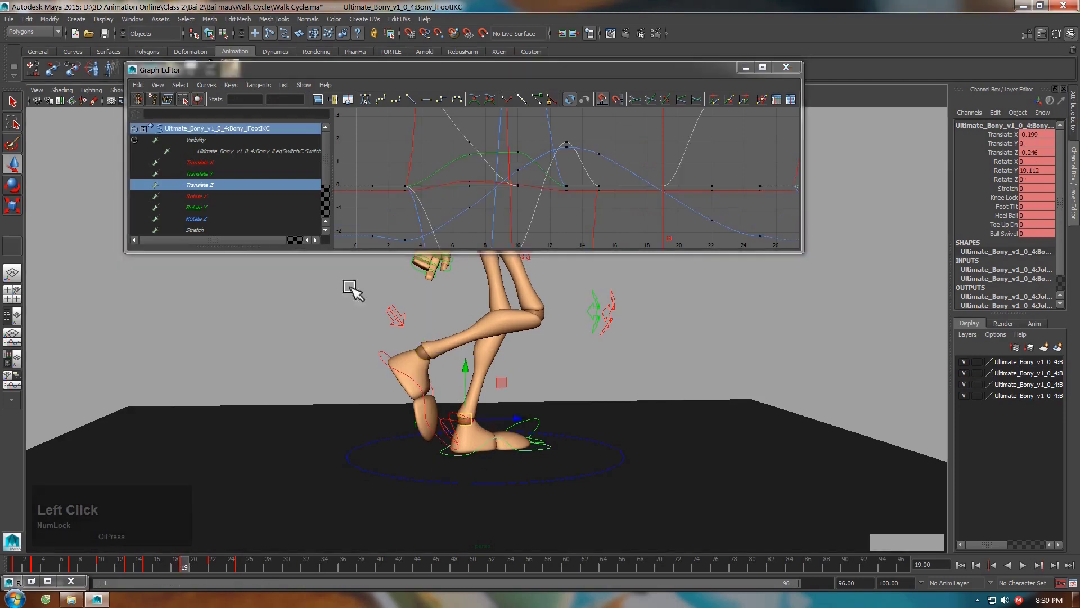
pyautogui.click(217, 197)
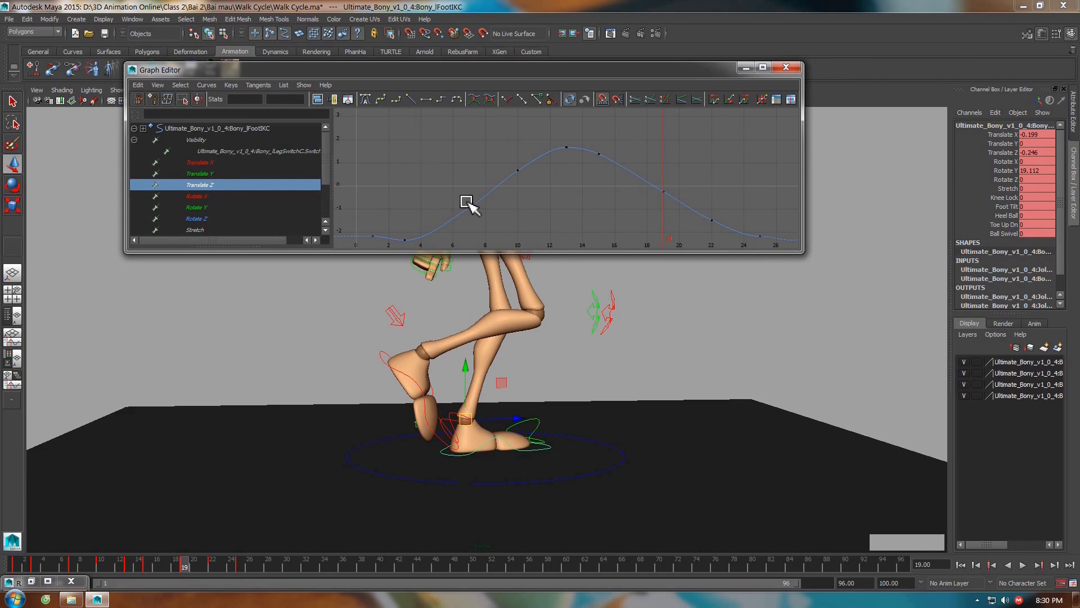
pyautogui.press('f')
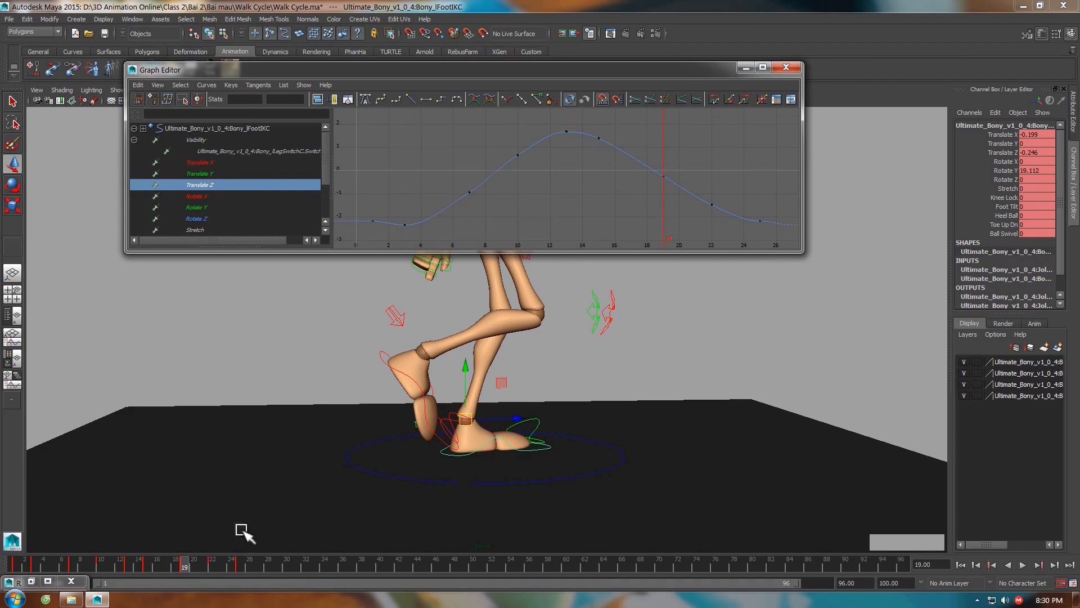
pyautogui.click(71, 573)
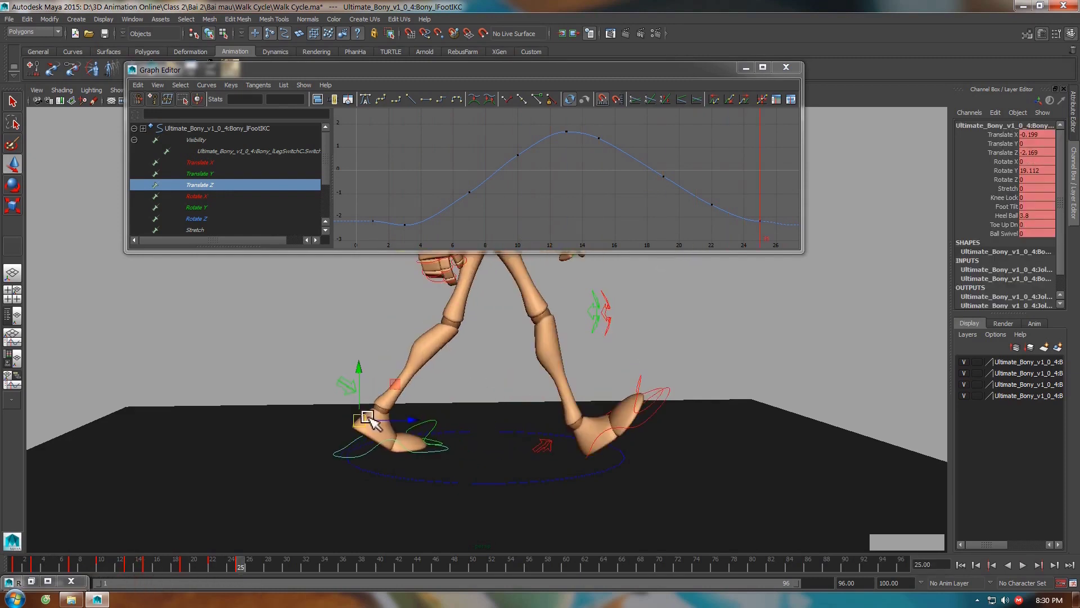
pyautogui.click(144, 574)
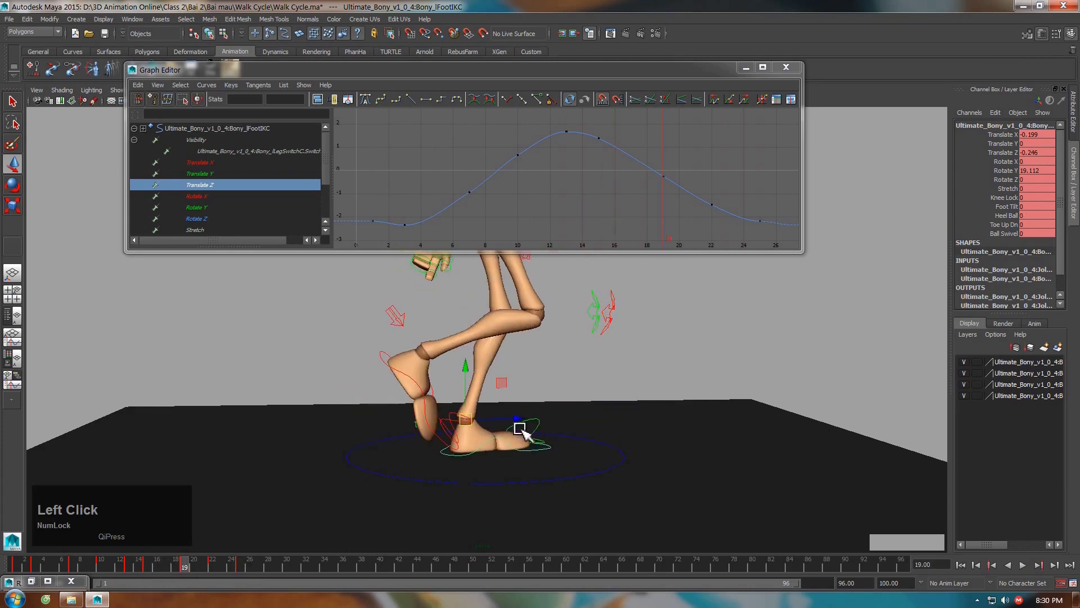
# Delete the keys after the left foot's peak so it descends straight, then select the peak key.
pyautogui.click(187, 572)
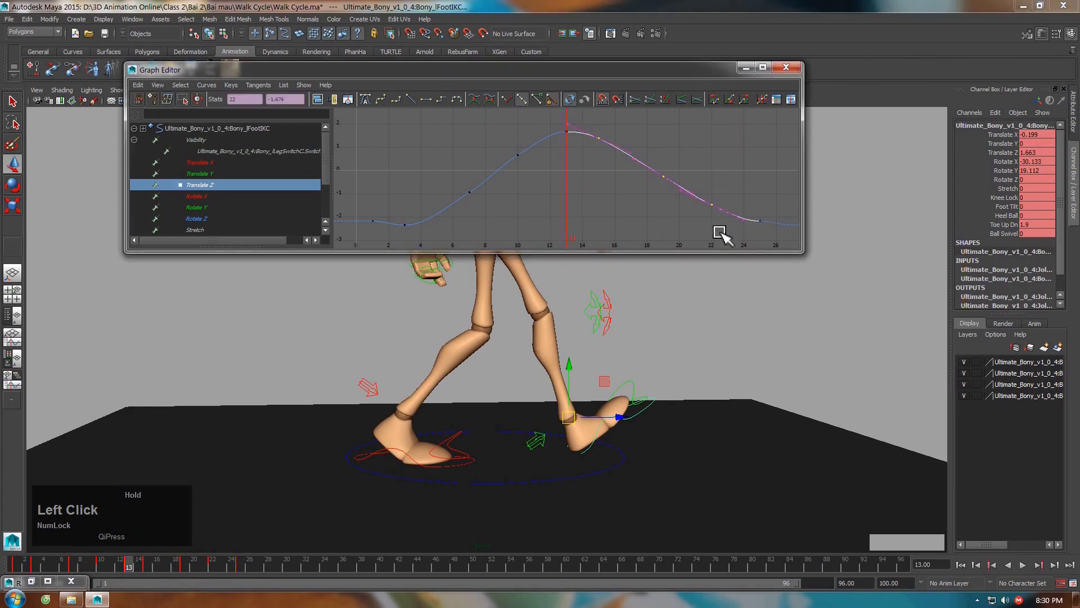
pyautogui.press('Delete')
pyautogui.click(575, 138)
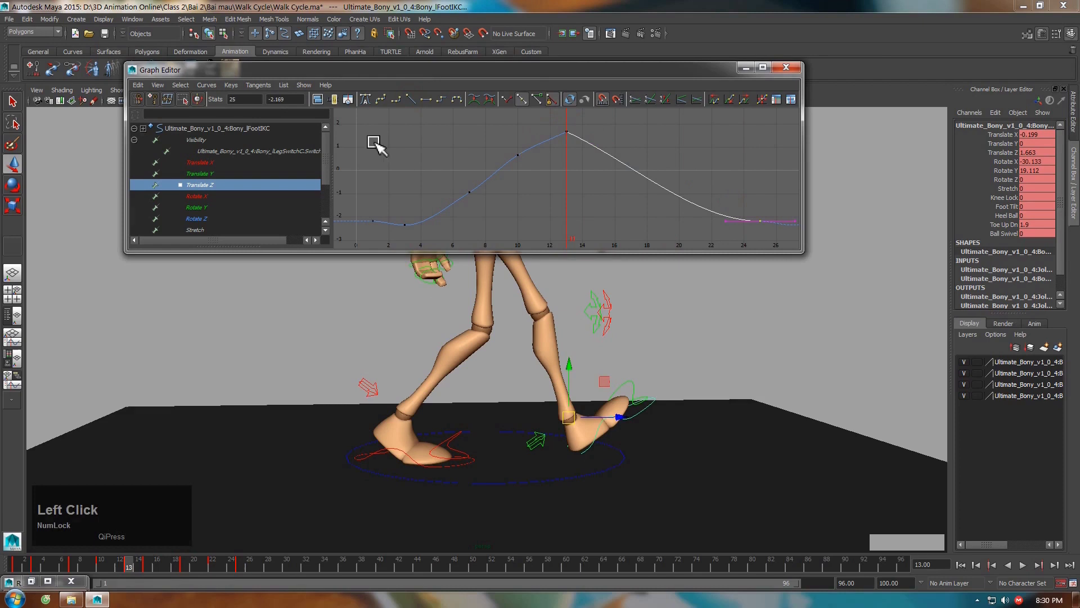
pyautogui.click(423, 109)
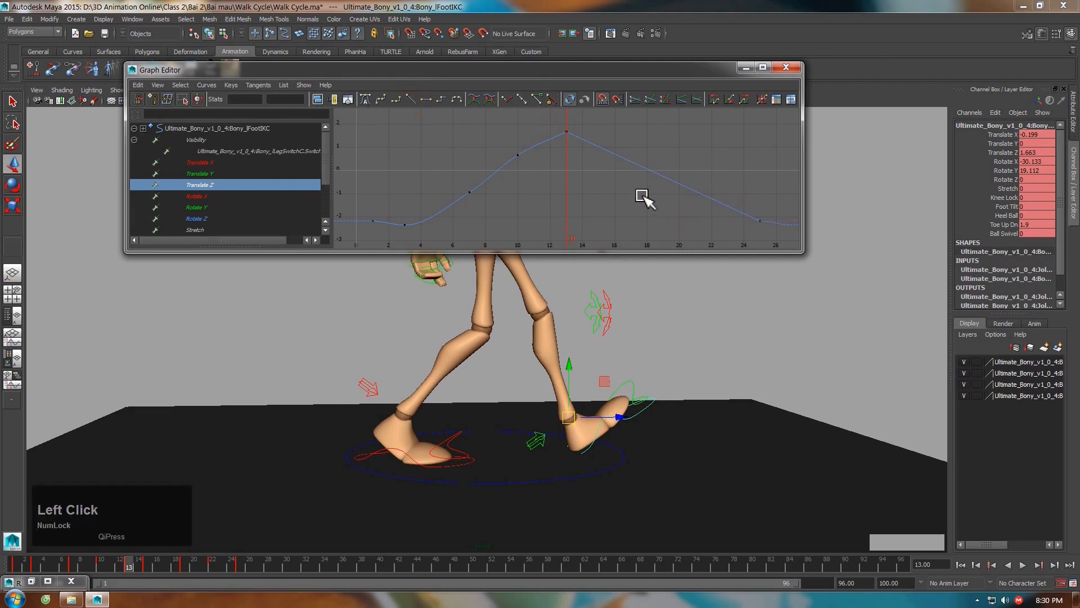
pyautogui.click(614, 167)
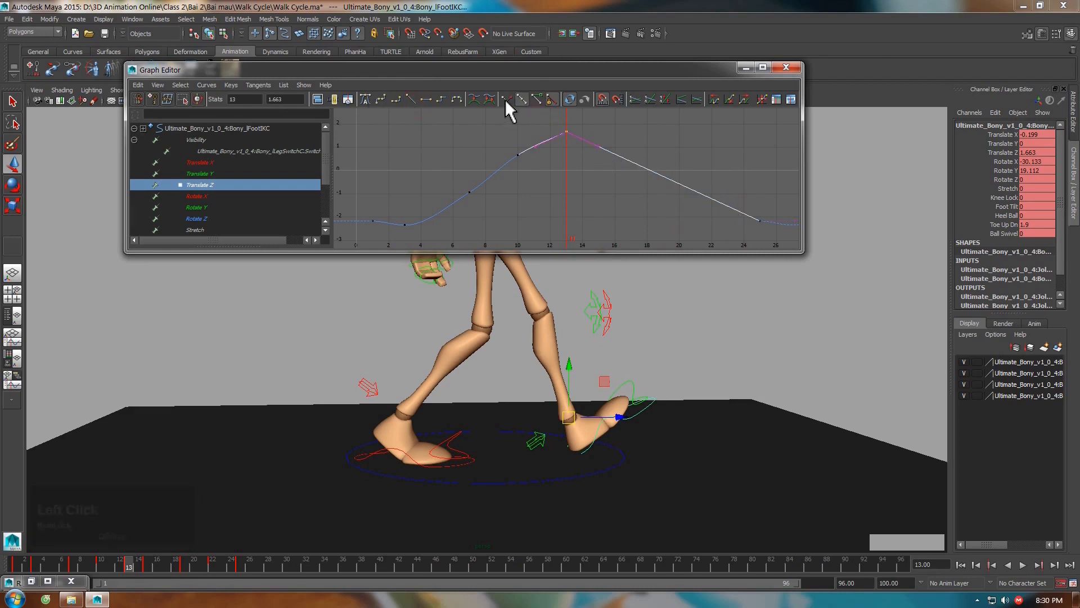
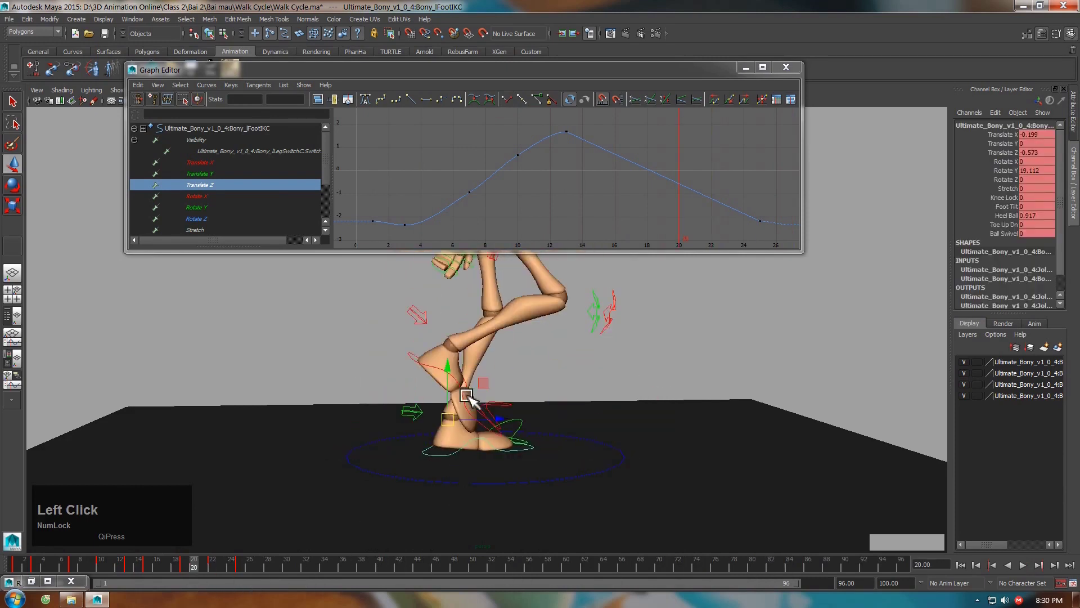
# Switch to the right foot IK control and isolate its Translate Z curve, selecting its start keys.
pyautogui.click(470, 395)
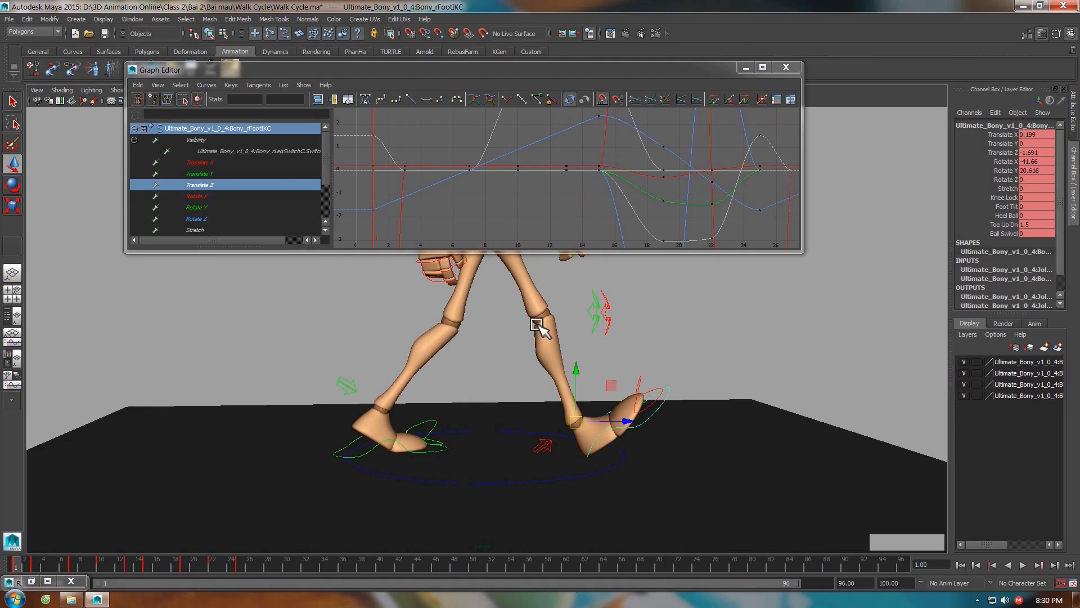
pyautogui.click(584, 480)
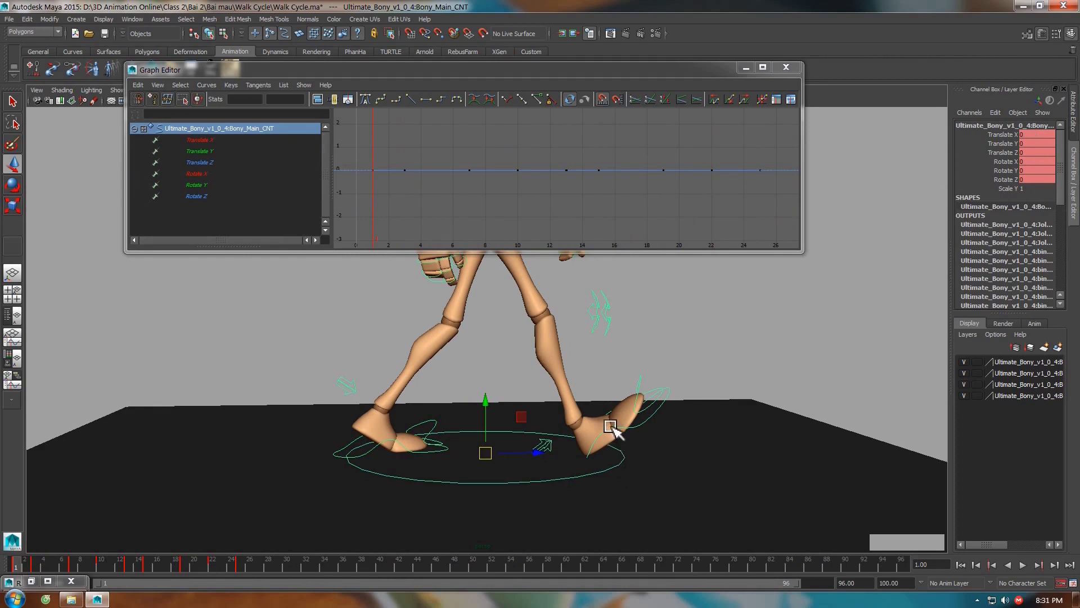
pyautogui.click(618, 431)
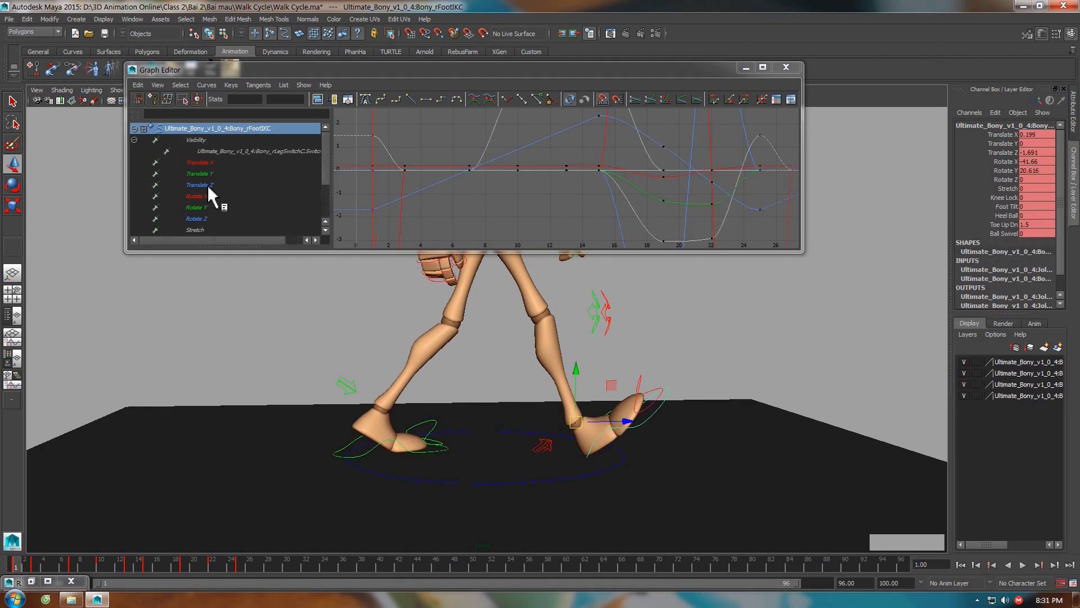
pyautogui.click(207, 190)
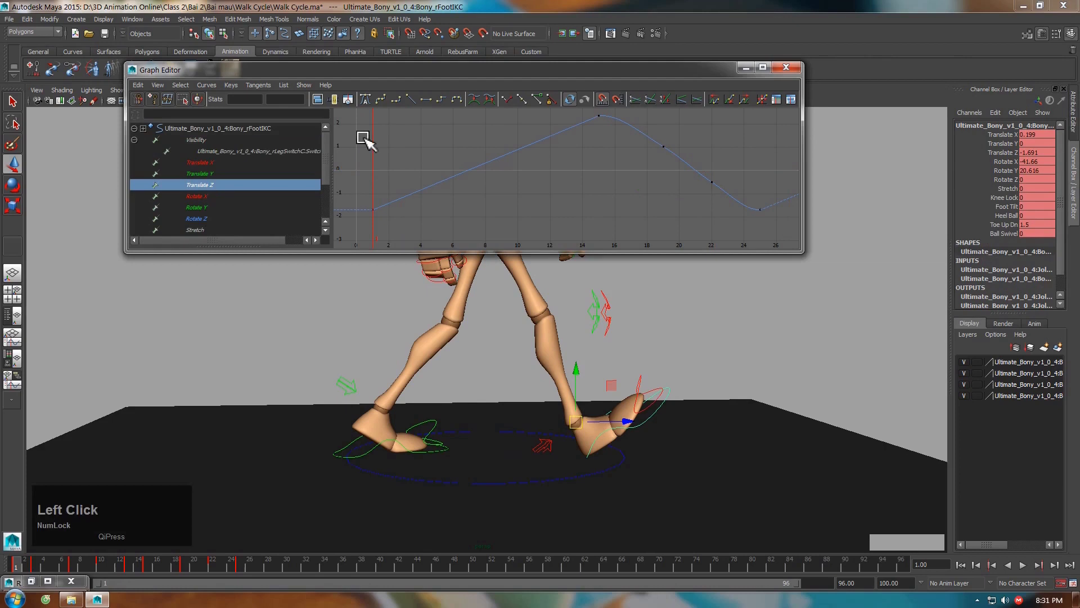
pyautogui.click(363, 117)
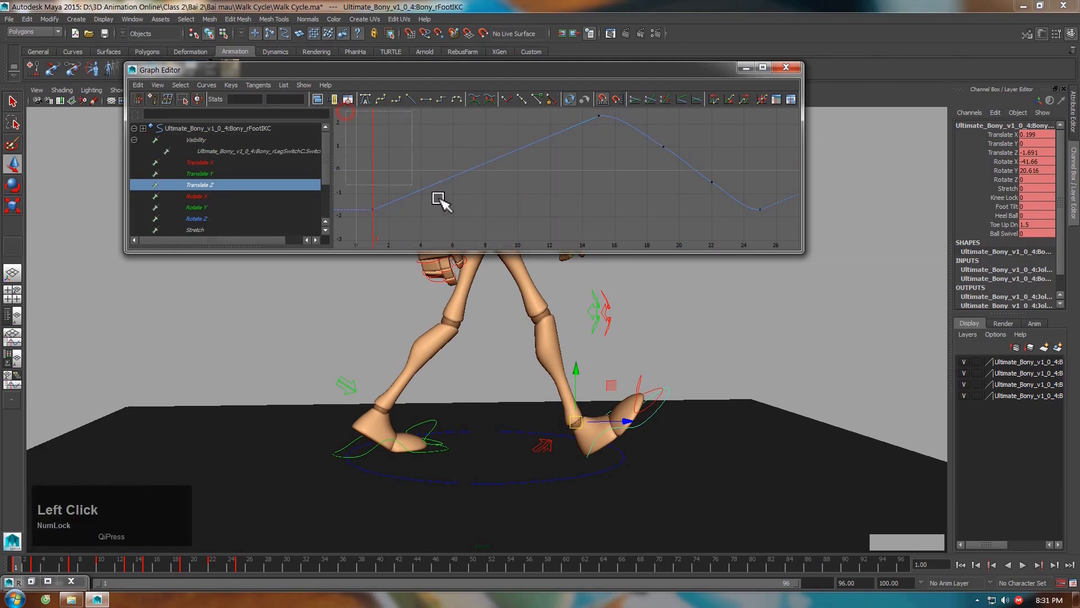
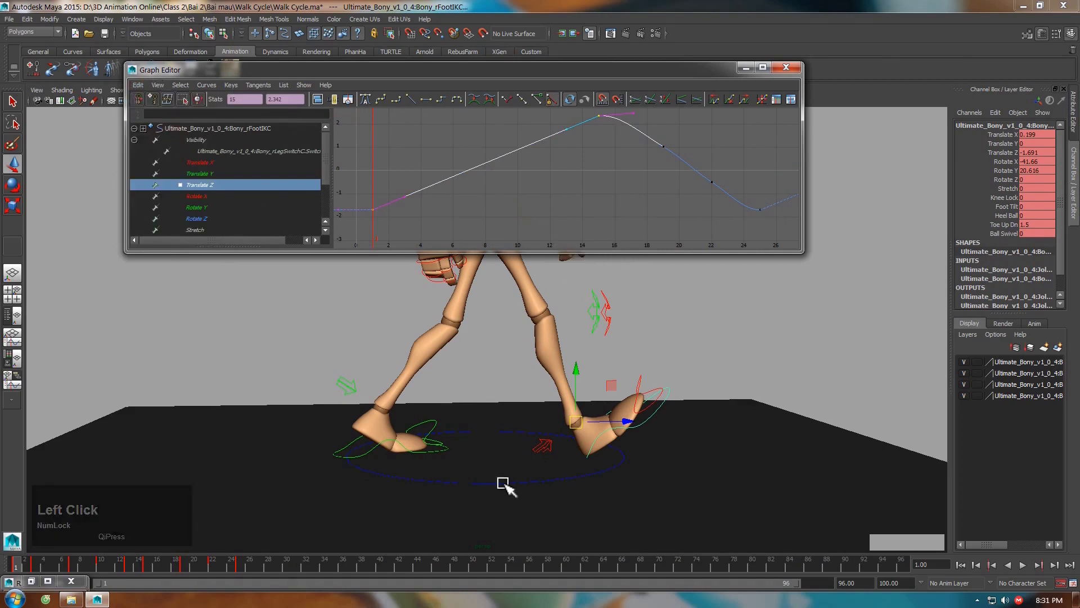
# Isolate Main_CNT Translate Z and set Post Infinity to Cycle with Offset from the Curves menu.
pyautogui.click(507, 484)
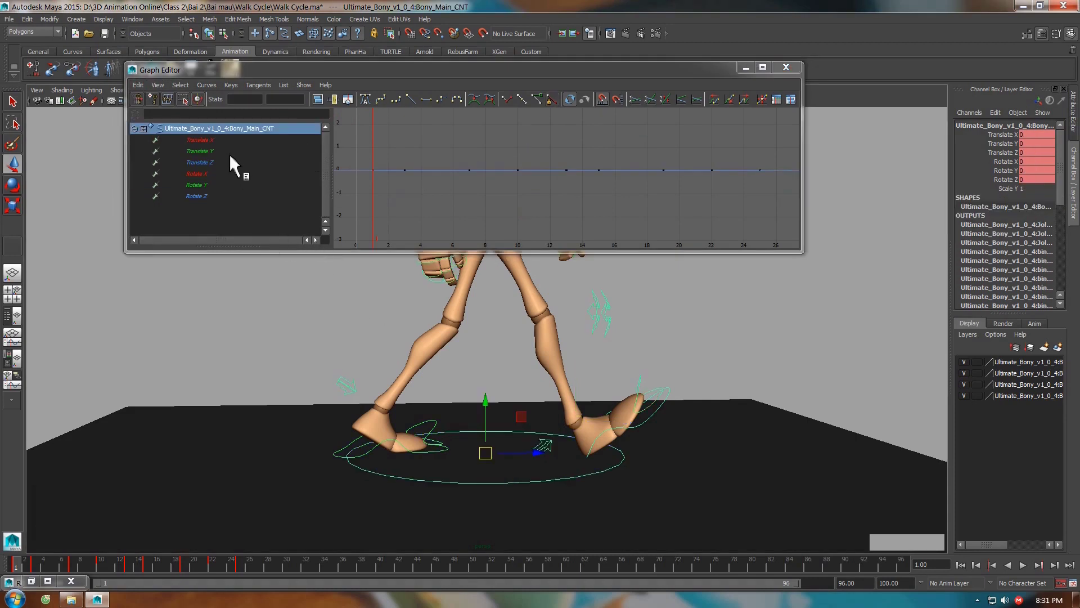
pyautogui.click(223, 169)
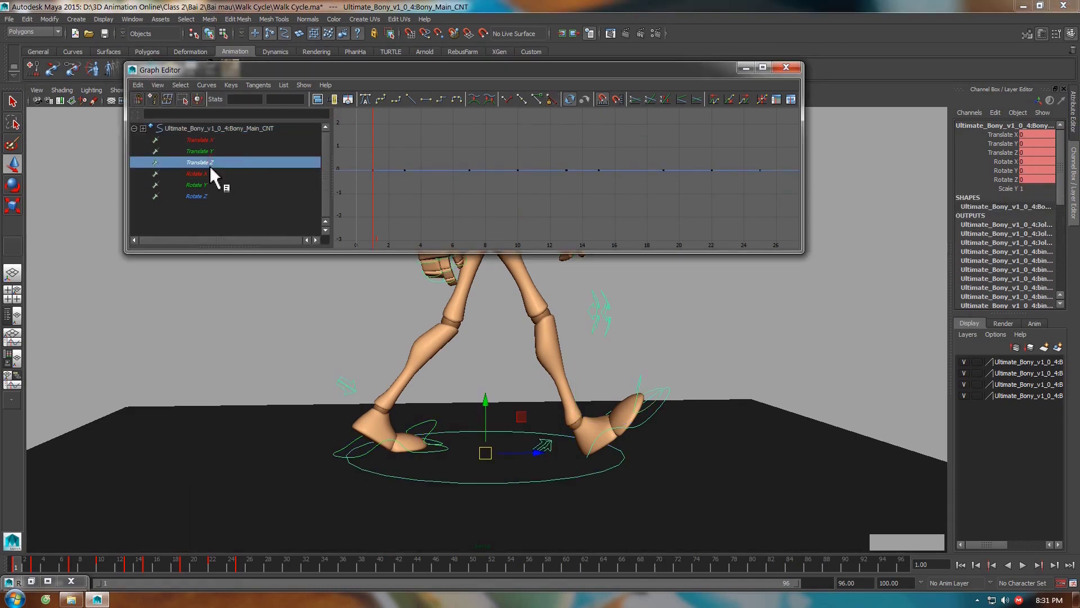
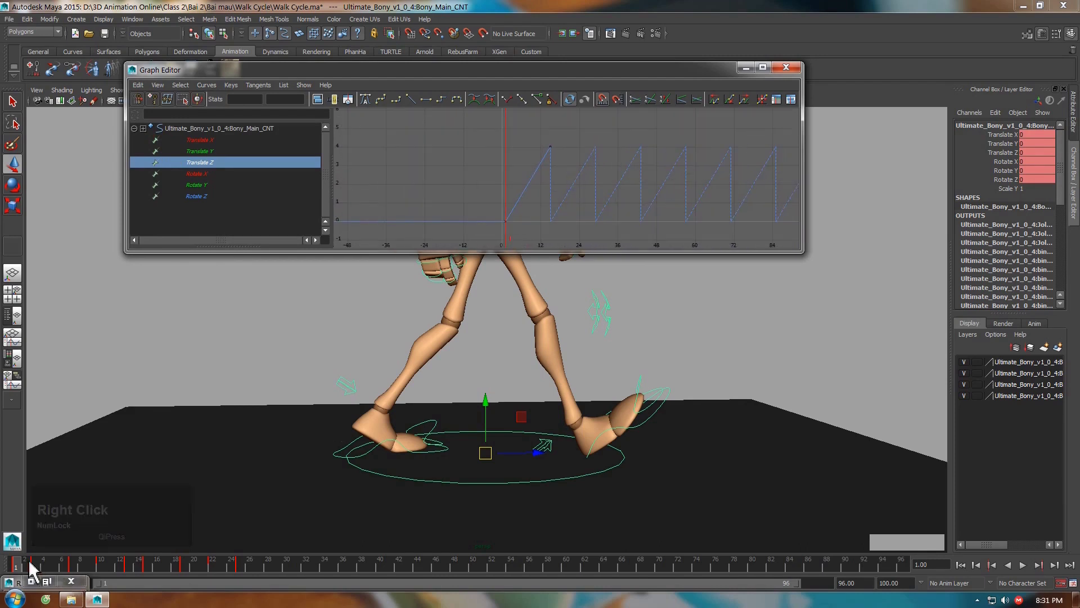
pyautogui.click(20, 577)
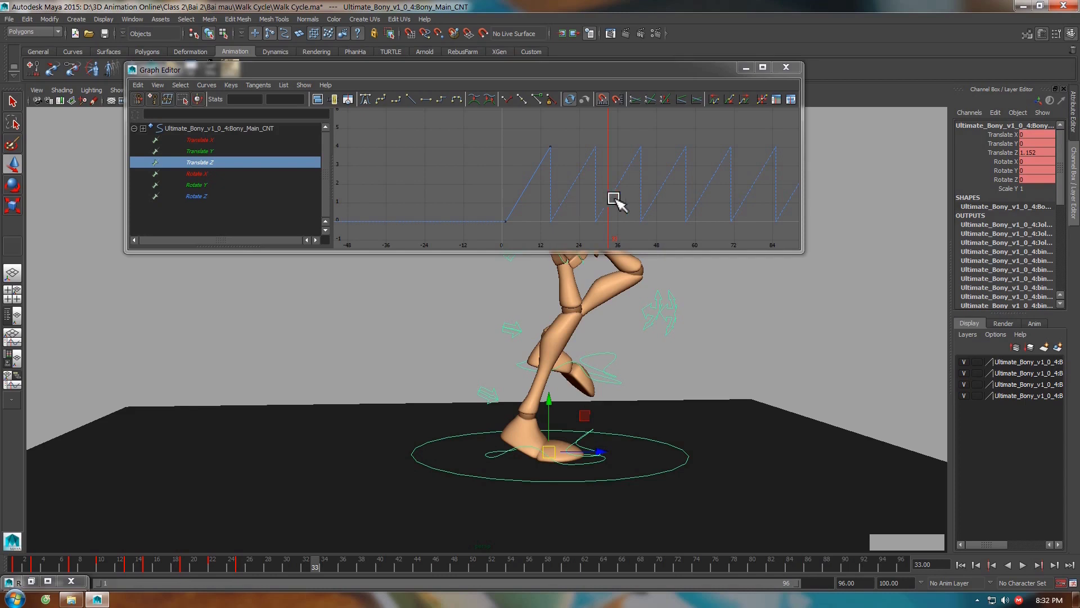
pyautogui.click(201, 96)
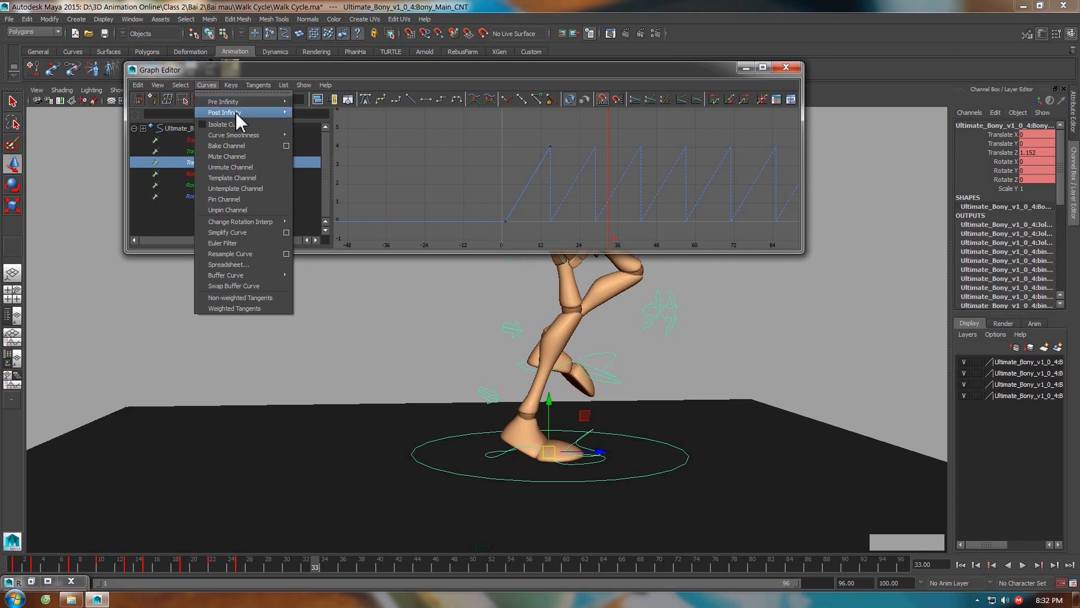
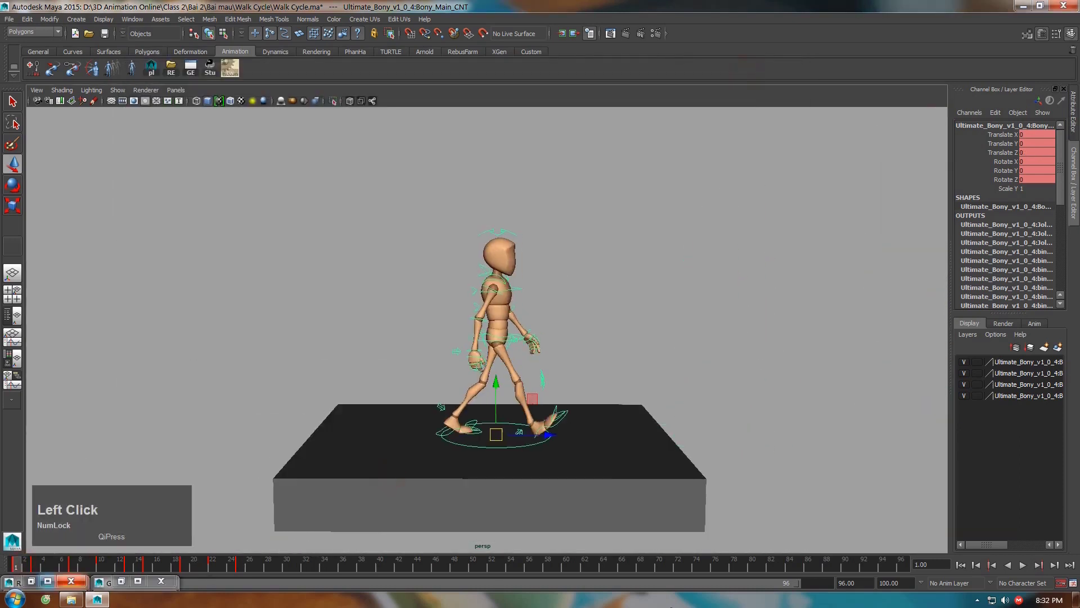
# Play the walk briefly, then scale pCube1 along Z and move it forward under the walk path.
pyautogui.click(1021, 576)
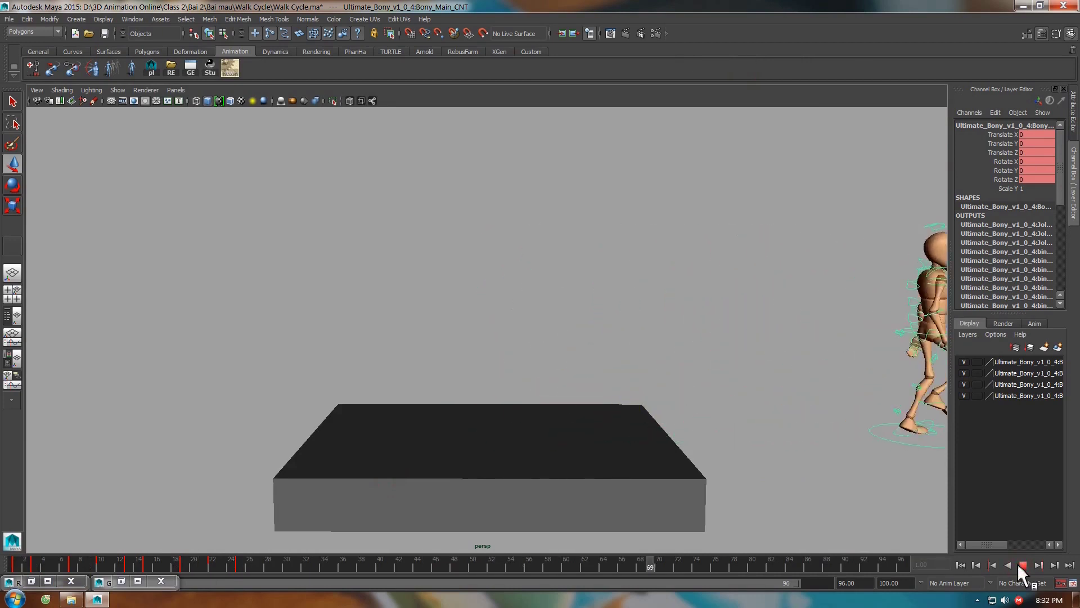
pyautogui.click(1022, 573)
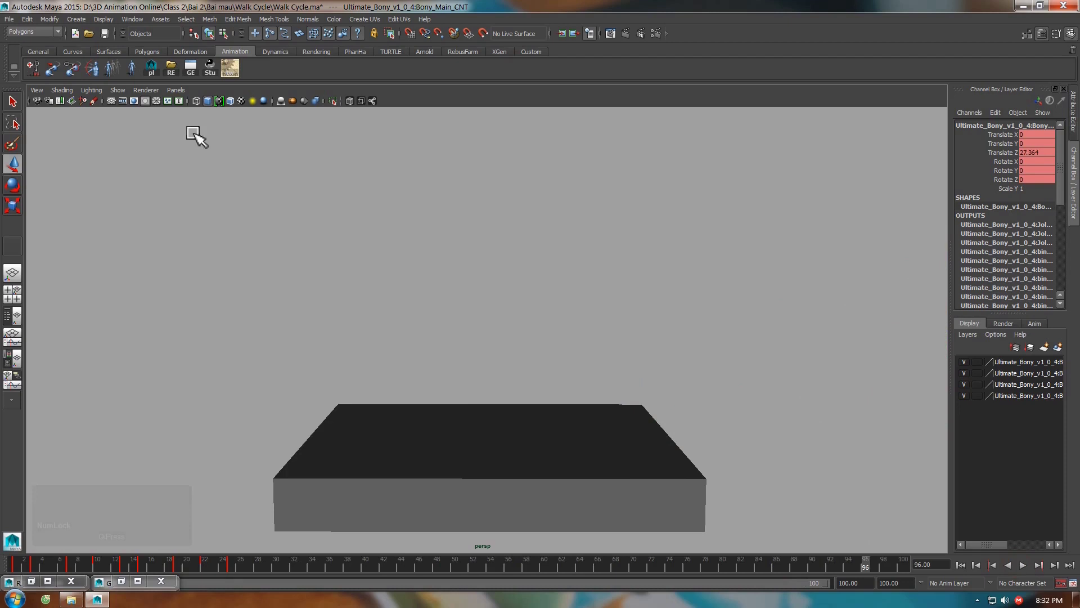
pyautogui.press('r')
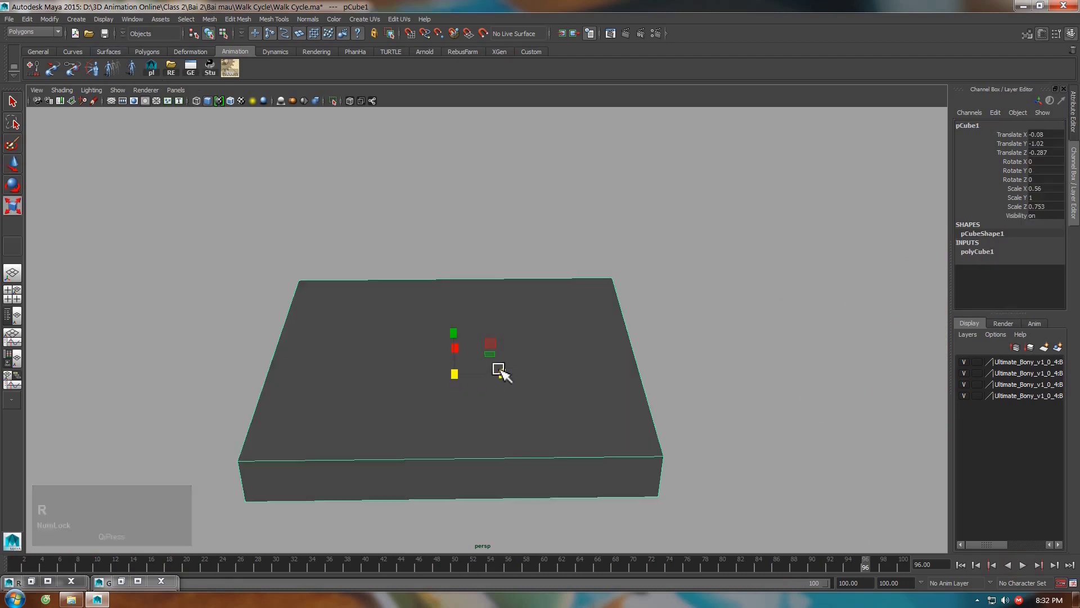
pyautogui.click(519, 372)
pyautogui.scroll(-3)
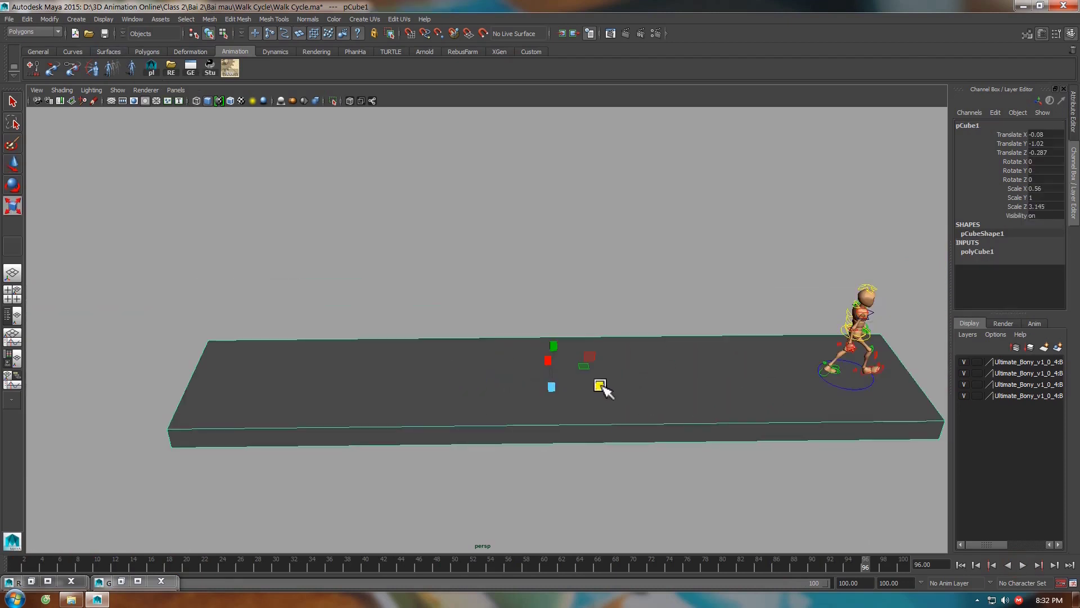
pyautogui.click(658, 387)
pyautogui.scroll(-3)
pyautogui.press('w')
pyautogui.click(657, 403)
# Switch the viewport to an enlarged side view of the walkway.
pyautogui.press('space')
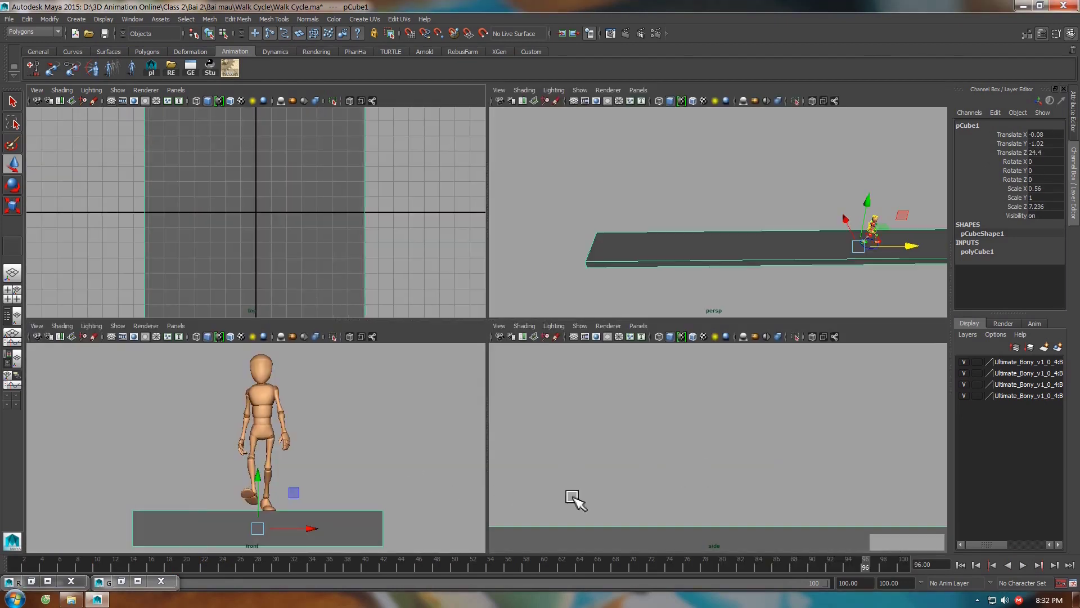
pyautogui.press('space')
pyautogui.scroll(-3)
pyautogui.click(10, 585)
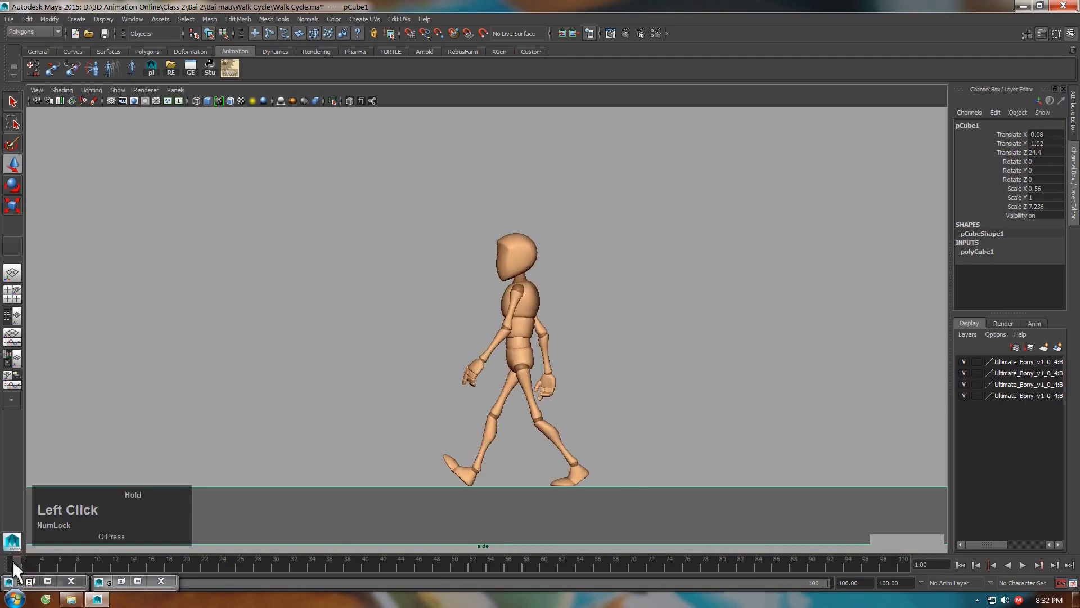
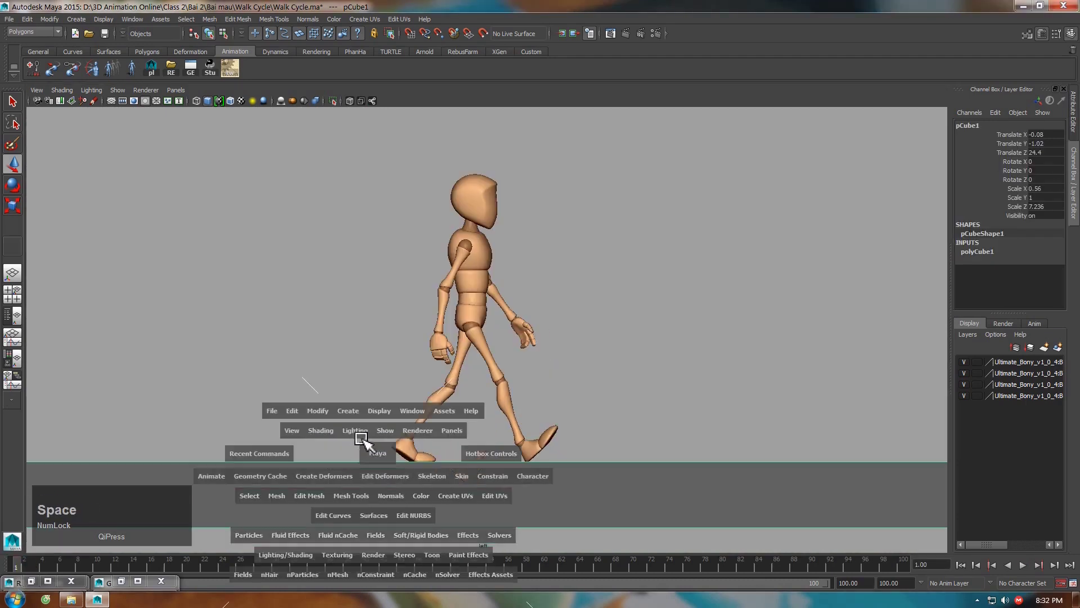
# Deselect the cube, play the finished walk cycle, then stop at frame 42.
pyautogui.click(326, 368)
pyautogui.scroll(-3)
pyautogui.middleClick(497, 345)
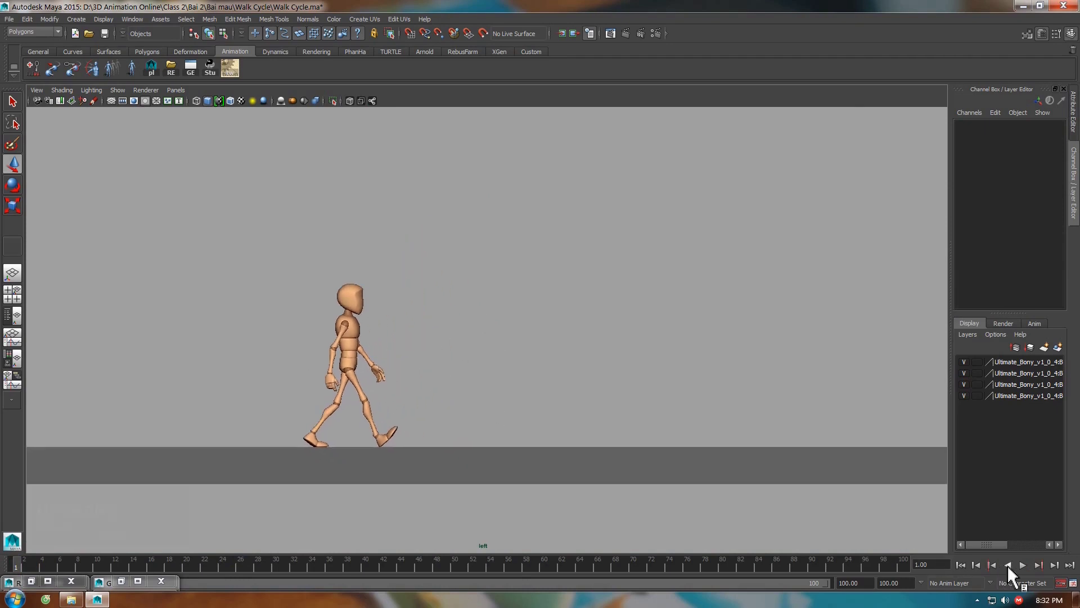
pyautogui.click(1023, 572)
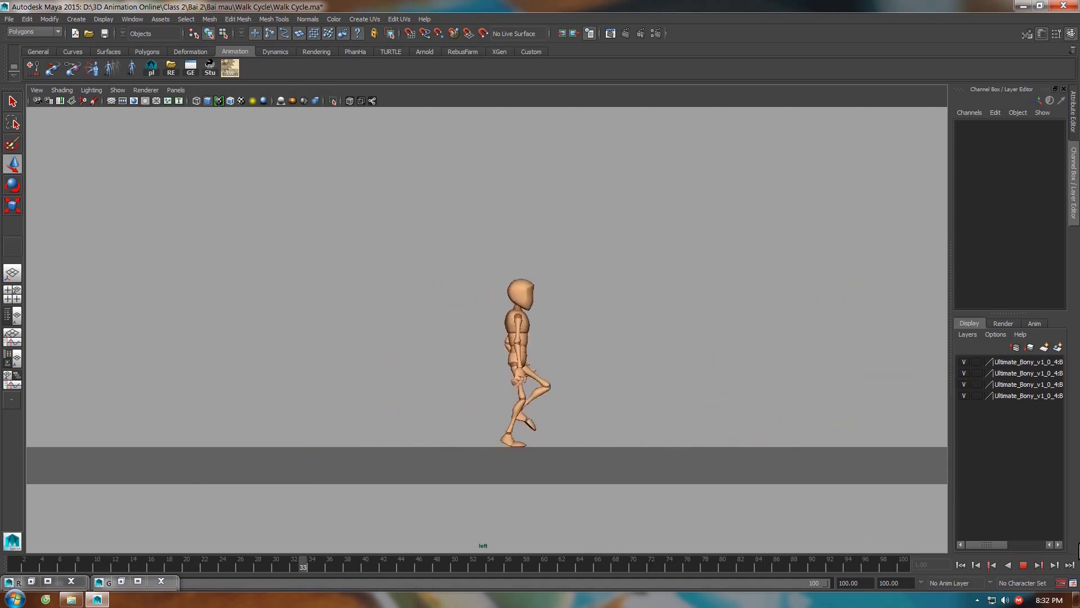
pyautogui.click(1027, 572)
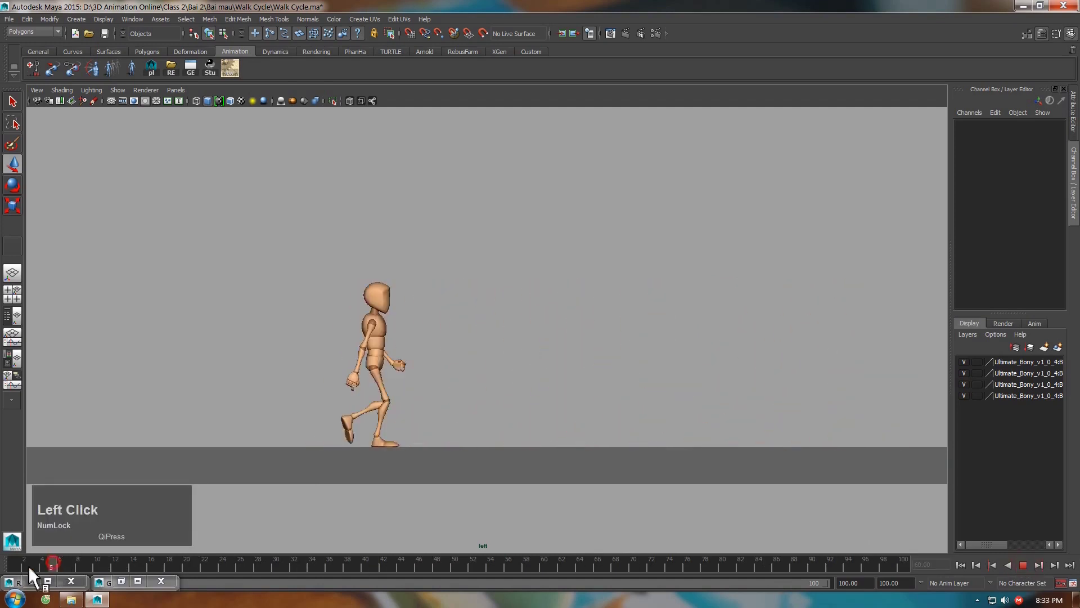
pyautogui.click(21, 580)
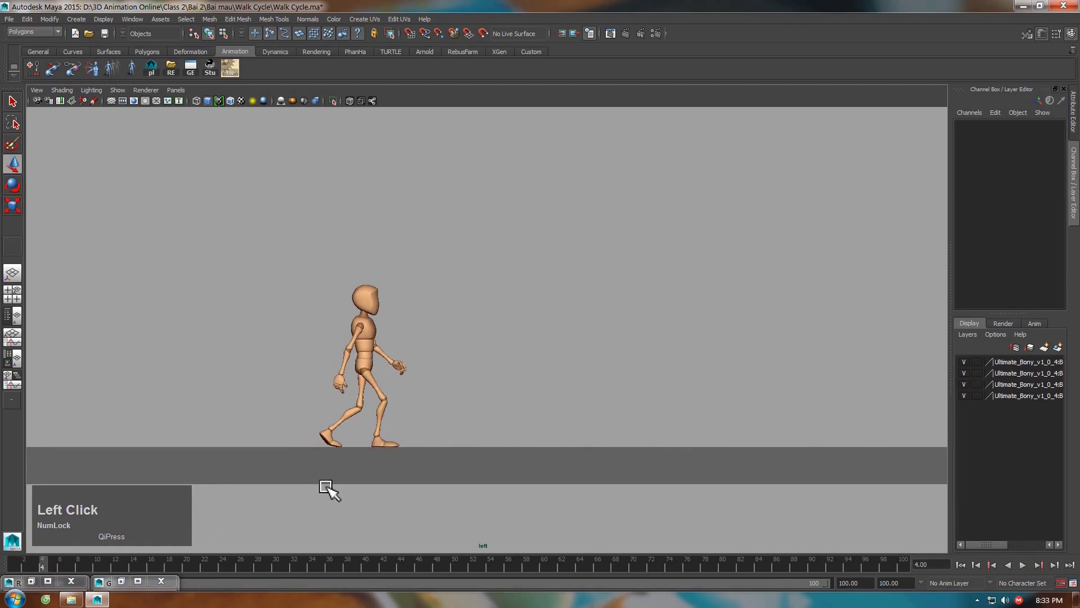
pyautogui.click(16, 574)
pyautogui.click(289, 570)
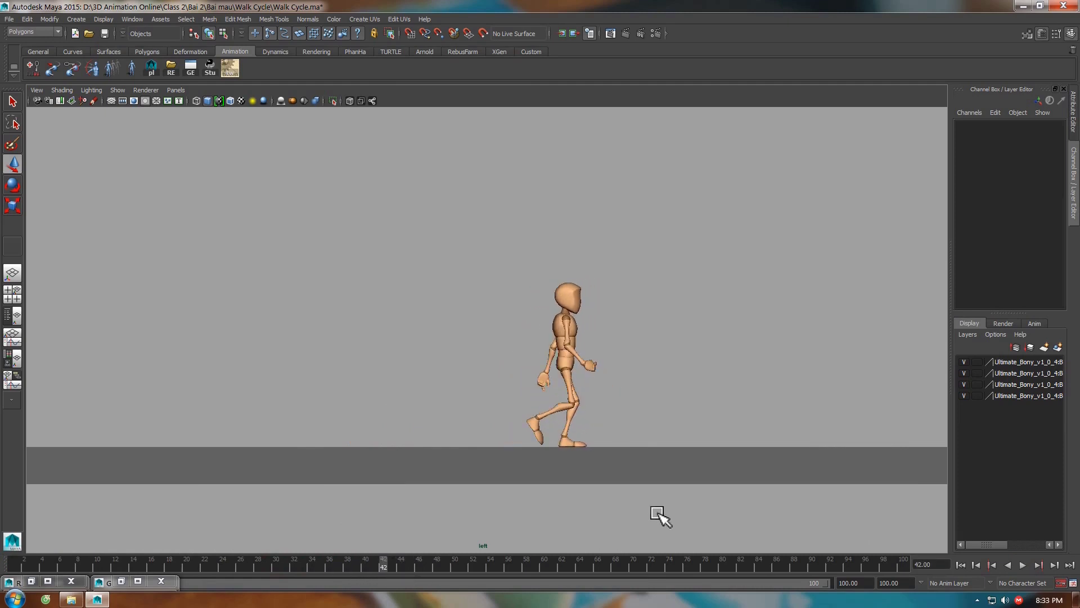
# Select the left foot IK control and bring up its animation curves window.
pyautogui.scroll(3)
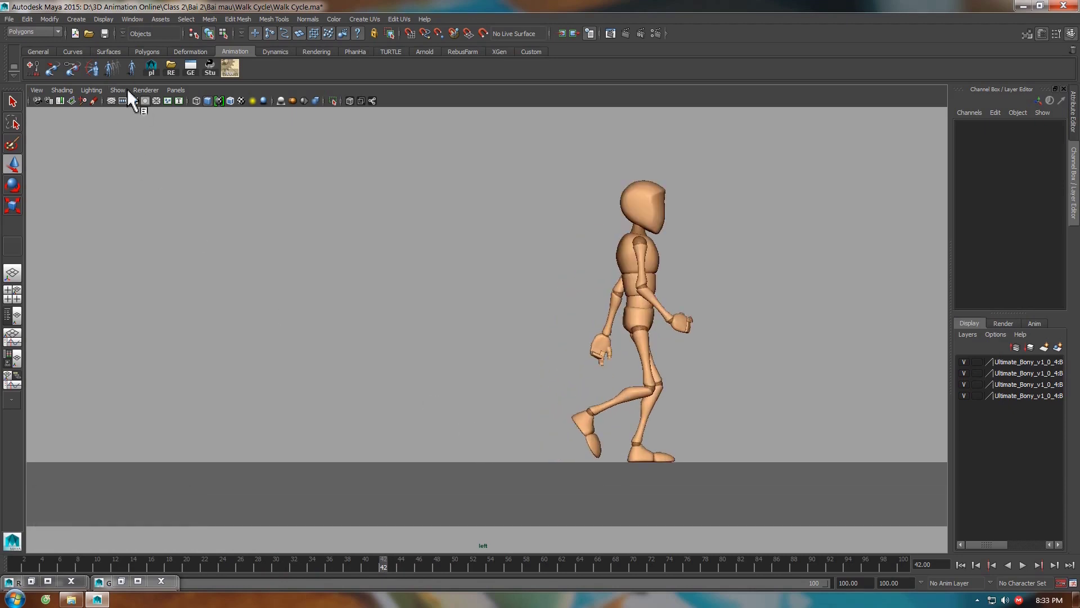
pyautogui.click(128, 96)
pyautogui.click(661, 456)
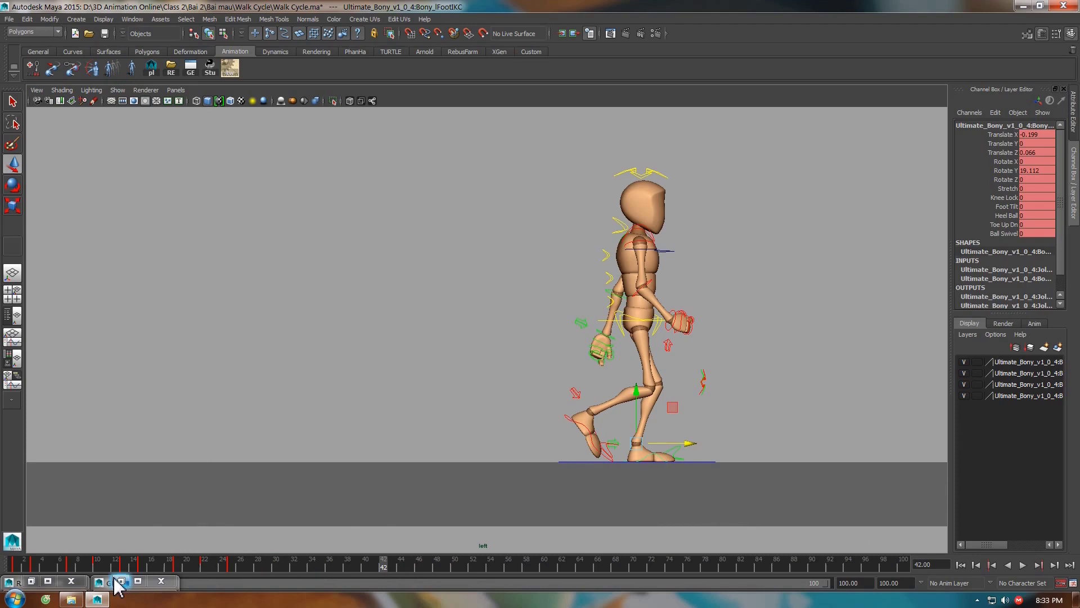
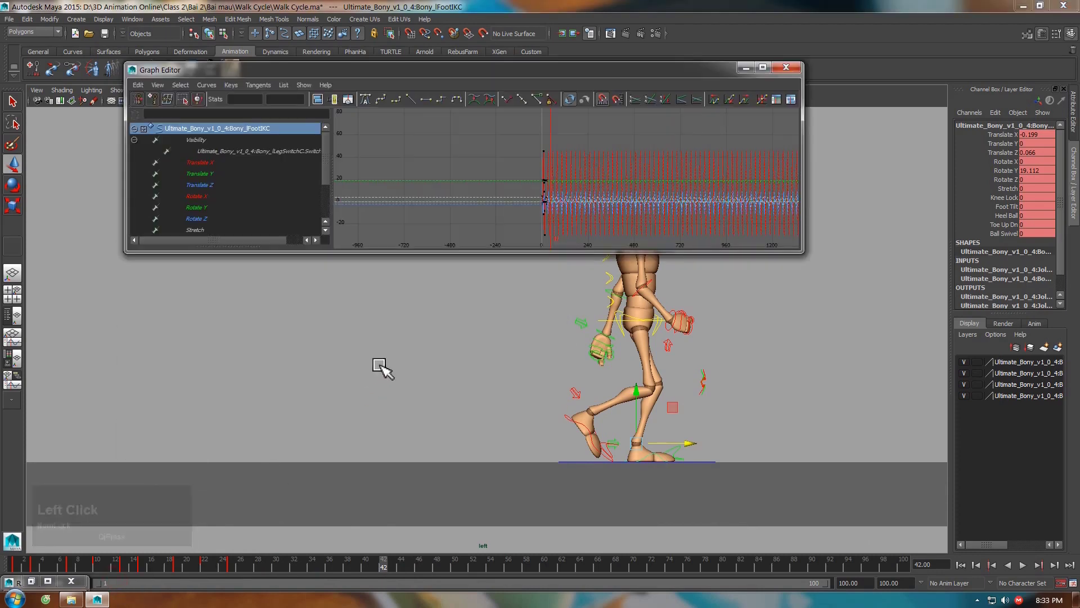
# Isolate and frame the left foot's Translate Z curve and adjust its high key while scrubbing.
pyautogui.click(205, 197)
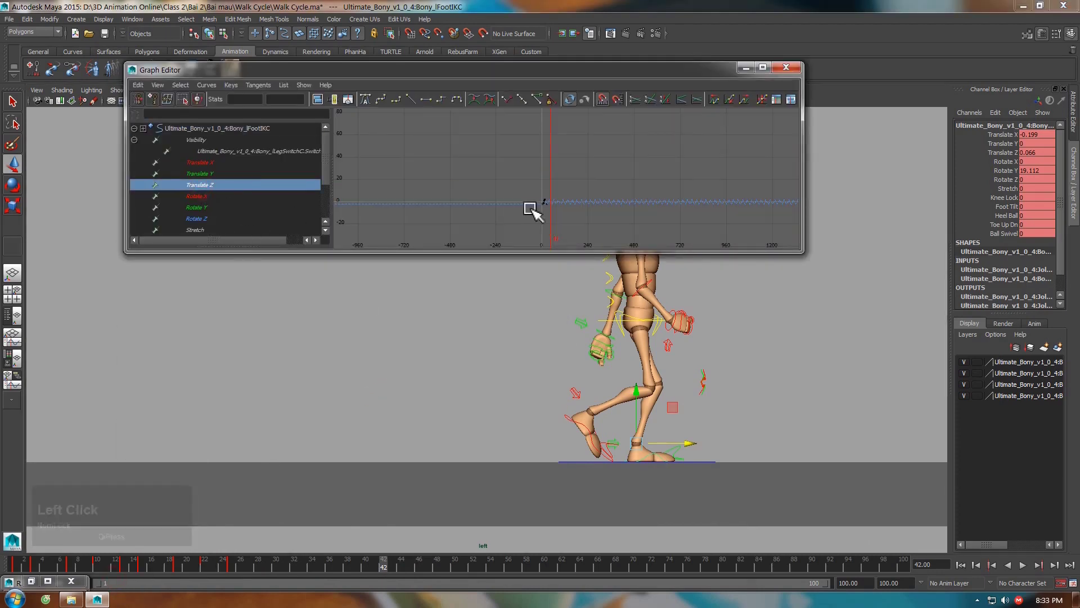
pyautogui.press('f')
pyautogui.click(450, 350)
pyautogui.click(469, 203)
pyautogui.click(693, 203)
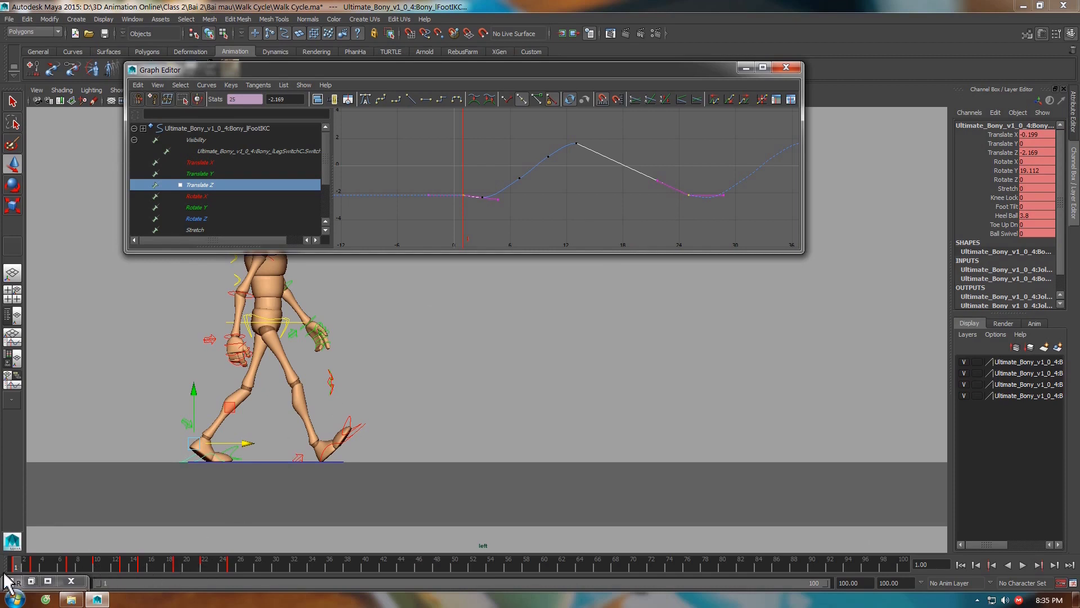
pyautogui.click(23, 575)
pyautogui.click(690, 182)
pyautogui.middleClick(700, 218)
pyautogui.click(223, 573)
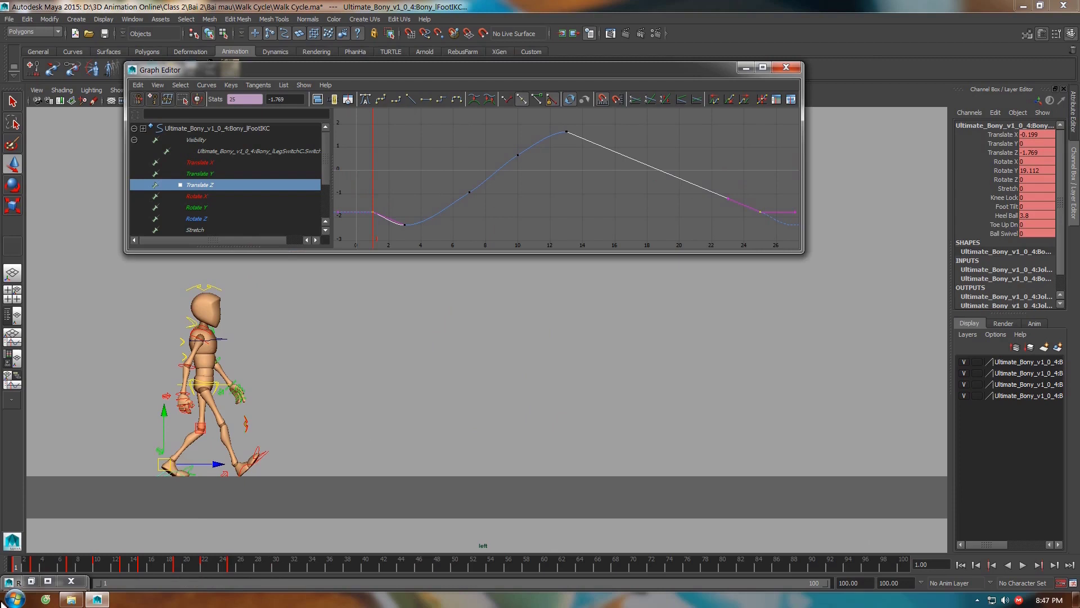
pyautogui.click(37, 577)
# Smooth the tangents around the frame-3 low and the peak key, then play the walk.
pyautogui.click(423, 241)
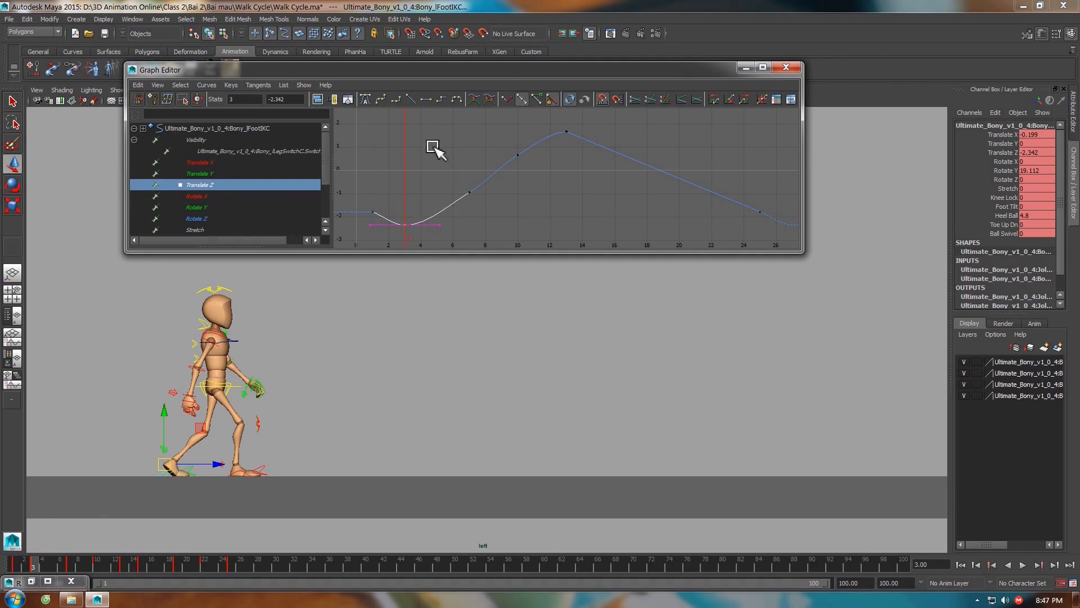
pyautogui.click(365, 200)
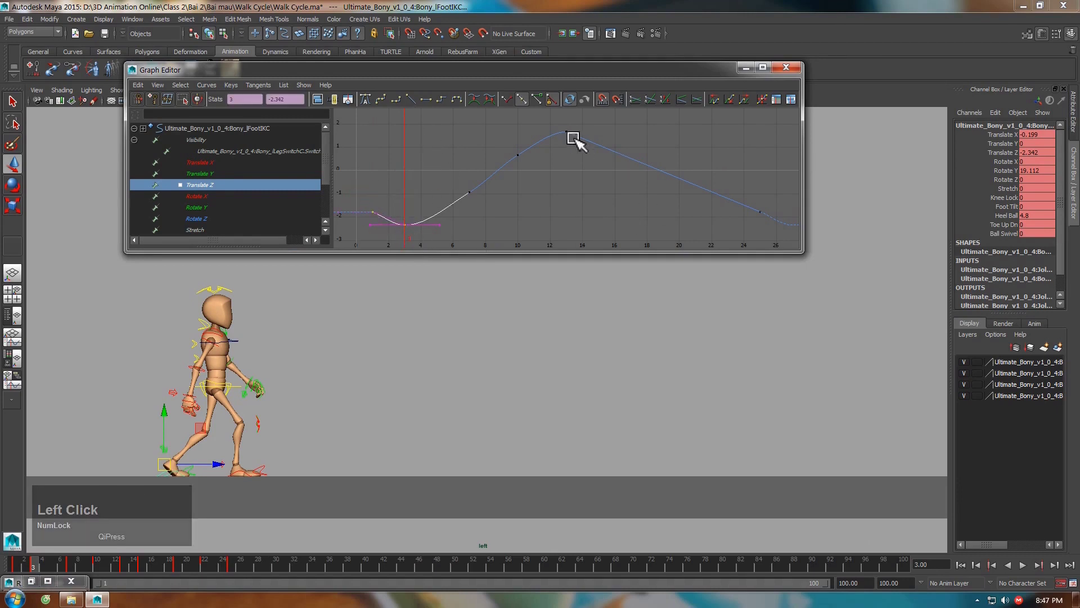
pyautogui.click(570, 130)
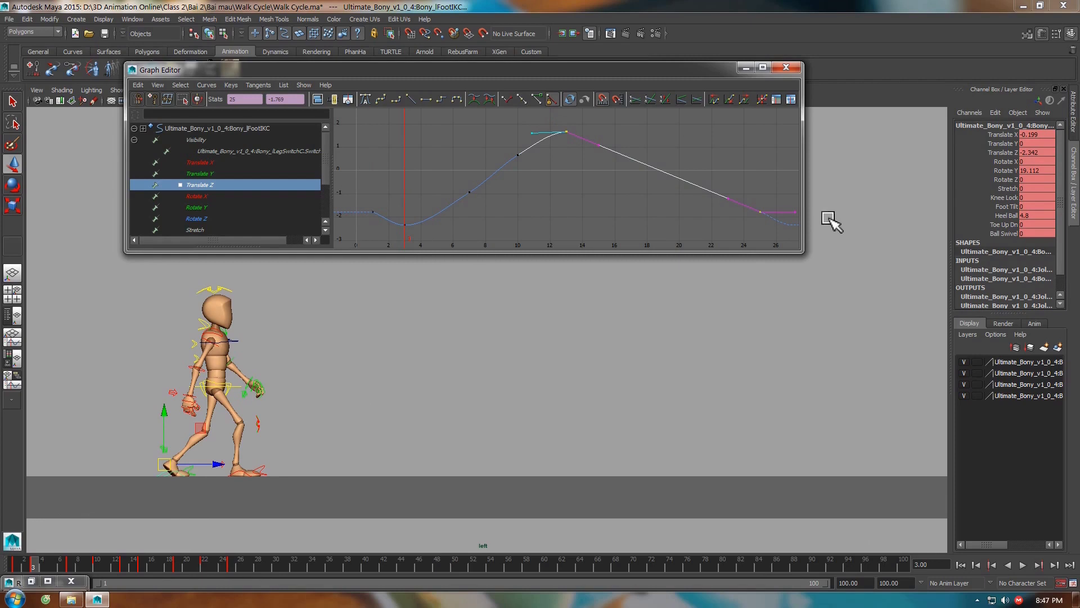
pyautogui.click(239, 572)
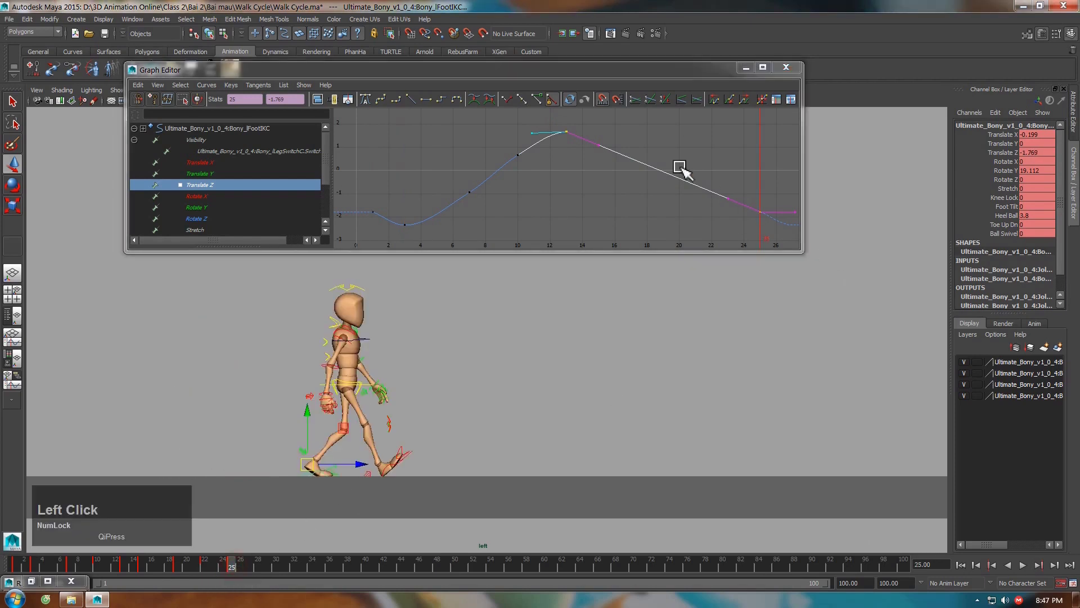
pyautogui.click(675, 152)
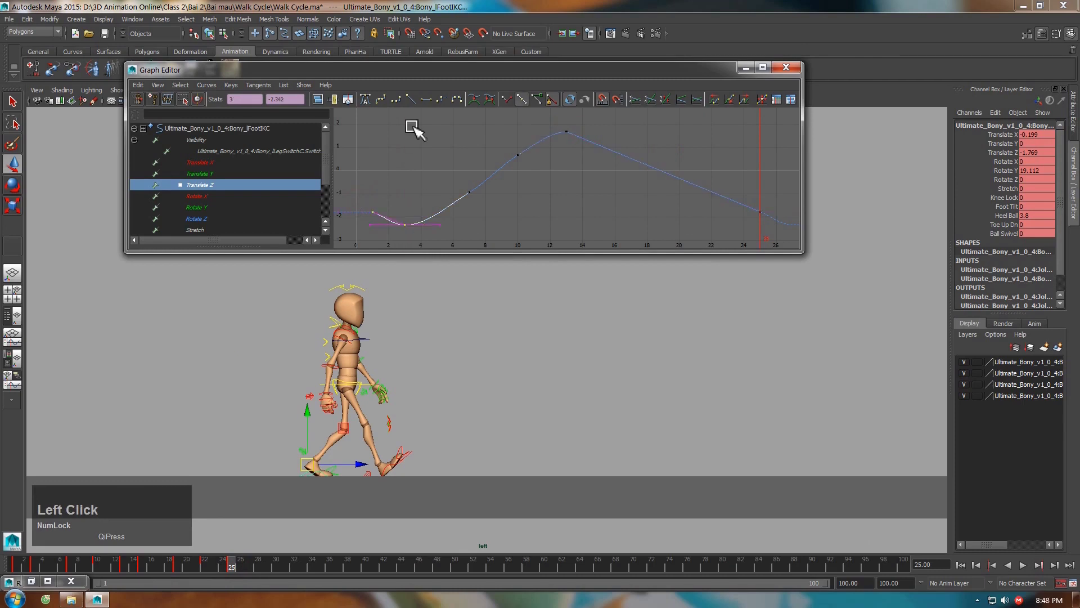
pyautogui.click(419, 112)
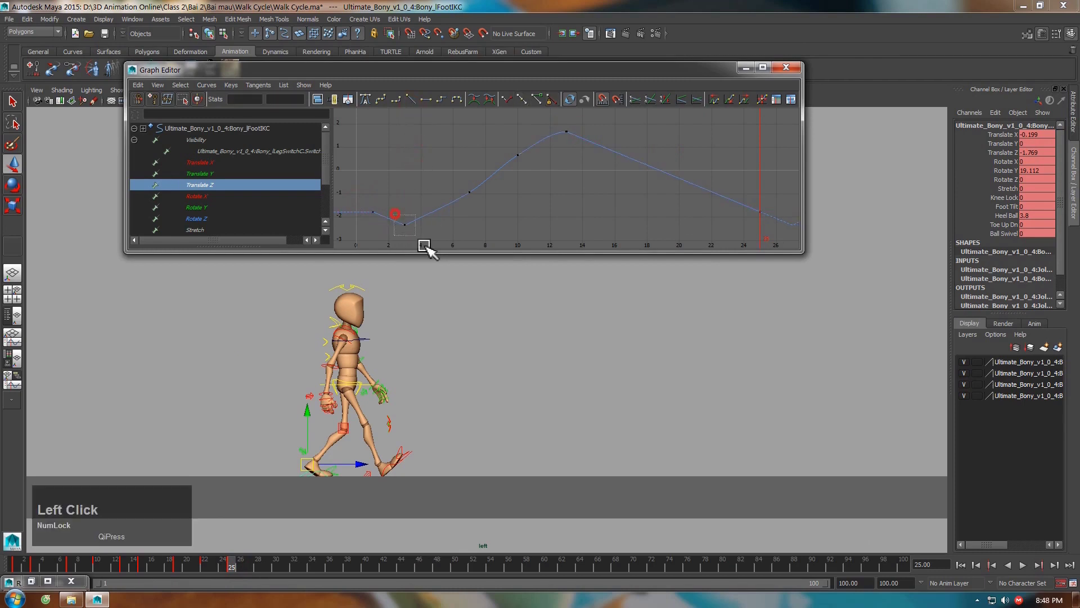
pyautogui.click(514, 108)
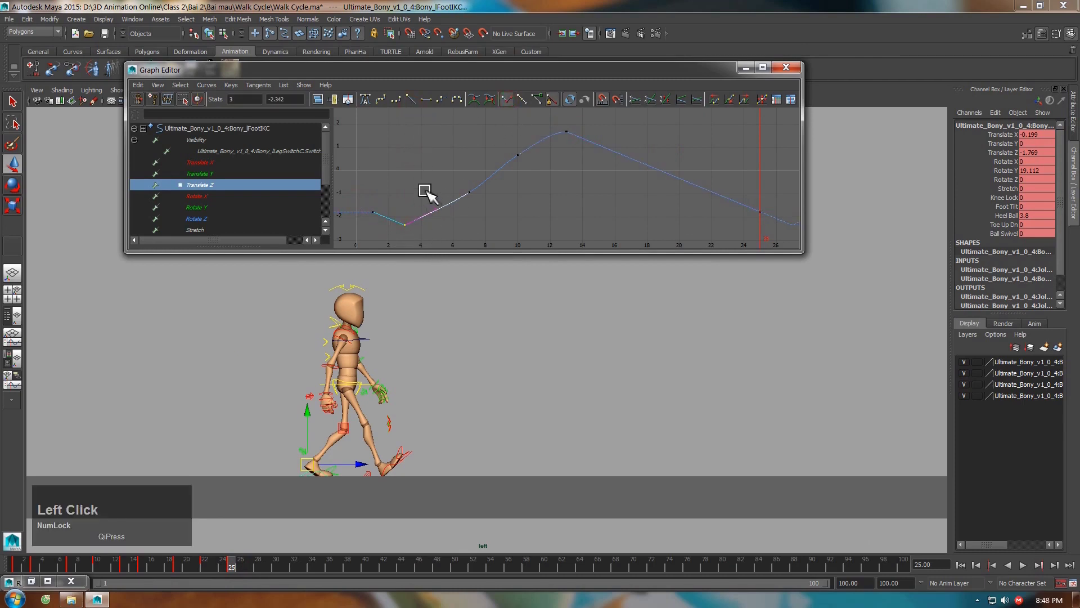
pyautogui.middleClick(448, 213)
pyautogui.click(480, 234)
pyautogui.click(26, 572)
pyautogui.press('space')
# Play the walk animation, then watch the Walk Cycle_Offset.mov playblast in the media player.
pyautogui.press('space')
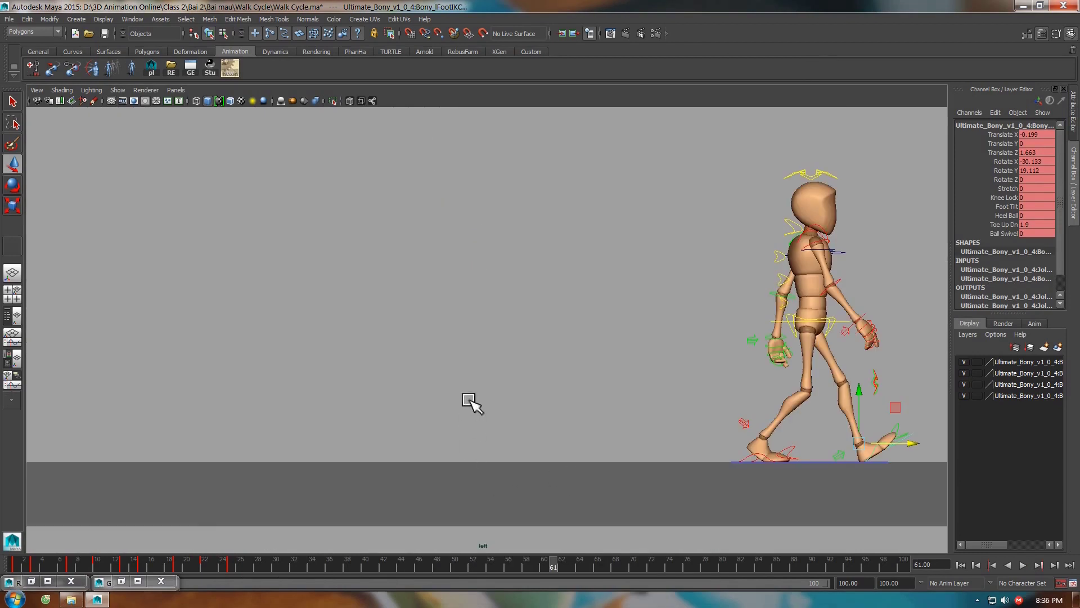
pyautogui.click(127, 96)
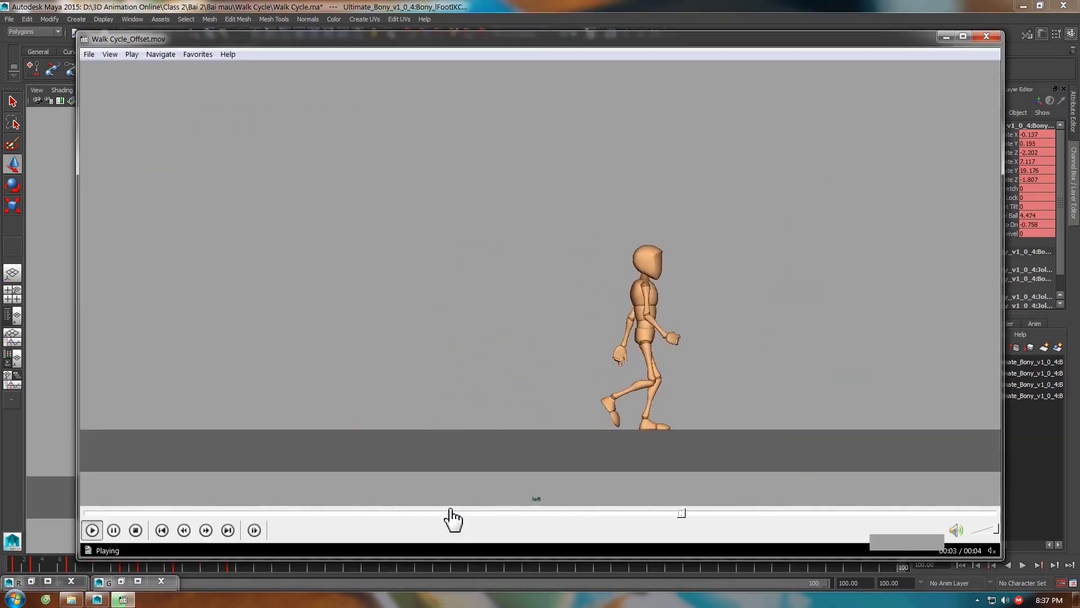
pyautogui.press('Tab')
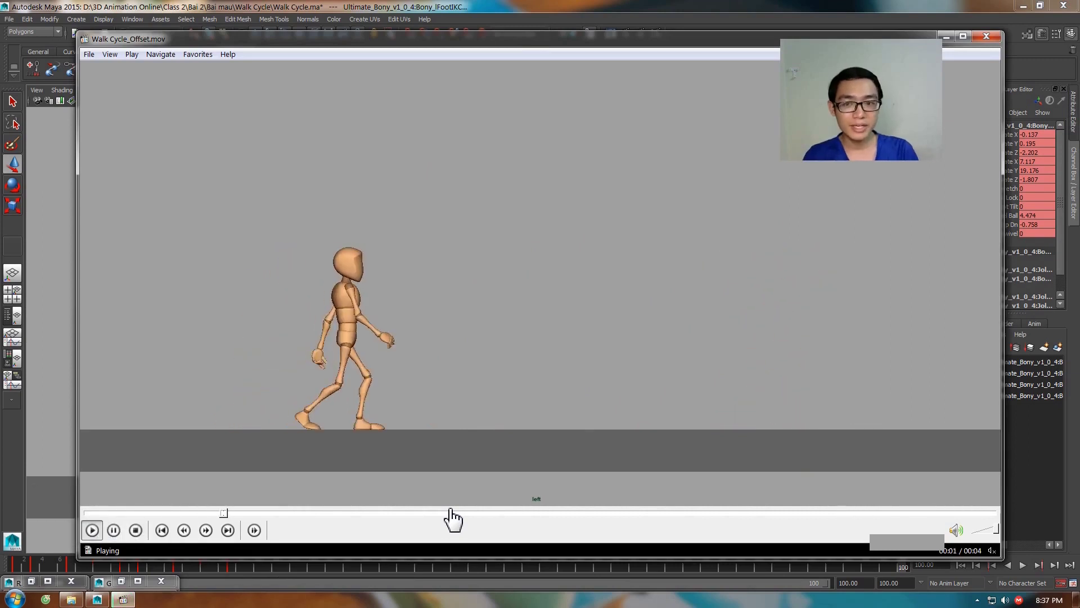
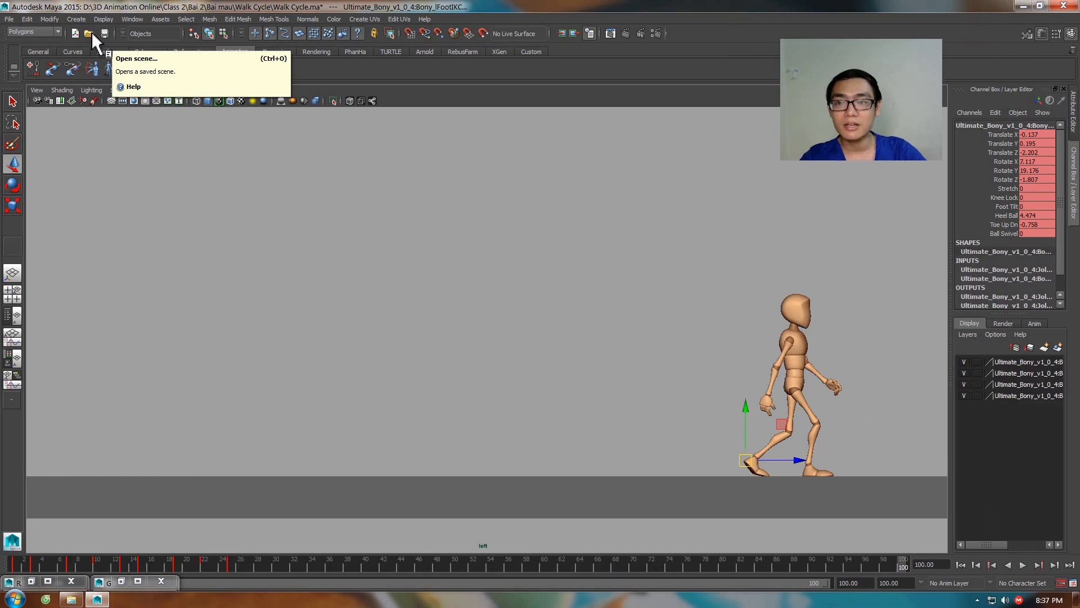
# Open Run Cycle.ma and bring up the Graph Editor for the right foot IK control.
pyautogui.press('Tab')
pyautogui.click(98, 41)
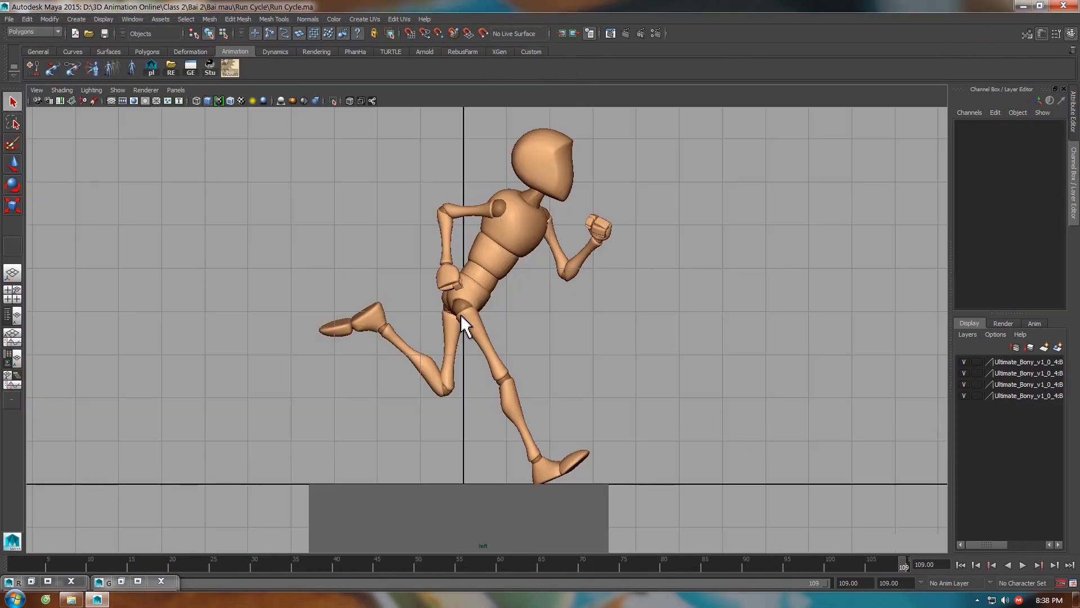
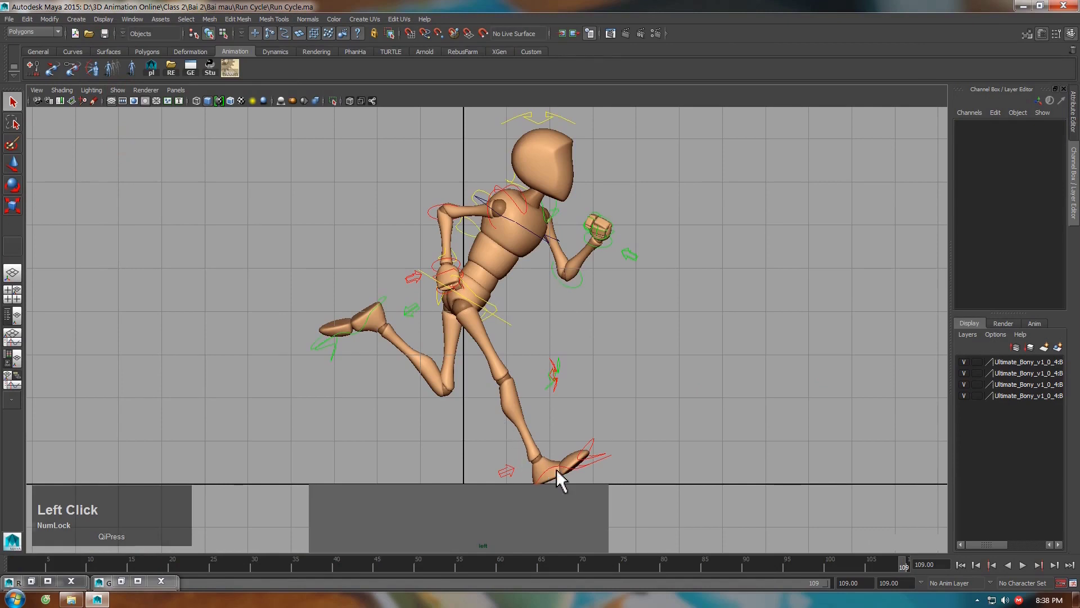
pyautogui.click(562, 474)
pyautogui.rightClick(574, 469)
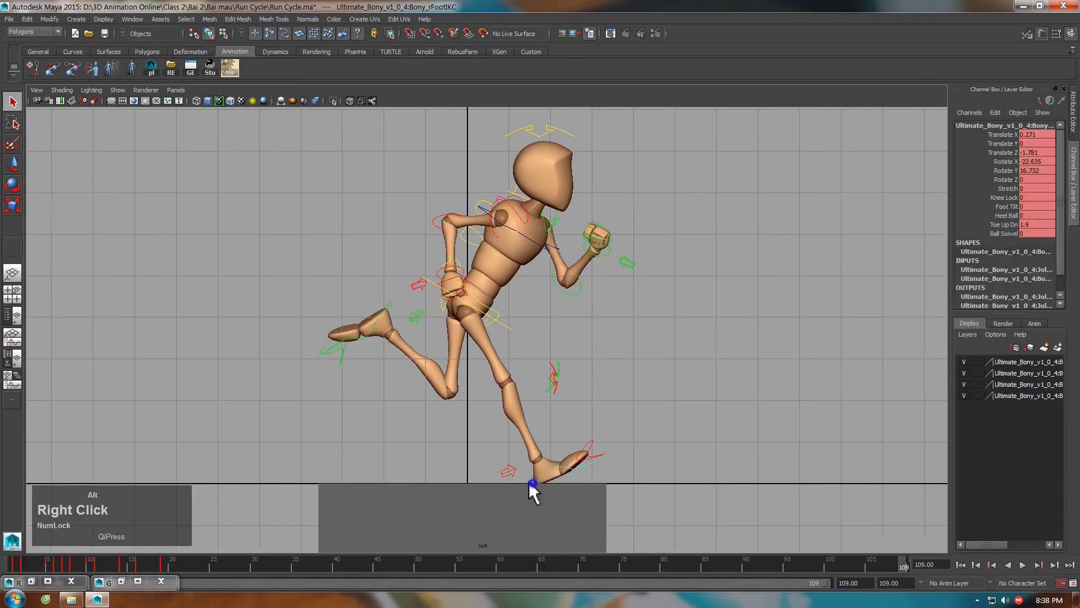
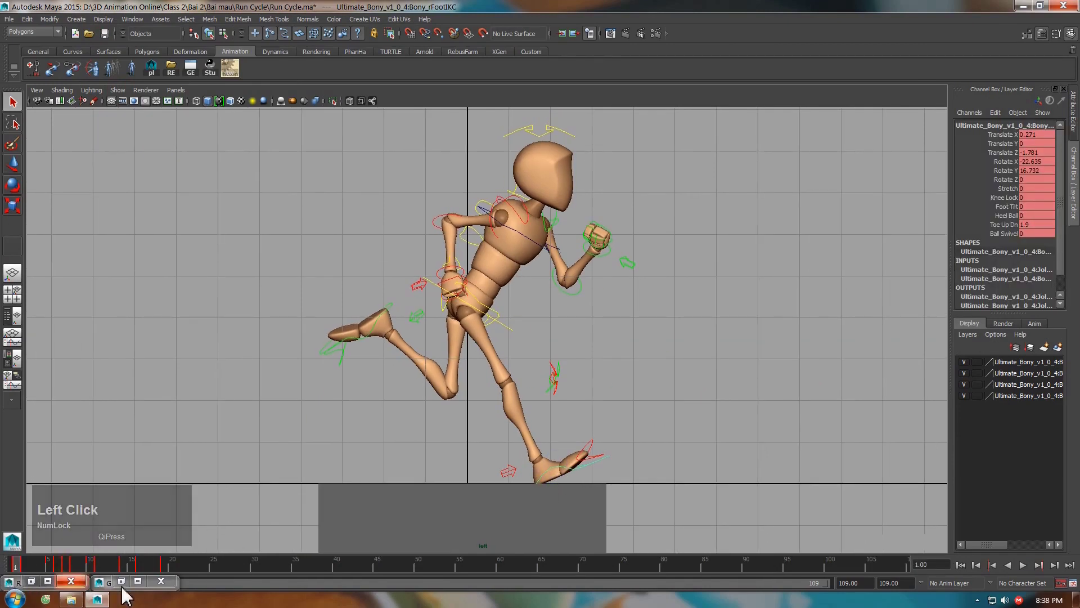
pyautogui.click(127, 589)
# Isolate rFootIKC Translate Z and scrub through the early frames around frame 5.
pyautogui.click(216, 194)
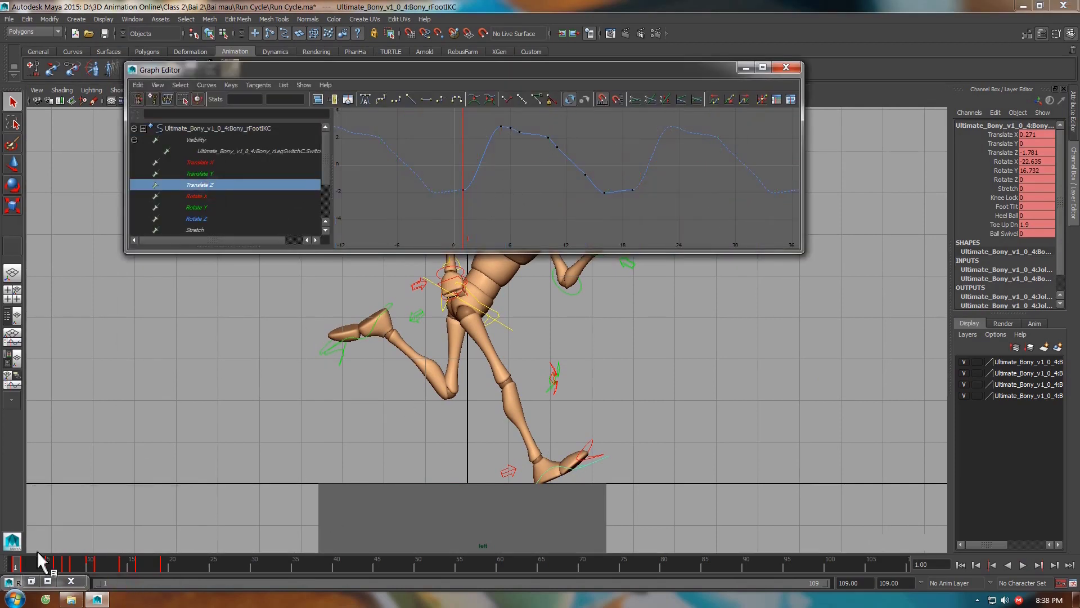
pyautogui.click(21, 572)
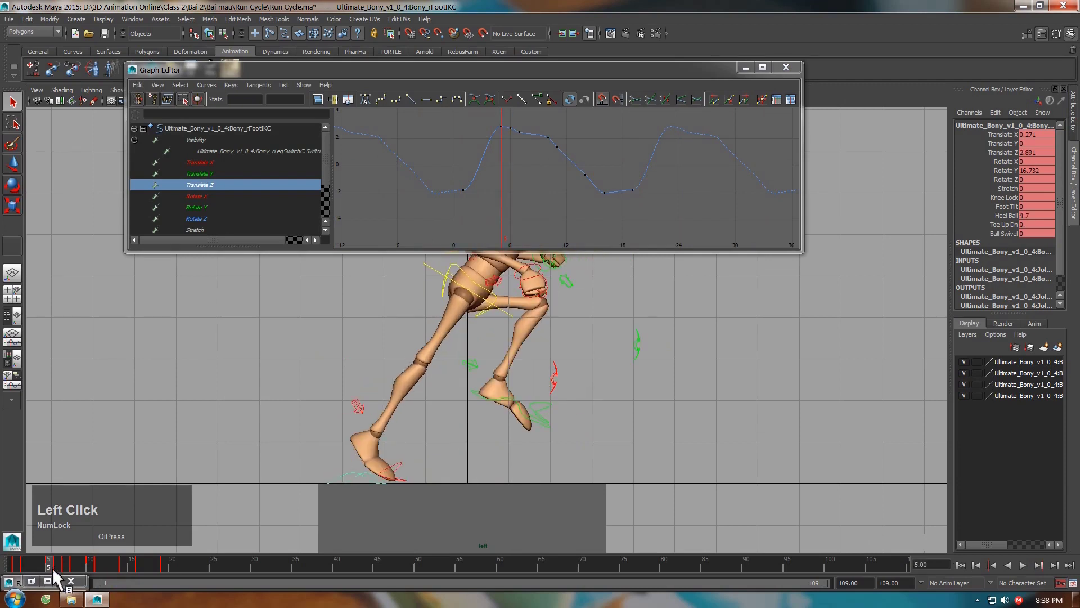
pyautogui.click(59, 572)
pyautogui.click(60, 574)
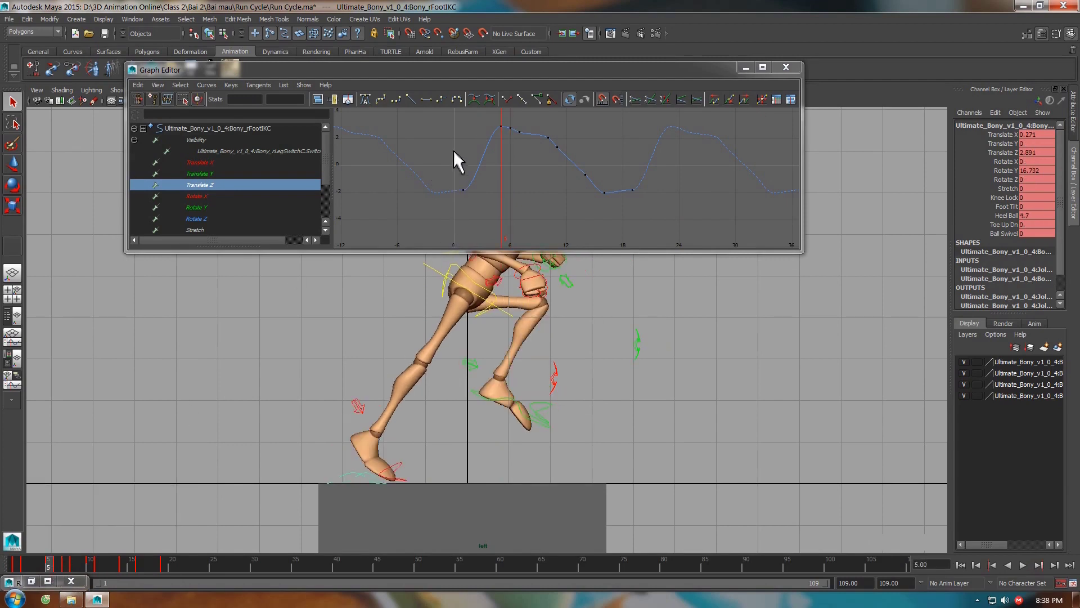
# Select the keys on the curve's first rise and frame the graph on them to smooth the tangents.
pyautogui.click(449, 141)
pyautogui.click(417, 104)
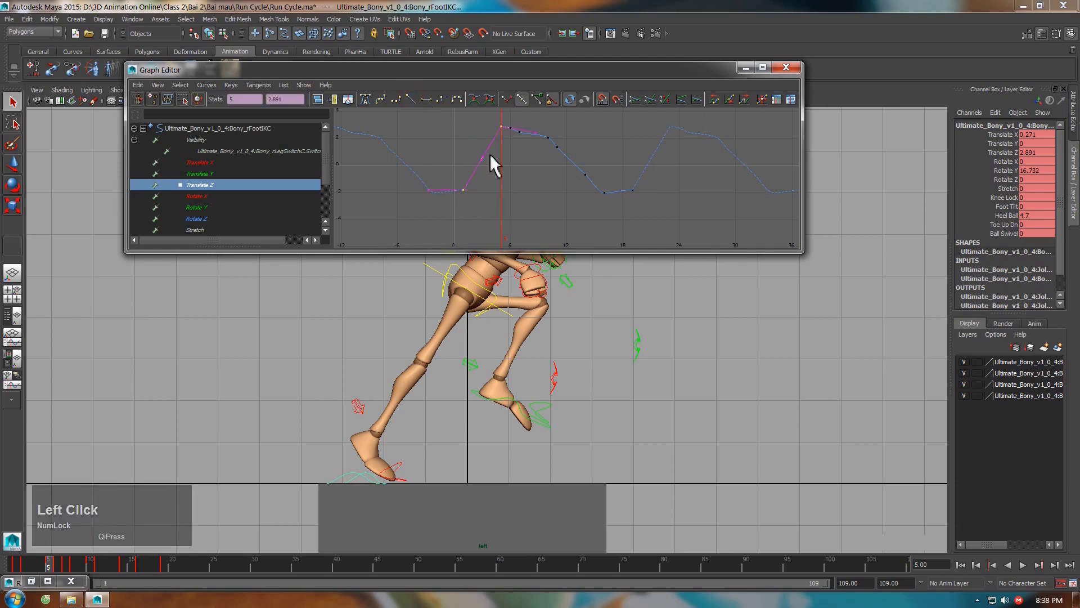
pyautogui.click(539, 182)
pyautogui.rightClick(486, 162)
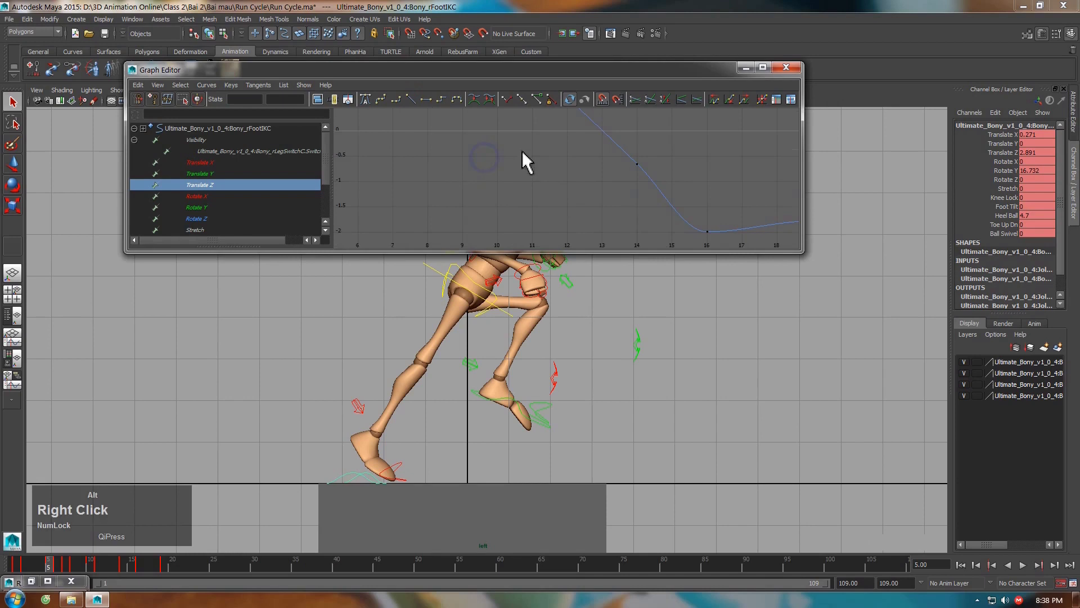
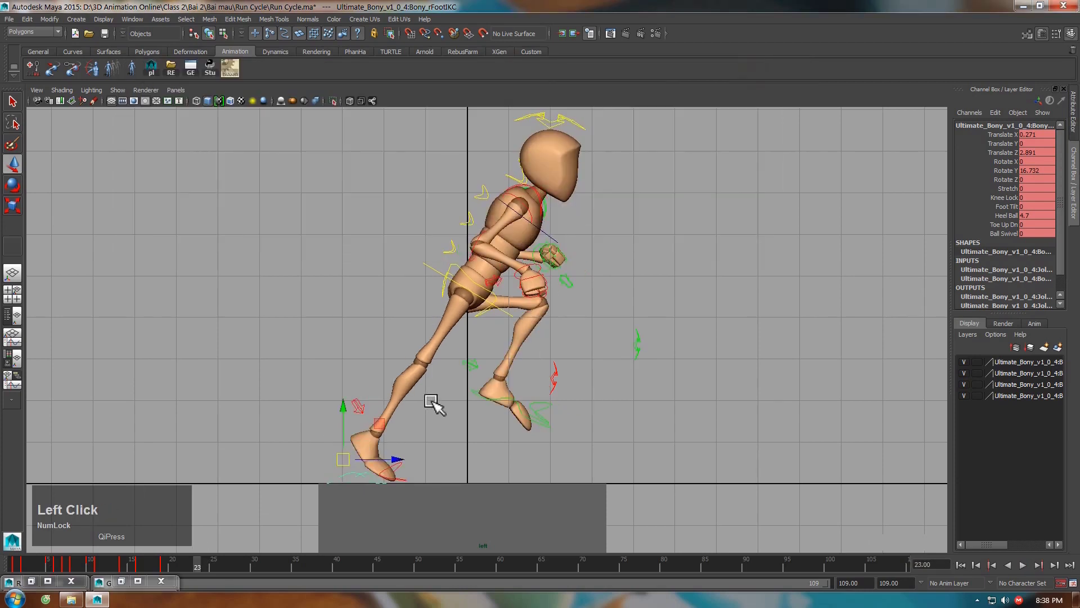
# Load lFootIKC Translate Z in the Graph Editor and scrub to the frame-14 low.
pyautogui.click(505, 400)
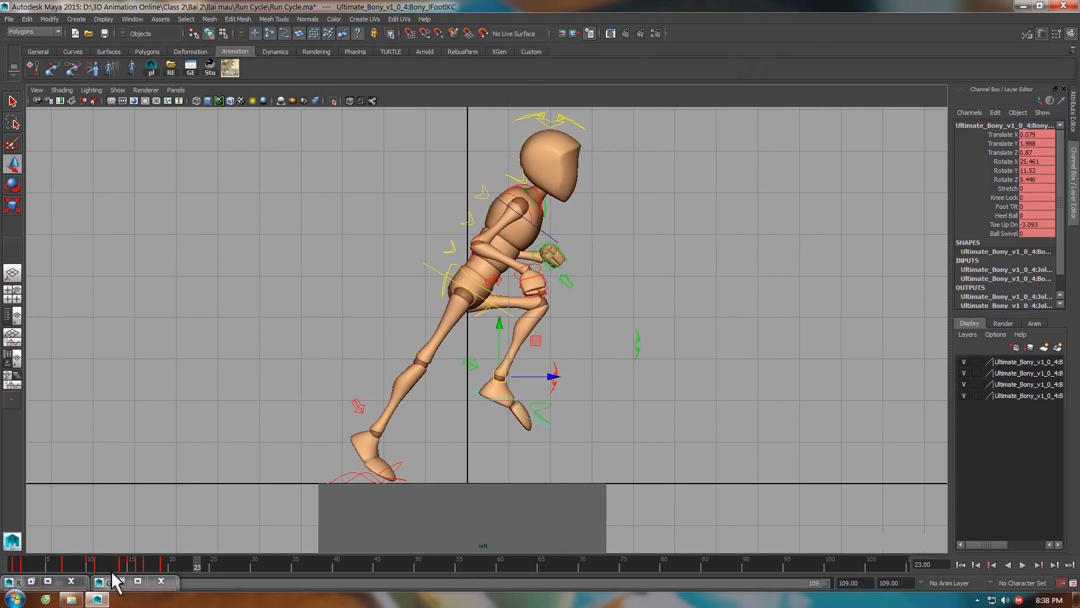
pyautogui.click(125, 586)
pyautogui.click(258, 191)
pyautogui.press('f')
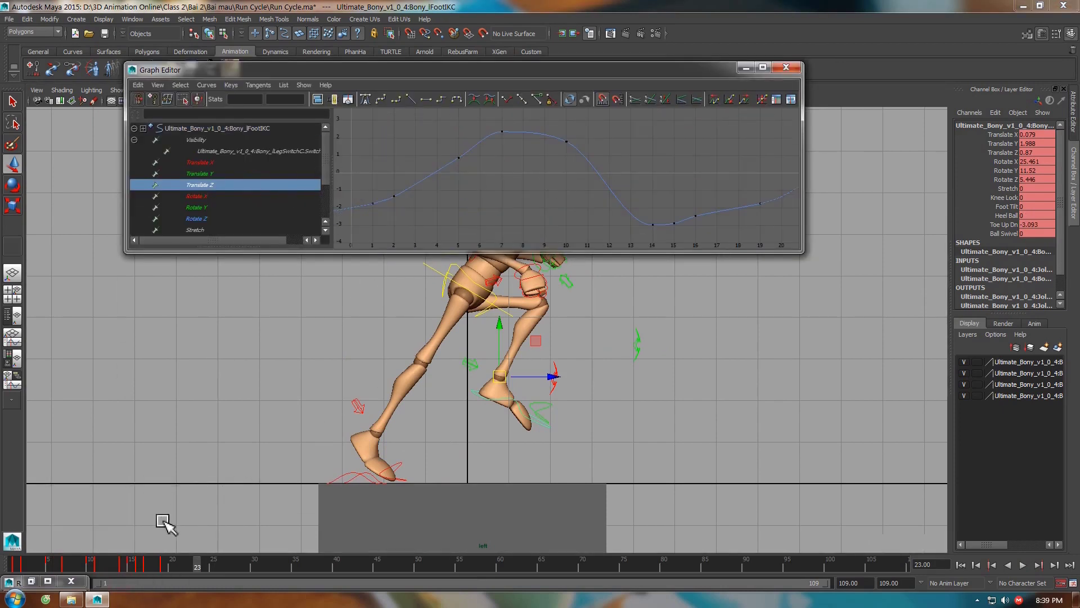
pyautogui.click(116, 579)
pyautogui.click(93, 578)
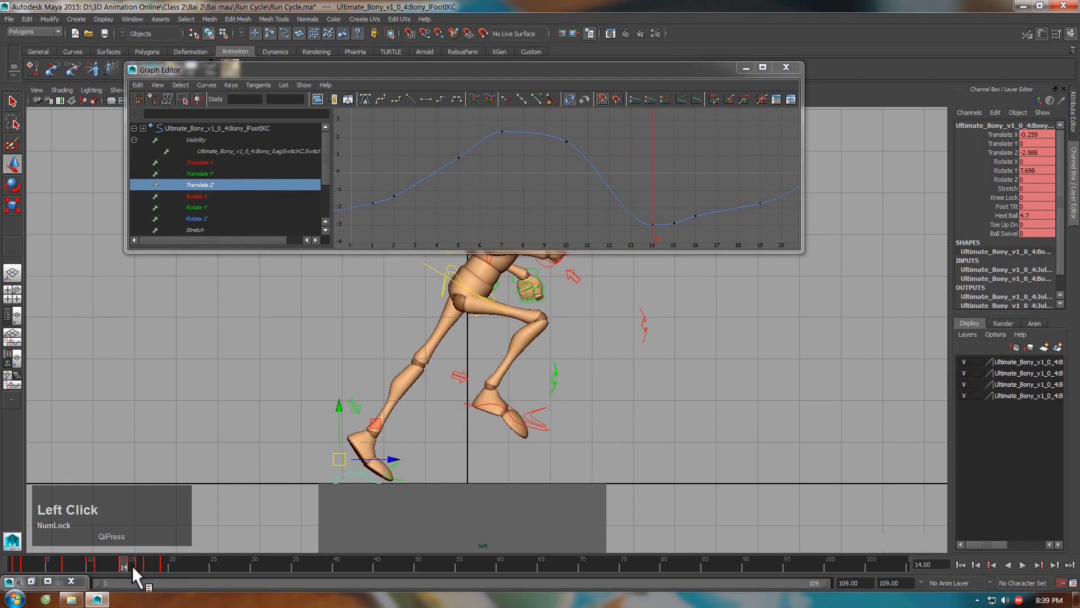
pyautogui.click(130, 573)
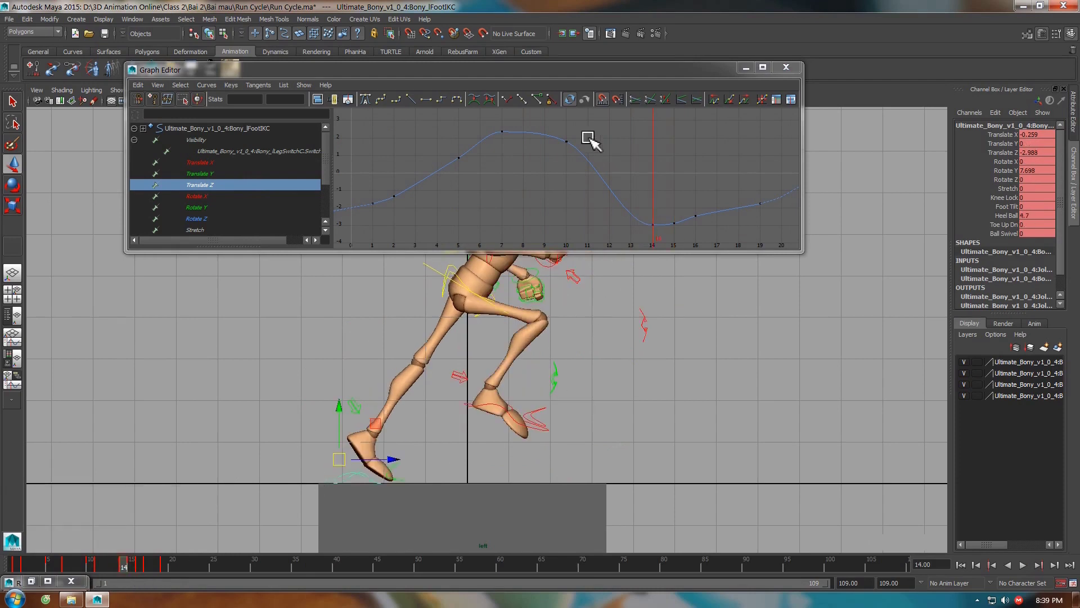
# Make the curve linear between the frame 10 and 14 keys and inspect the result.
pyautogui.click(572, 140)
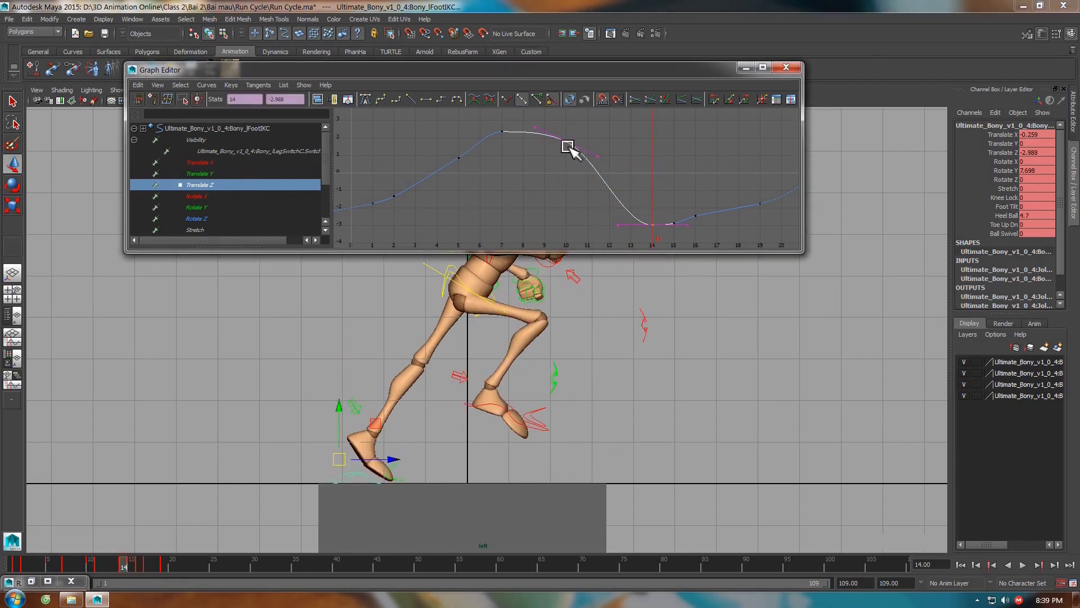
pyautogui.click(418, 110)
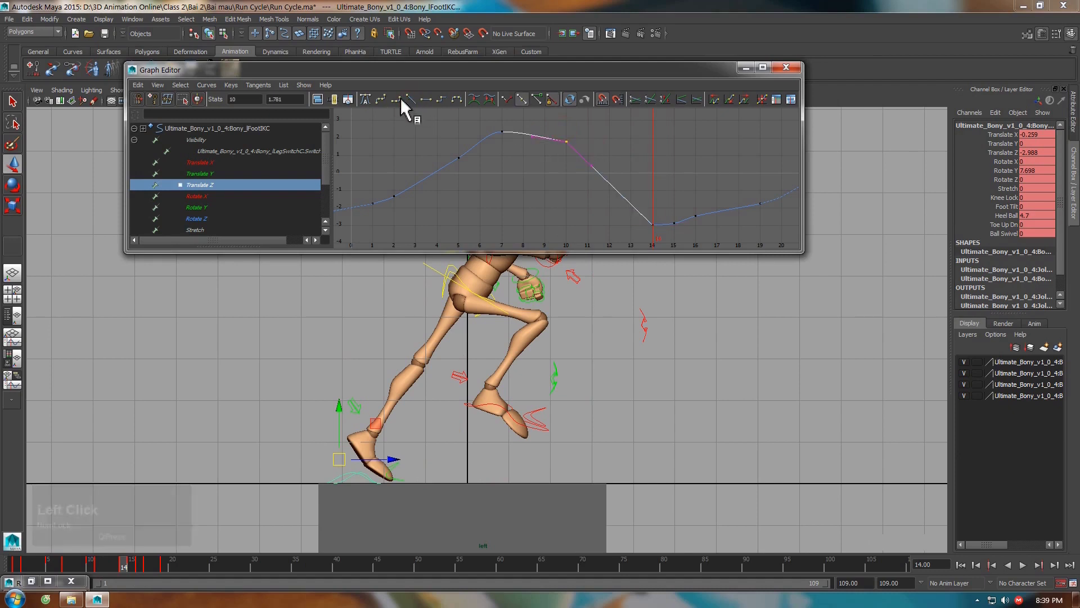
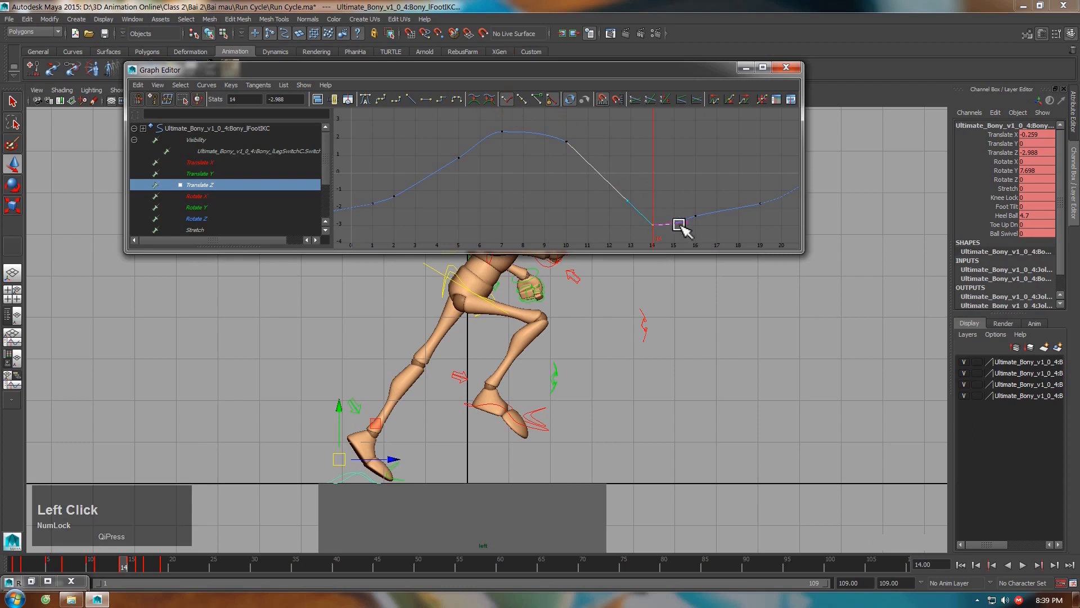
pyautogui.press('f')
pyautogui.middleClick(691, 206)
pyautogui.click(654, 192)
pyautogui.middleClick(668, 204)
pyautogui.click(701, 218)
pyautogui.middleClick(739, 232)
pyautogui.scroll(-3)
pyautogui.click(607, 219)
# Switch to rFootIKC and show its Rotate Z curve.
pyautogui.click(498, 407)
pyautogui.click(208, 228)
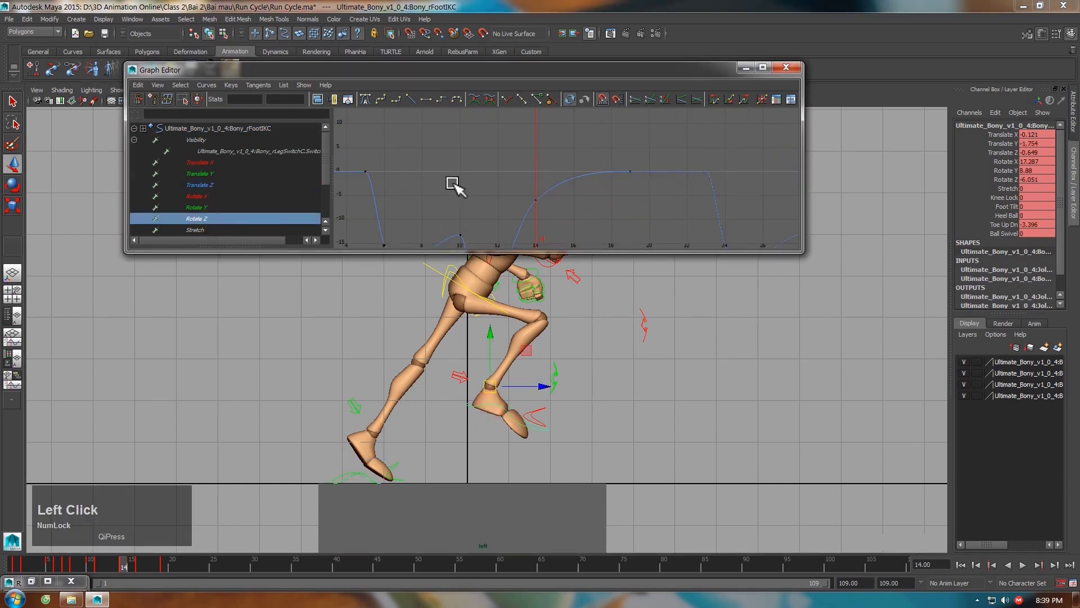
# Show rFootIKC Translate Z and set linear tangents on its keys from frame 1 to 5.
pyautogui.press('f')
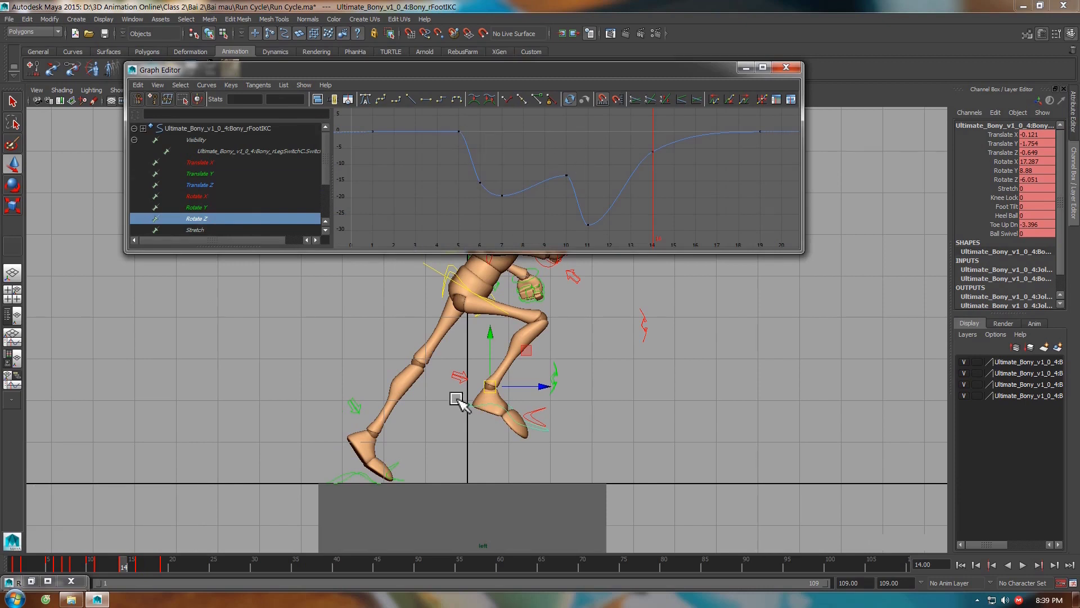
pyautogui.click(217, 187)
pyautogui.press('f')
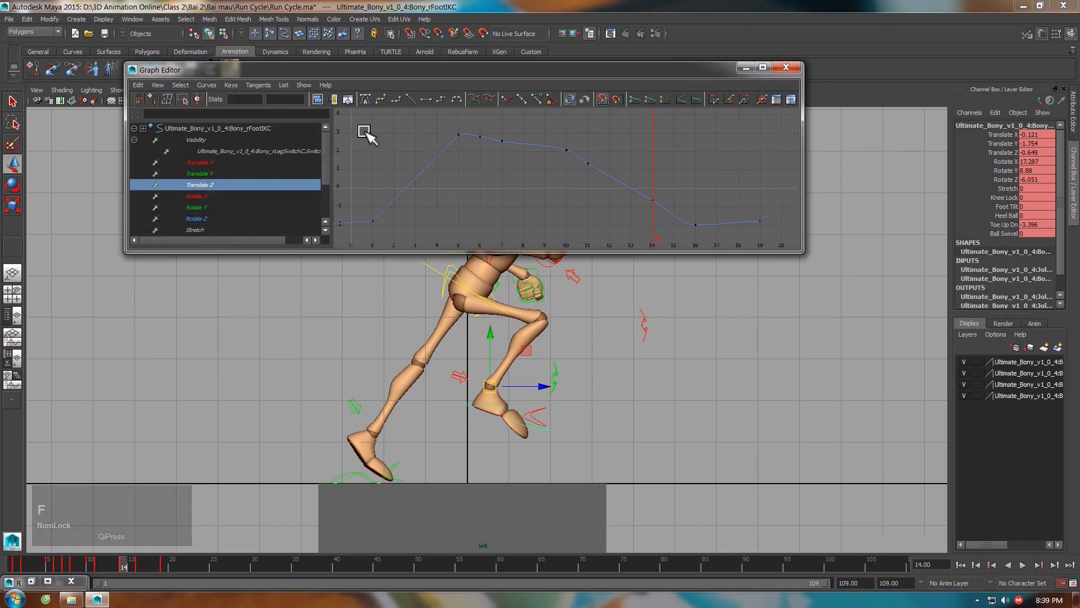
pyautogui.click(394, 181)
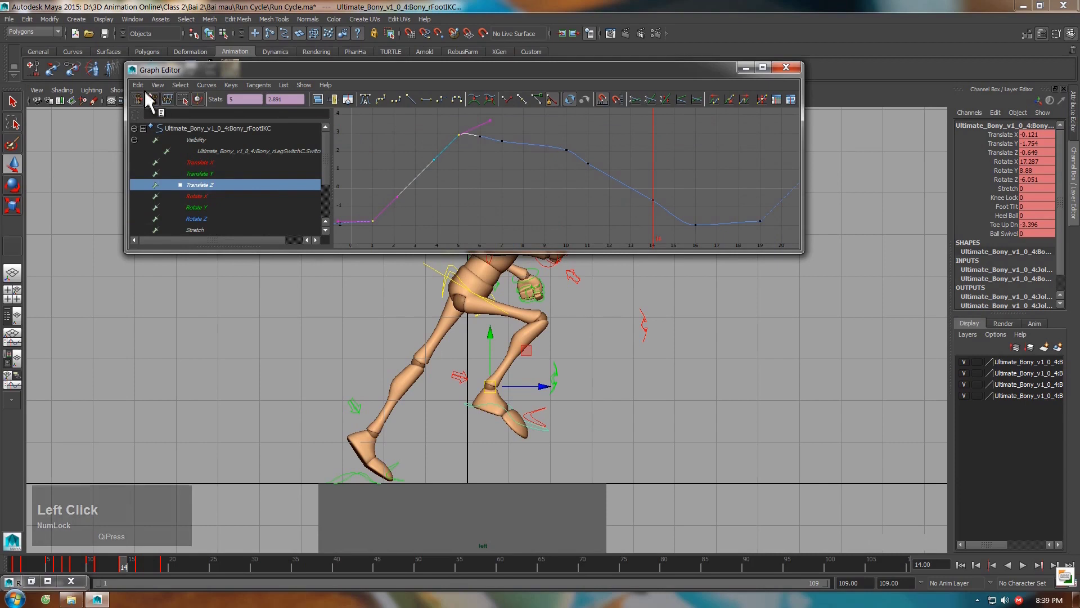
pyautogui.click(145, 89)
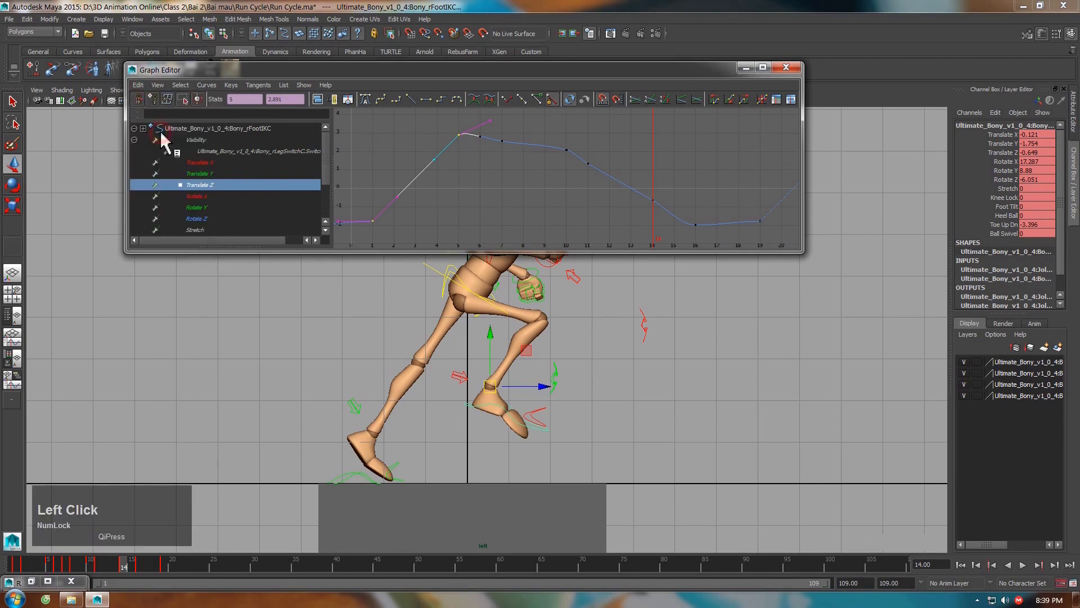
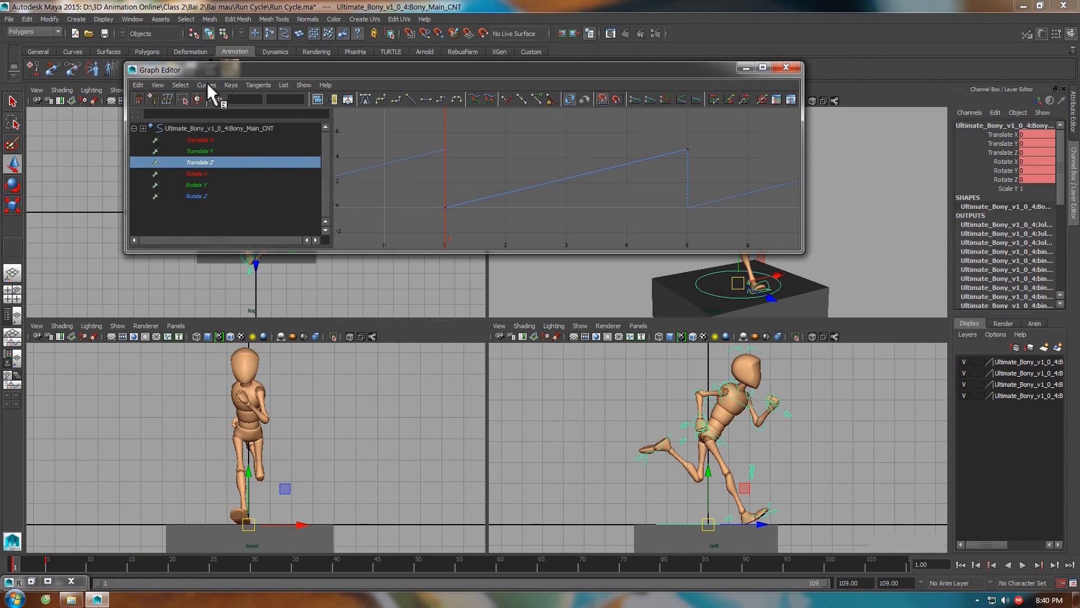
# Set Bony_Main_CNT curves to Post Infinity Cycle with Offset and check the repeating rise.
pyautogui.click(212, 95)
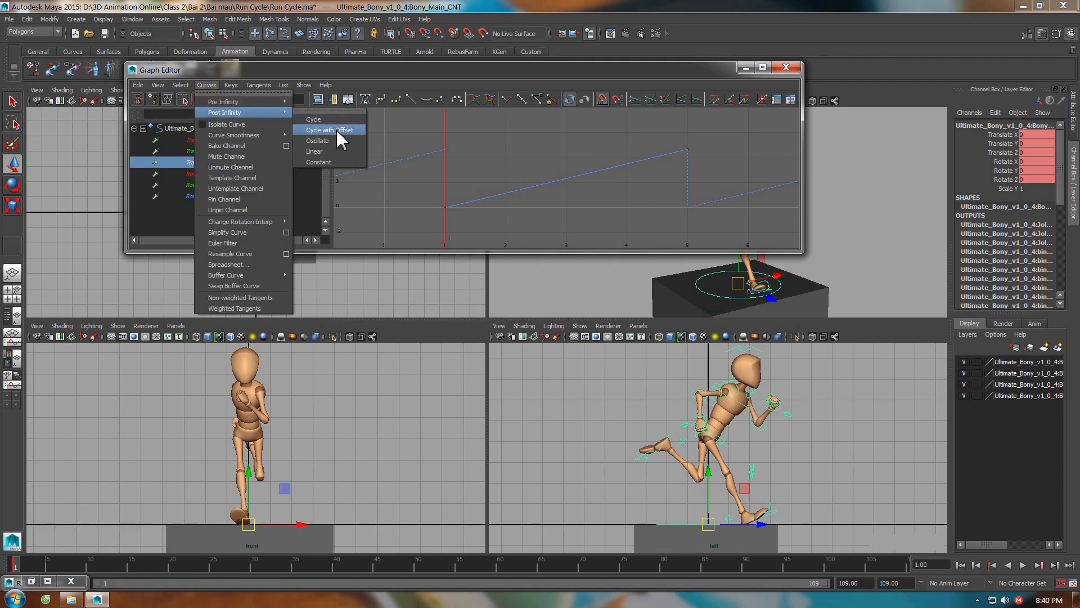
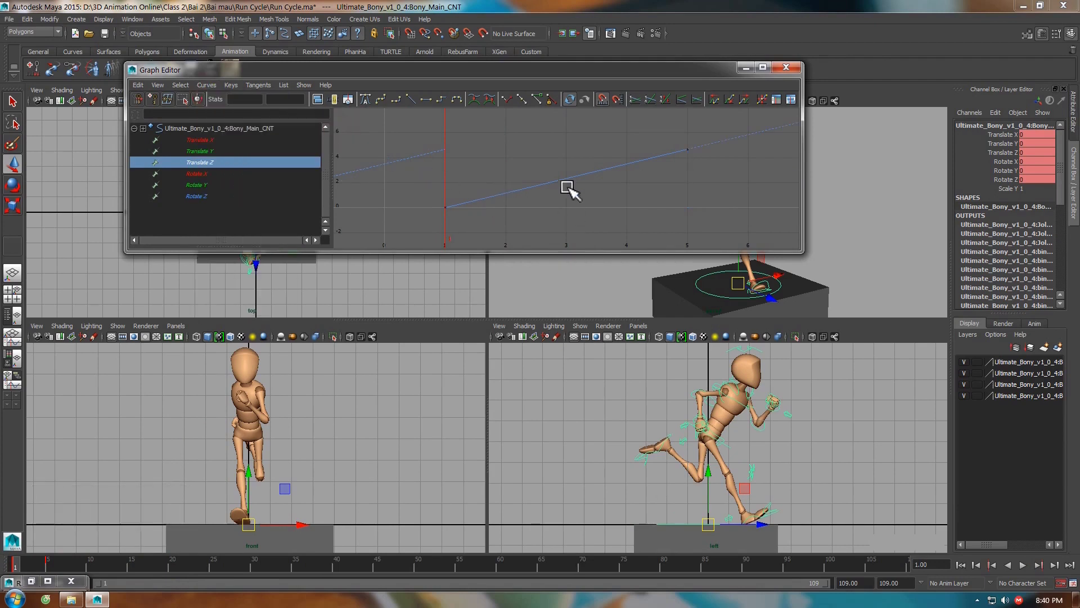
pyautogui.scroll(-3)
pyautogui.middleClick(625, 202)
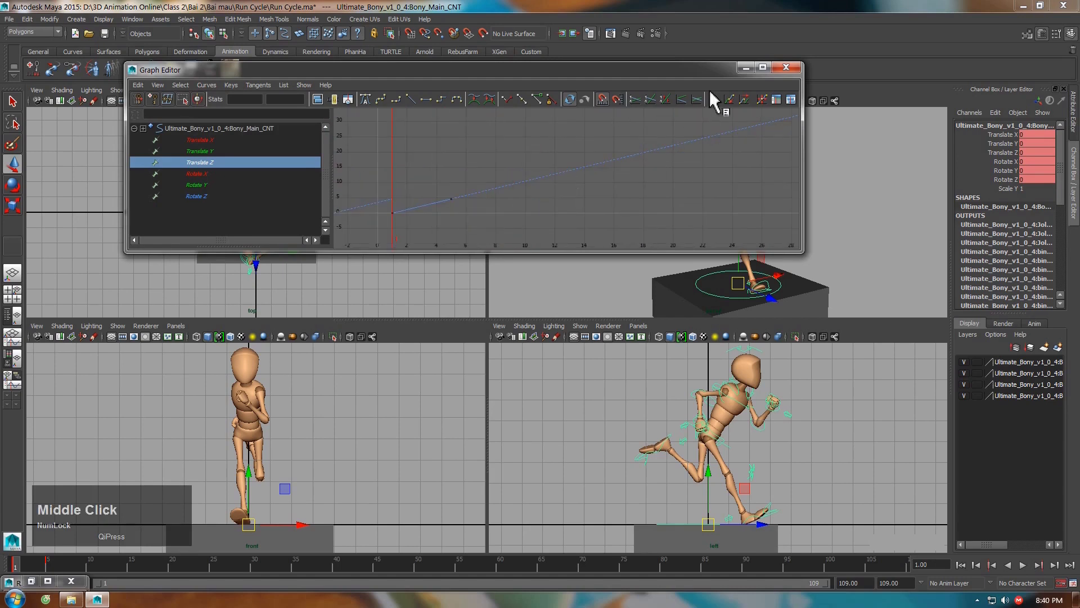
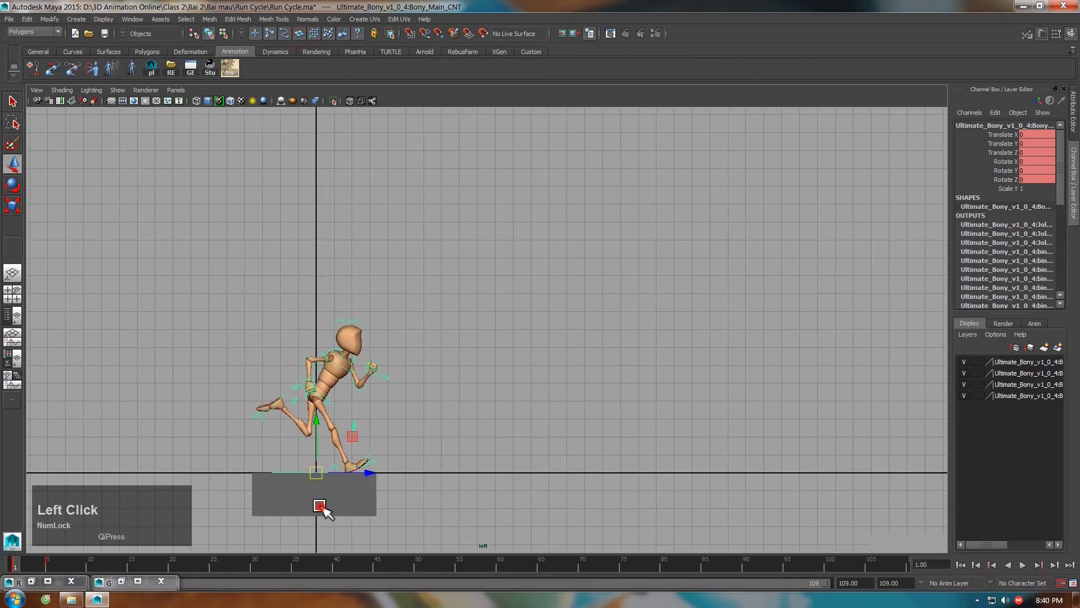
# Play the run cycle and stretch the ground block to about 2.83 along its length.
pyautogui.press('r')
pyautogui.click(397, 502)
pyautogui.click(1030, 569)
pyautogui.click(1005, 574)
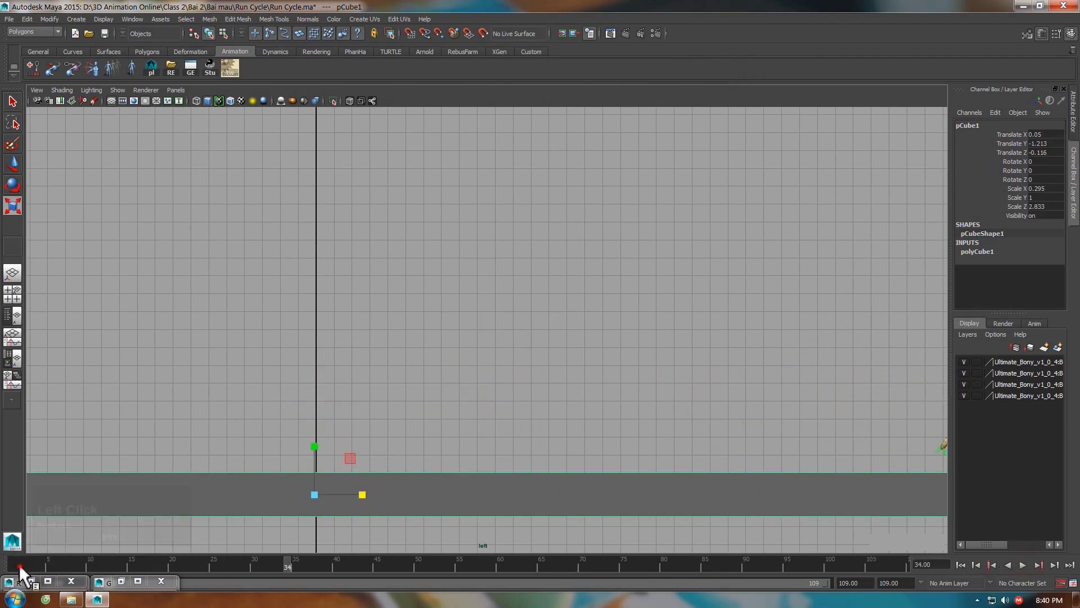